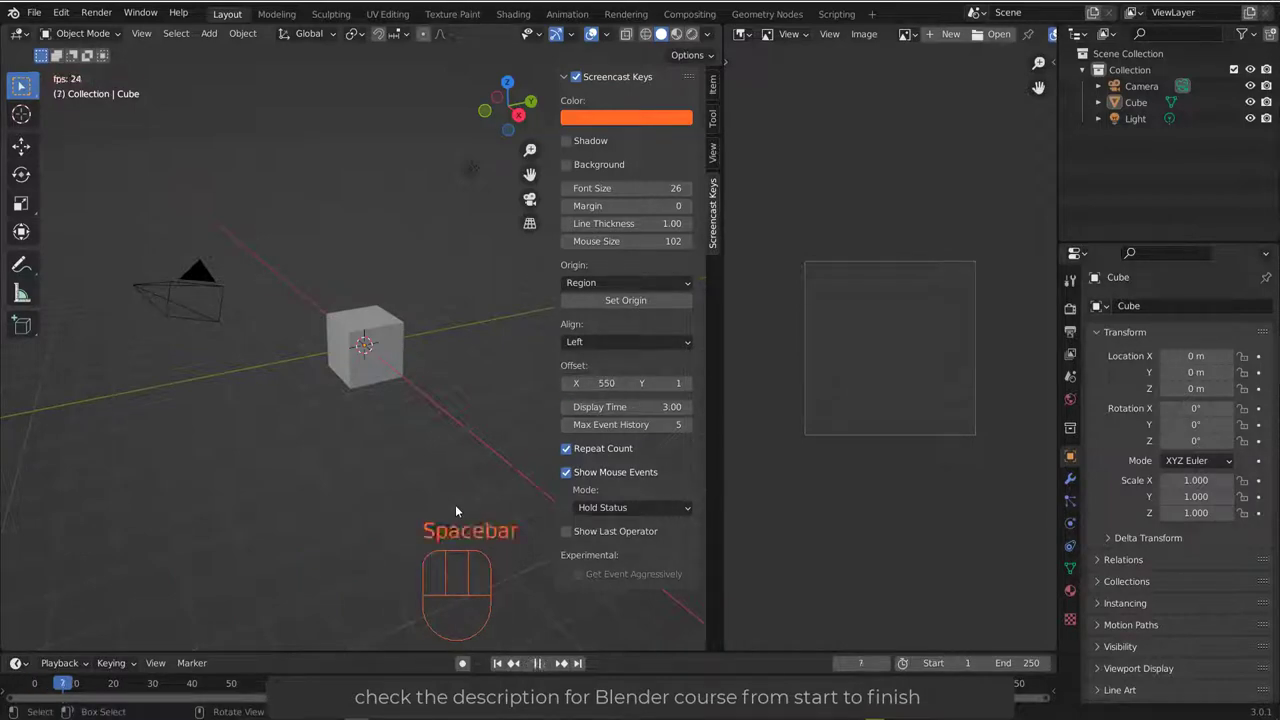
- Stop playback, hide the sidebar and load Spiegelbild.jpg into the Image Editor as reference
key(space)
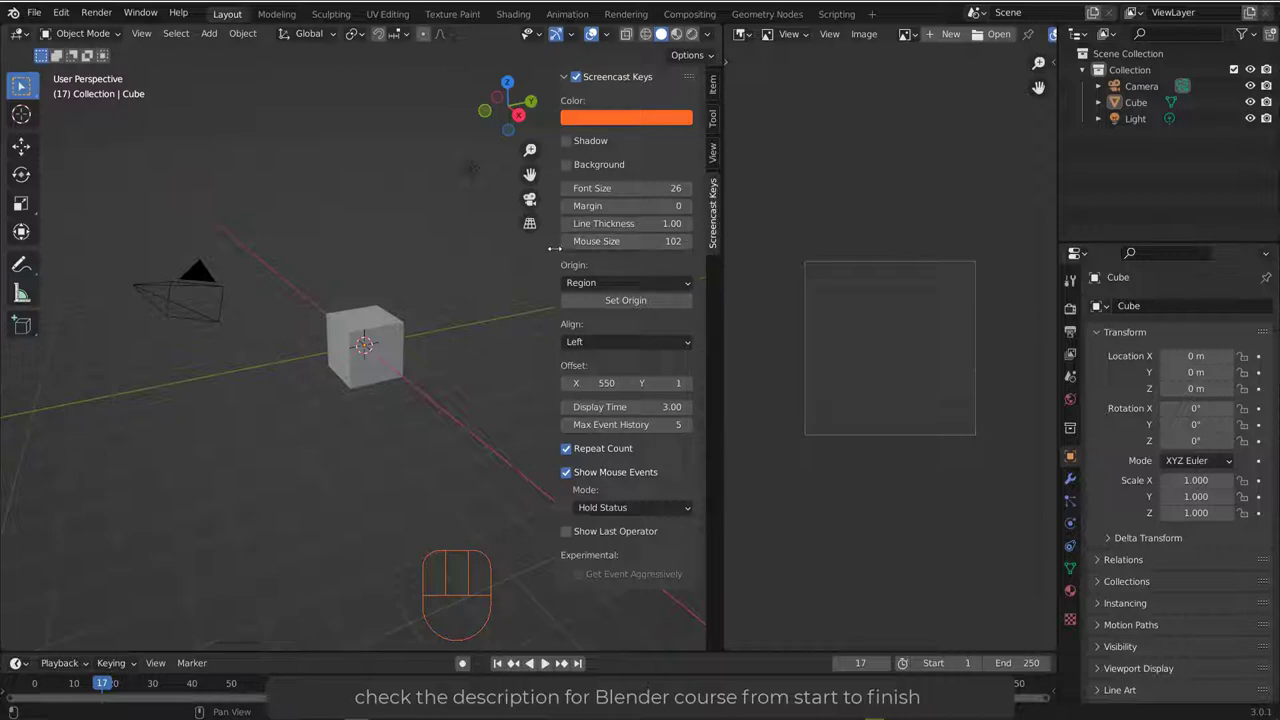
click(23, 85)
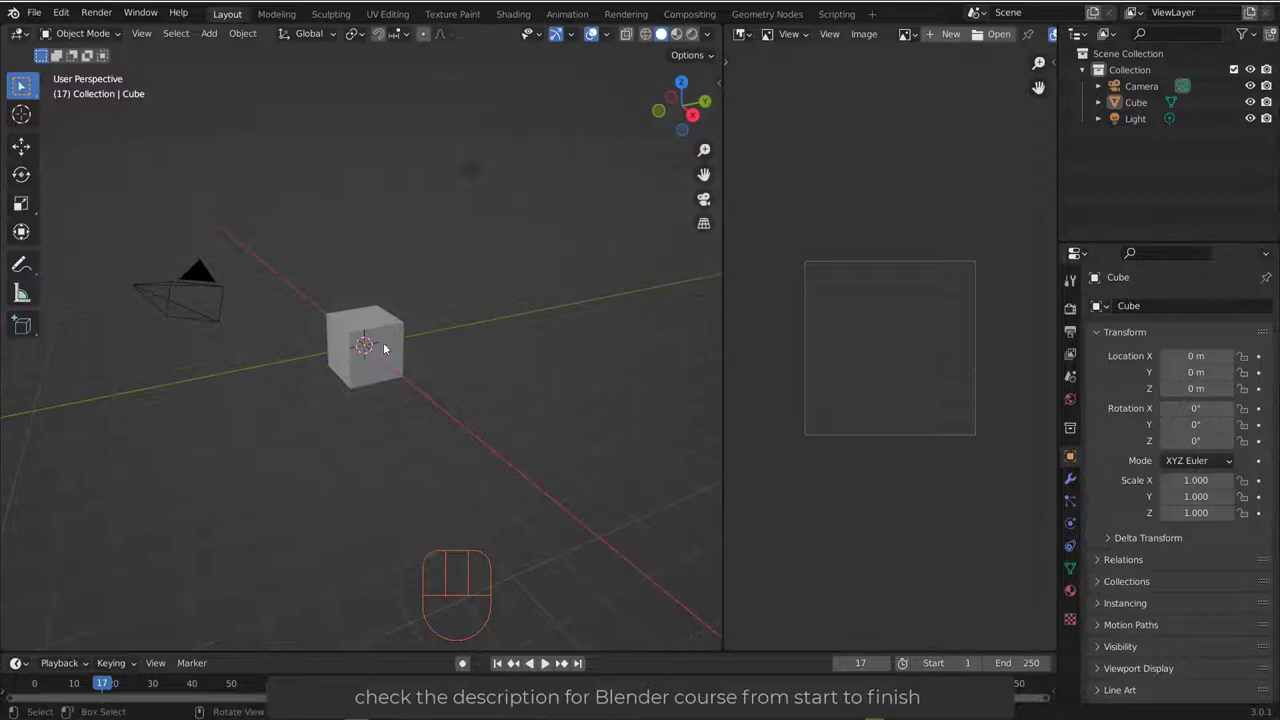
middle_click(387, 328)
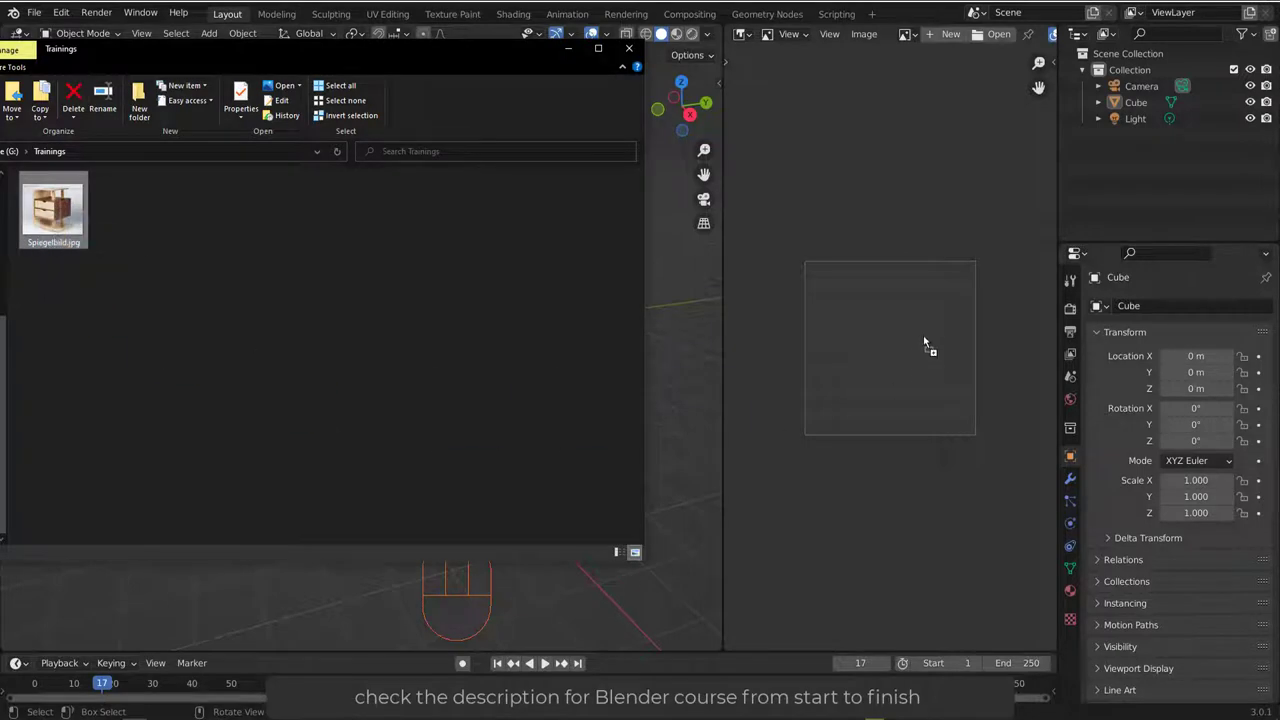
drag(876, 193, 946, 263)
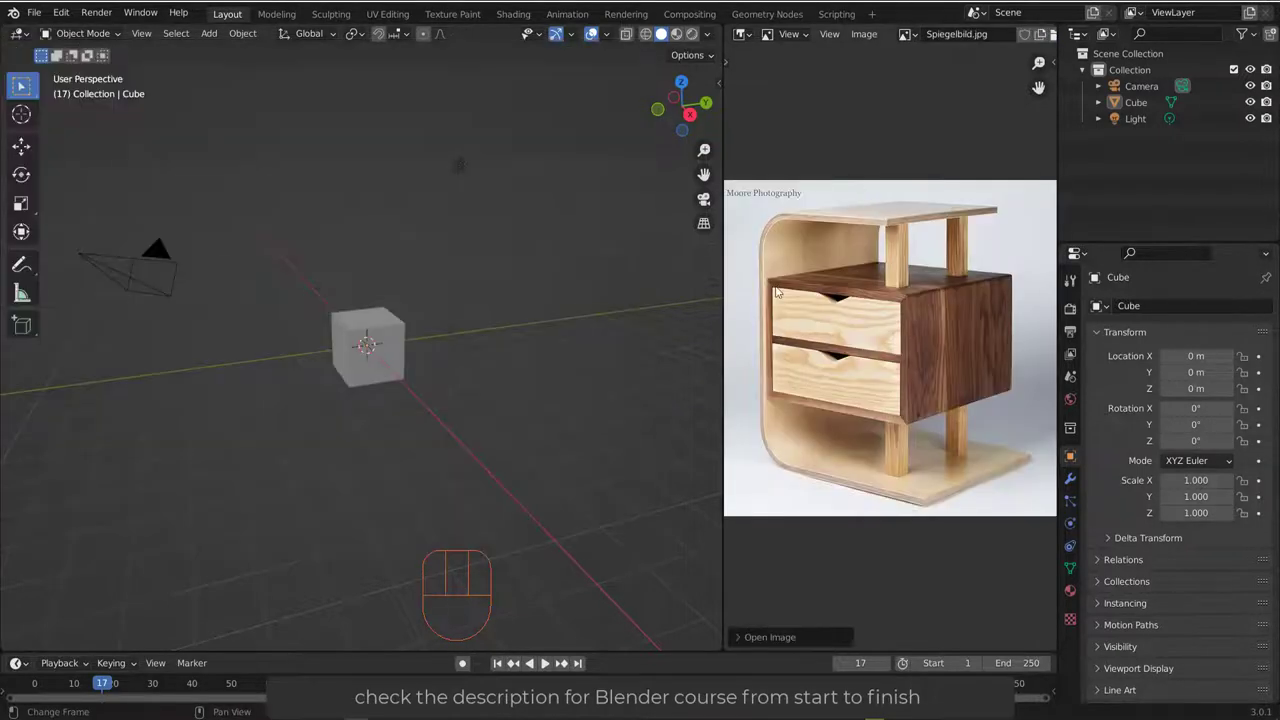
drag(374, 310, 410, 325)
middle_click(424, 336)
- Delete the camera and light, then frame the cube in front orthographic view
click(428, 194)
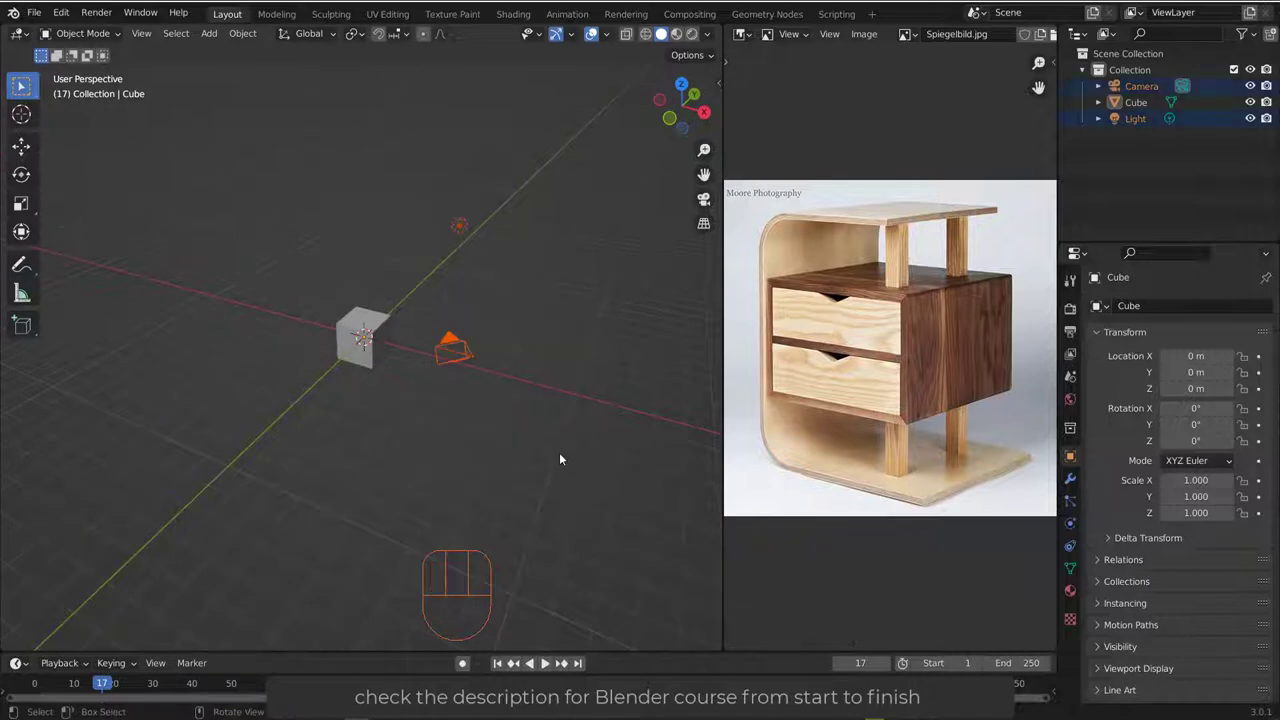
key(Delete)
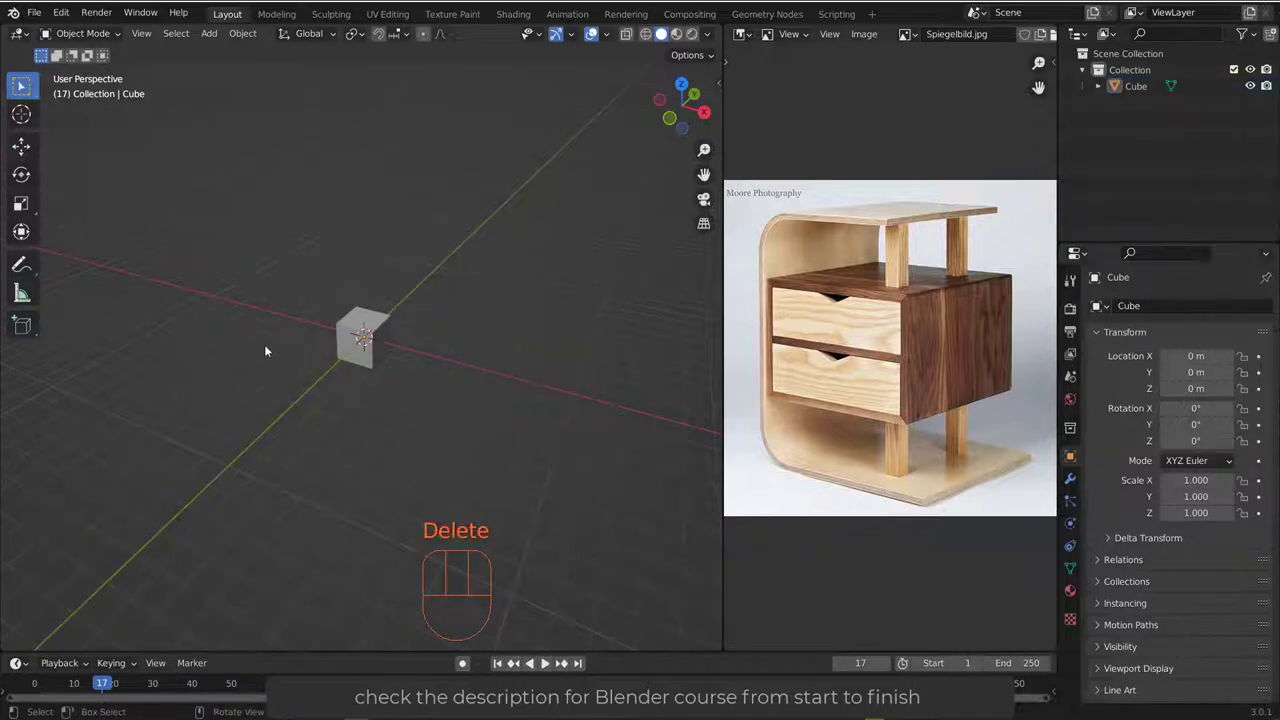
drag(506, 312, 561, 287)
key(KP_1)
drag(503, 335, 425, 313)
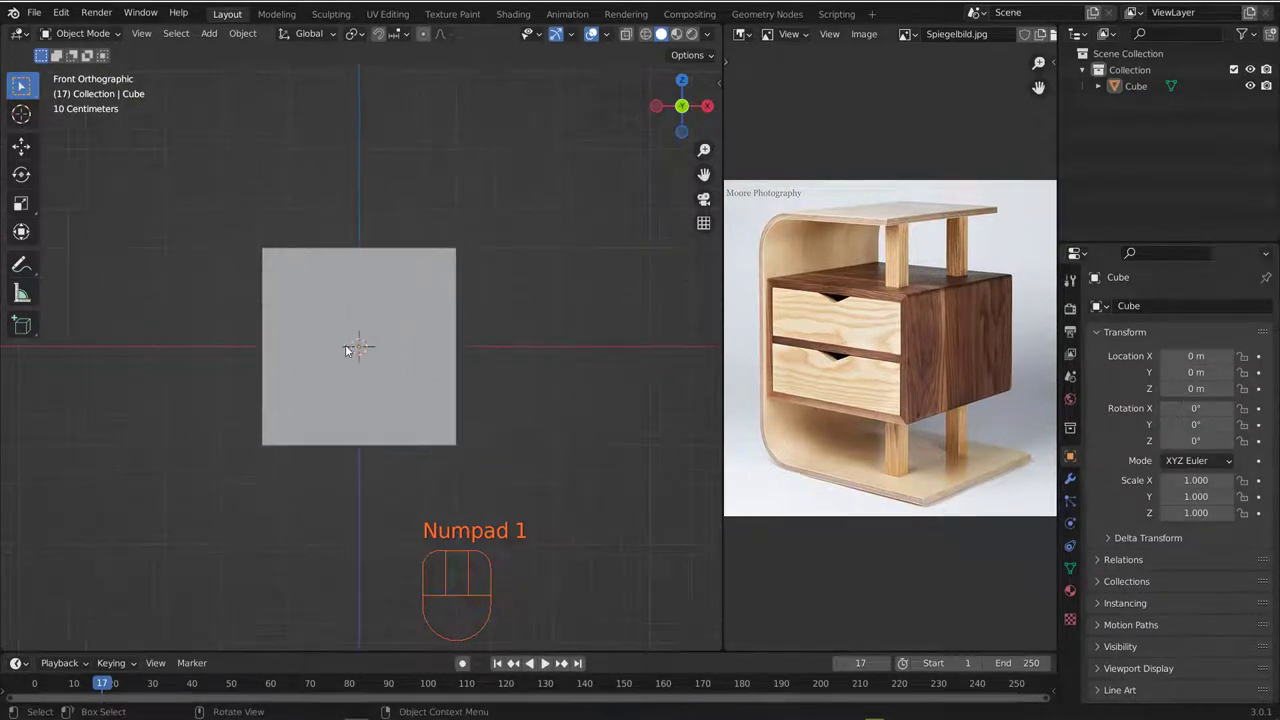
- Set the scene length unit to Centimeters in Scene Properties and reopen the sidebar
click(1075, 381)
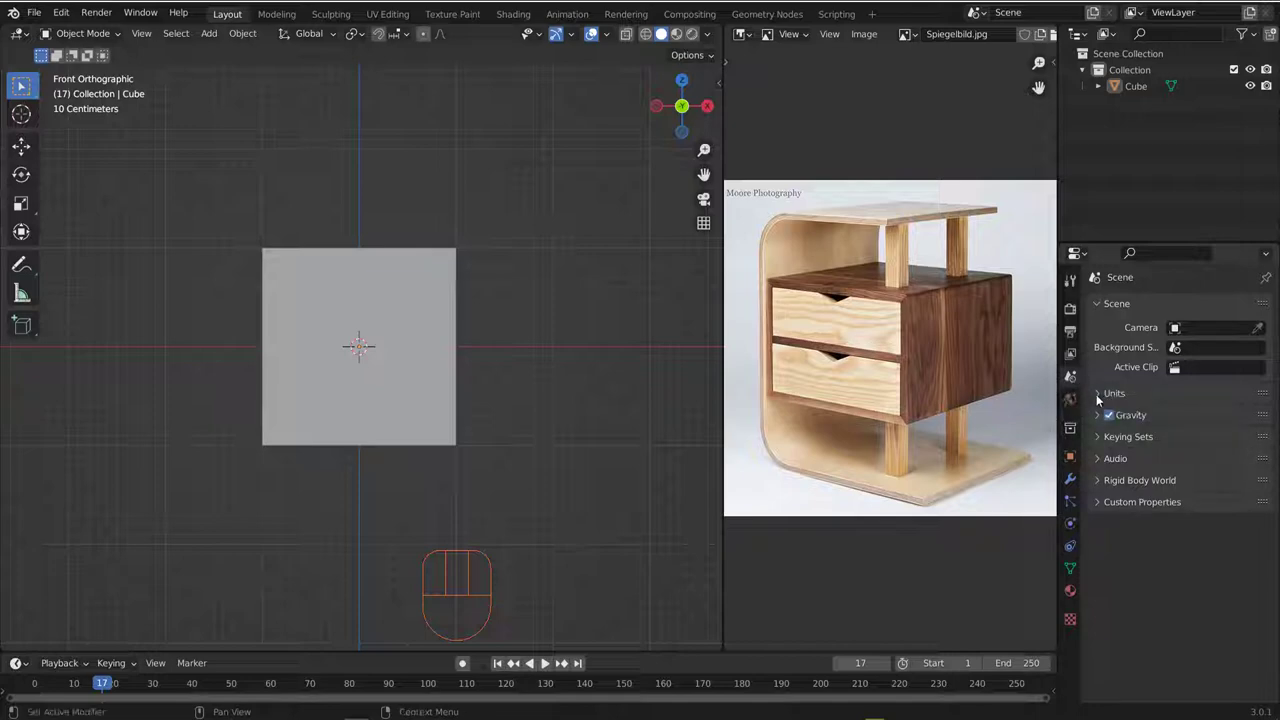
click(1102, 399)
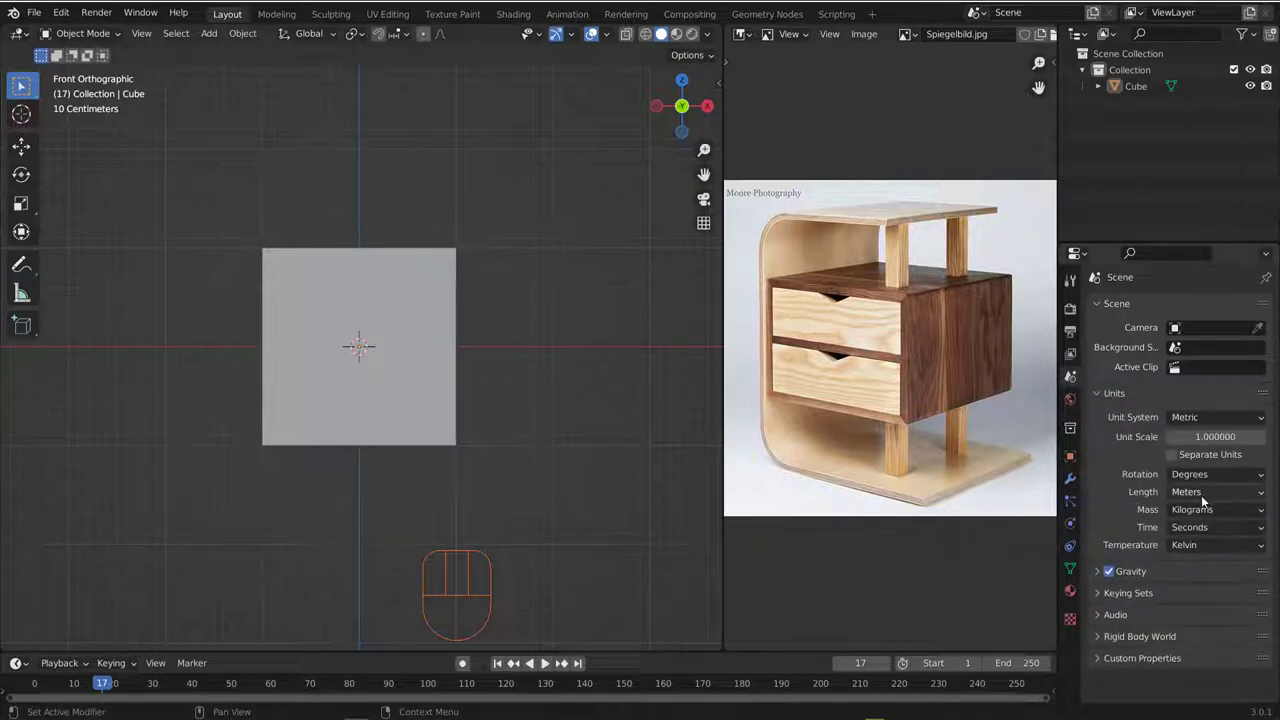
drag(1197, 494, 1198, 565)
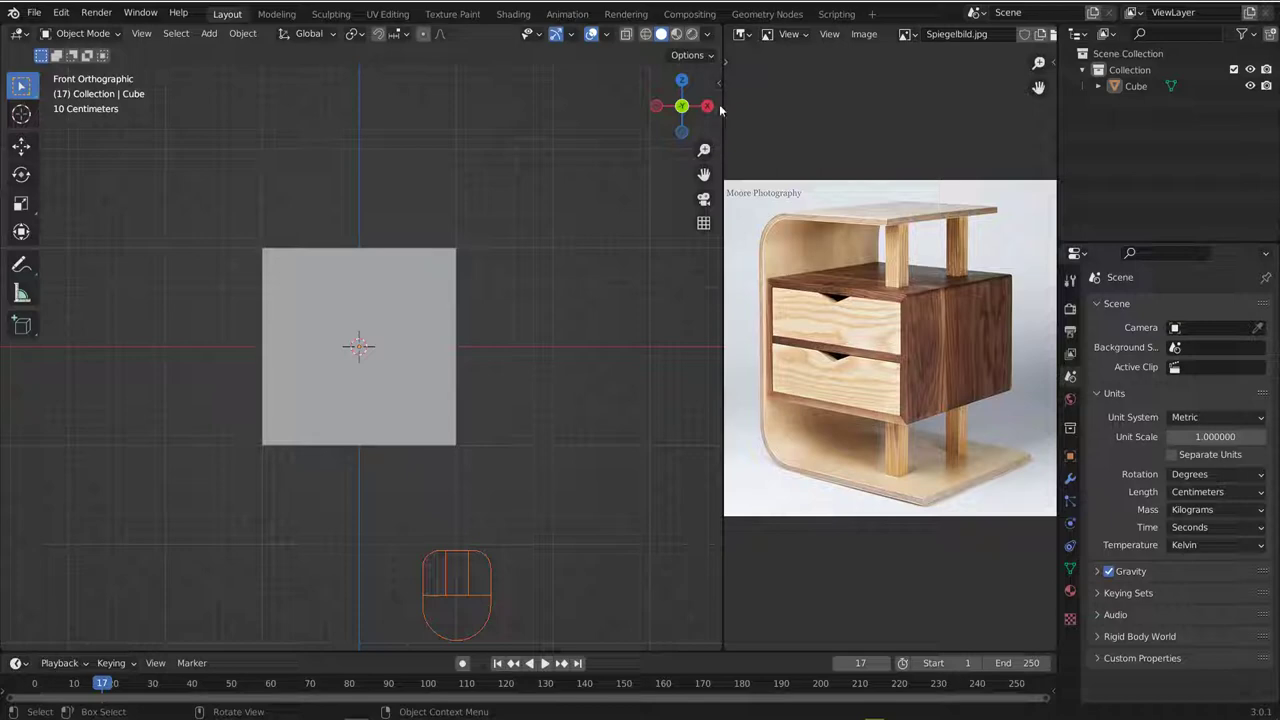
click(665, 34)
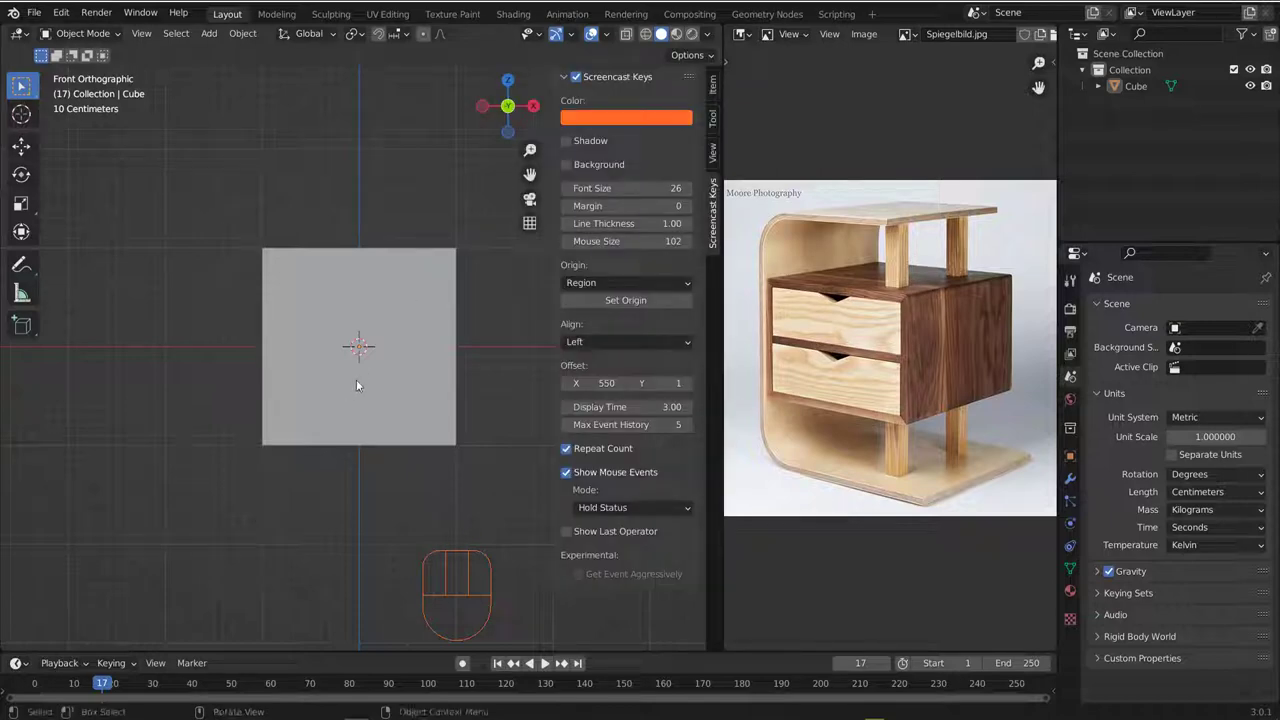
- Scale the cube to 0.25 along X using the sidebar Item transform values
click(723, 85)
click(388, 281)
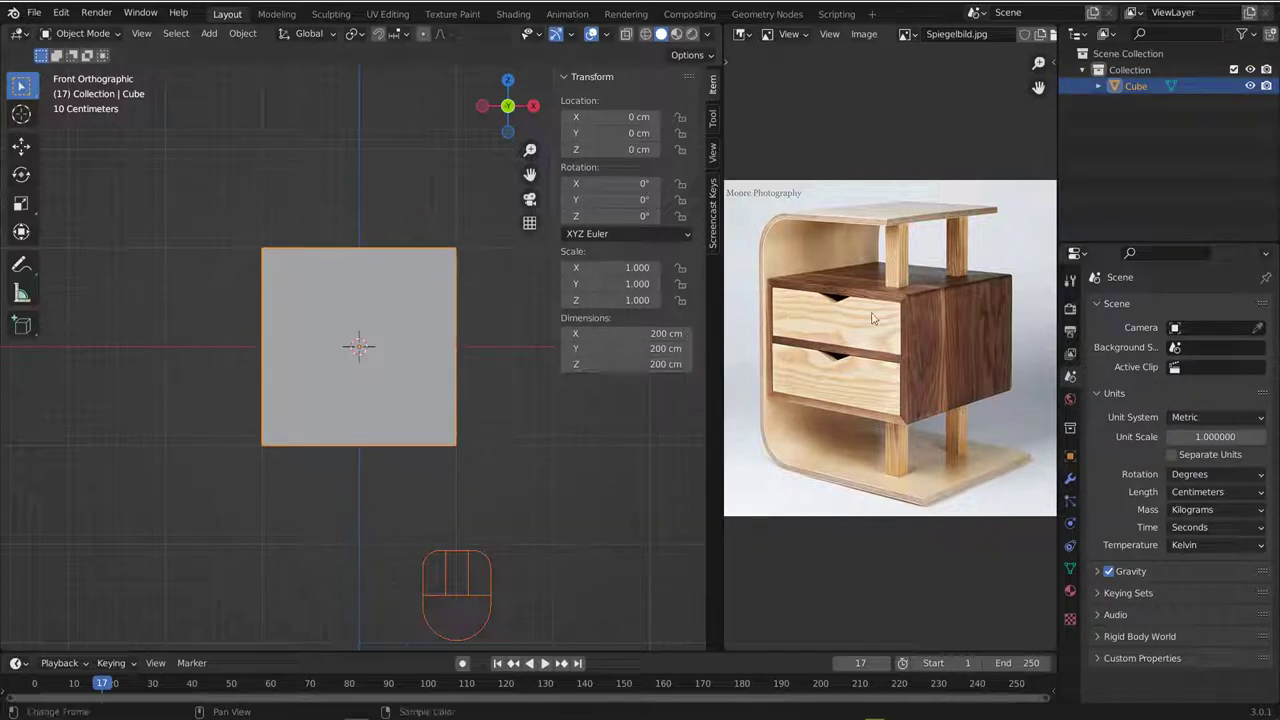
middle_click(910, 333)
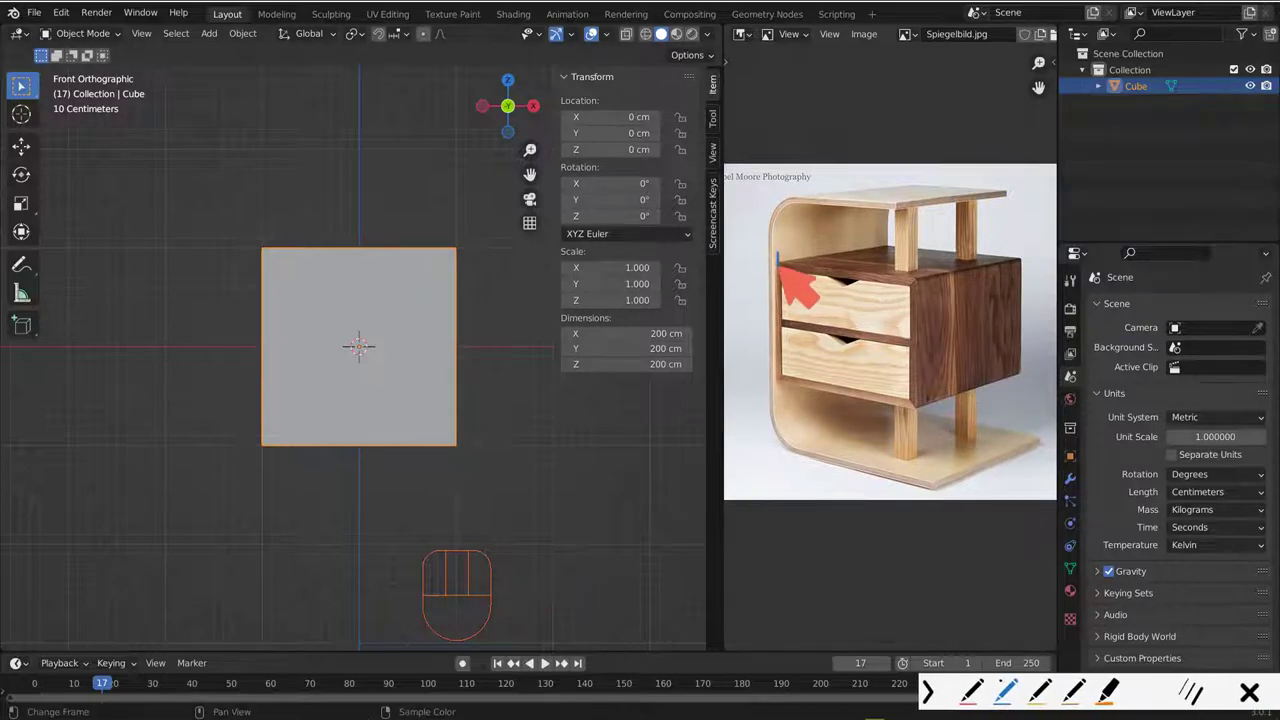
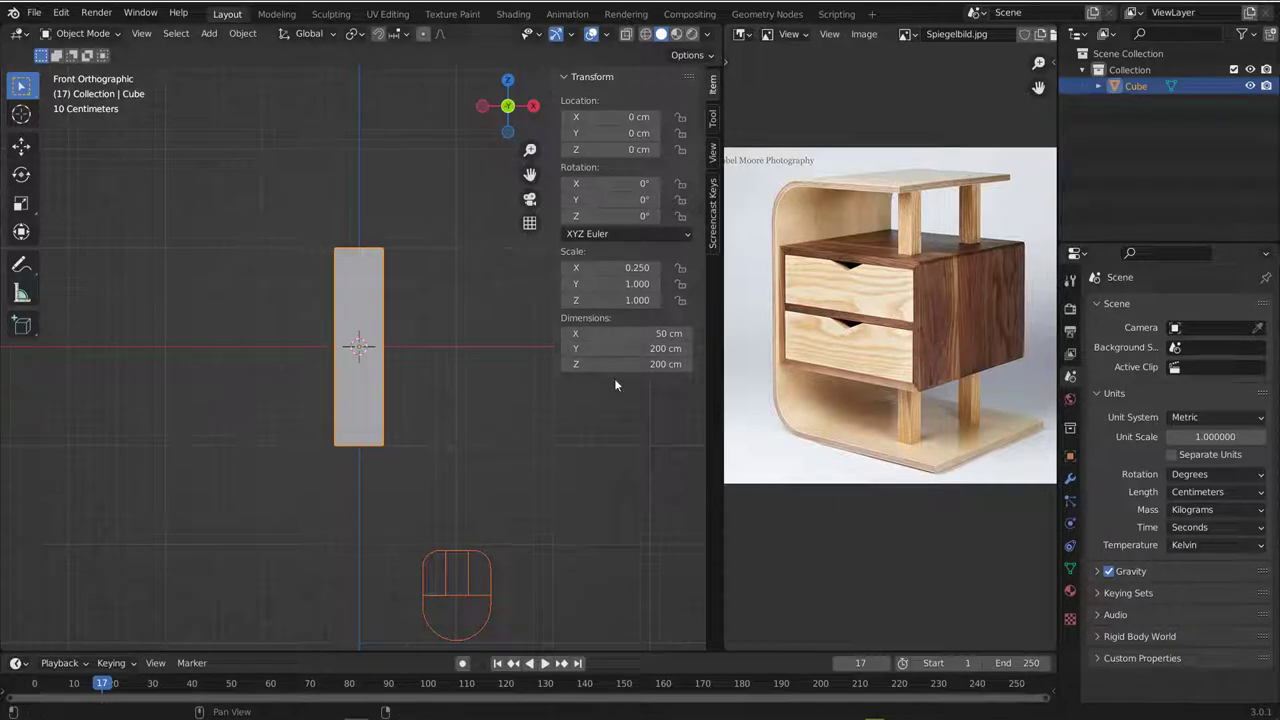
click(913, 317)
click(913, 317)
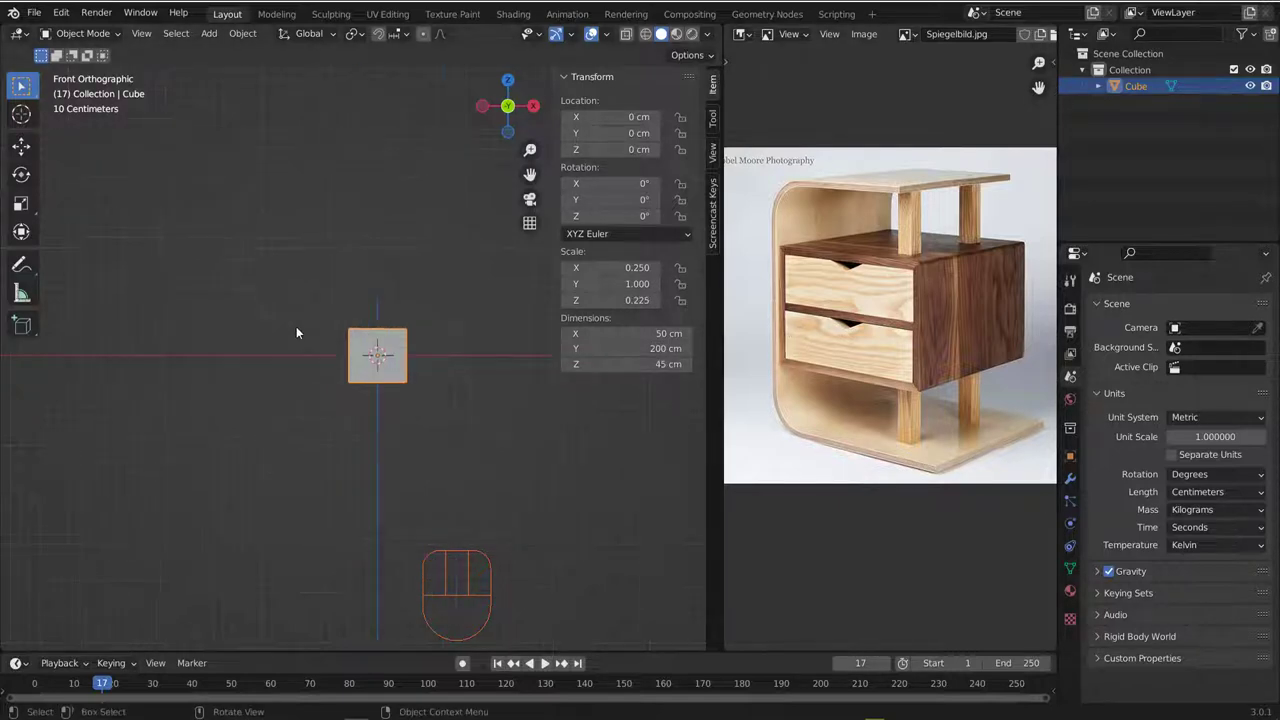
- Move the cube up about 29 cm along Z
middle_click(437, 391)
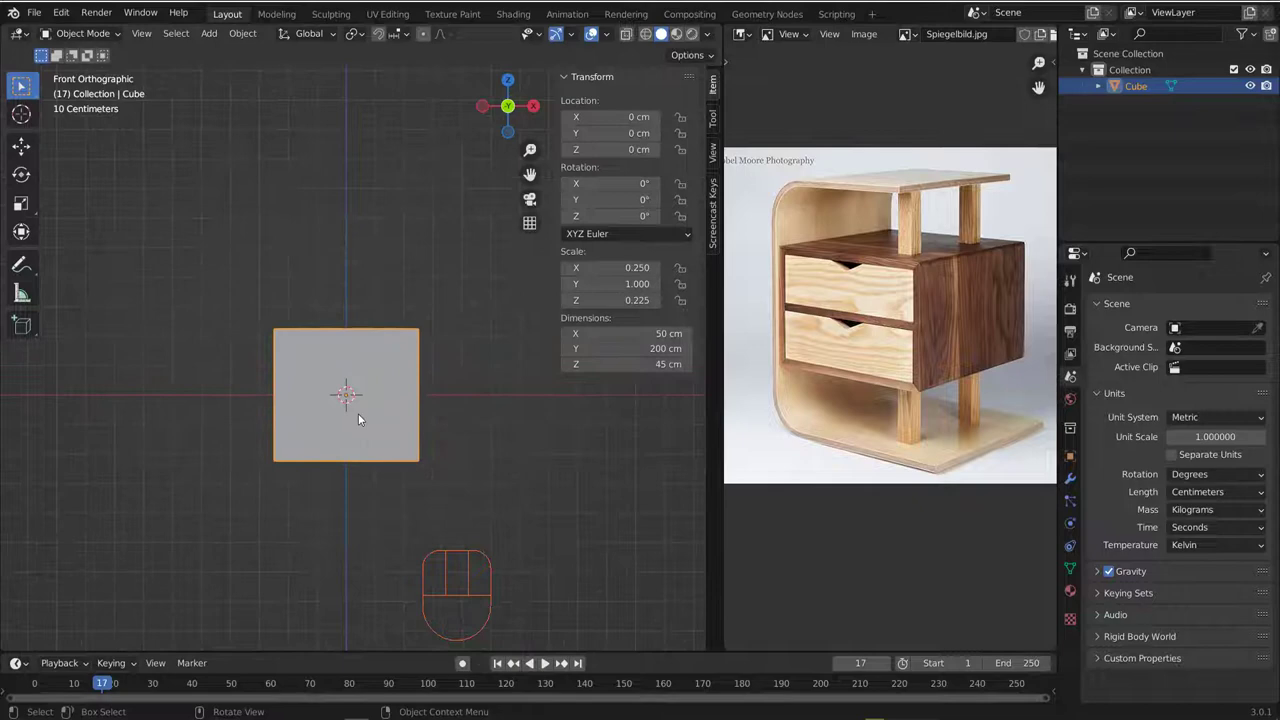
key(g)
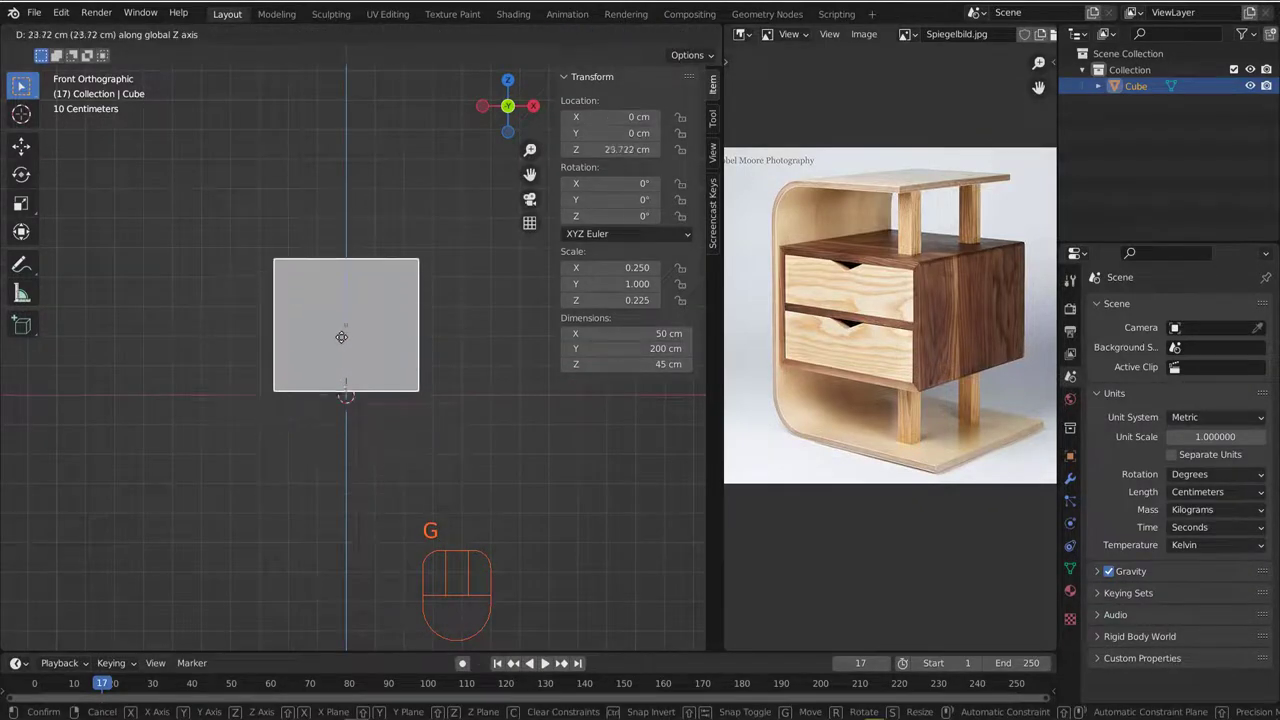
drag(951, 229, 878, 282)
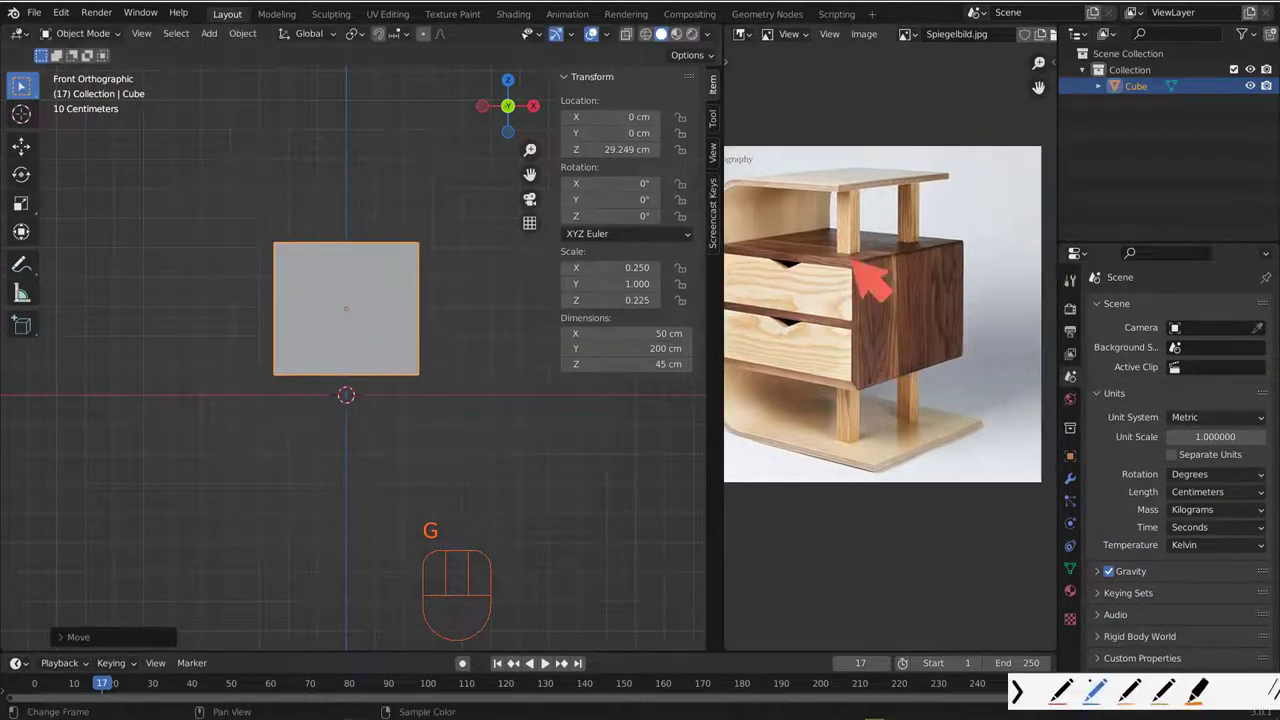
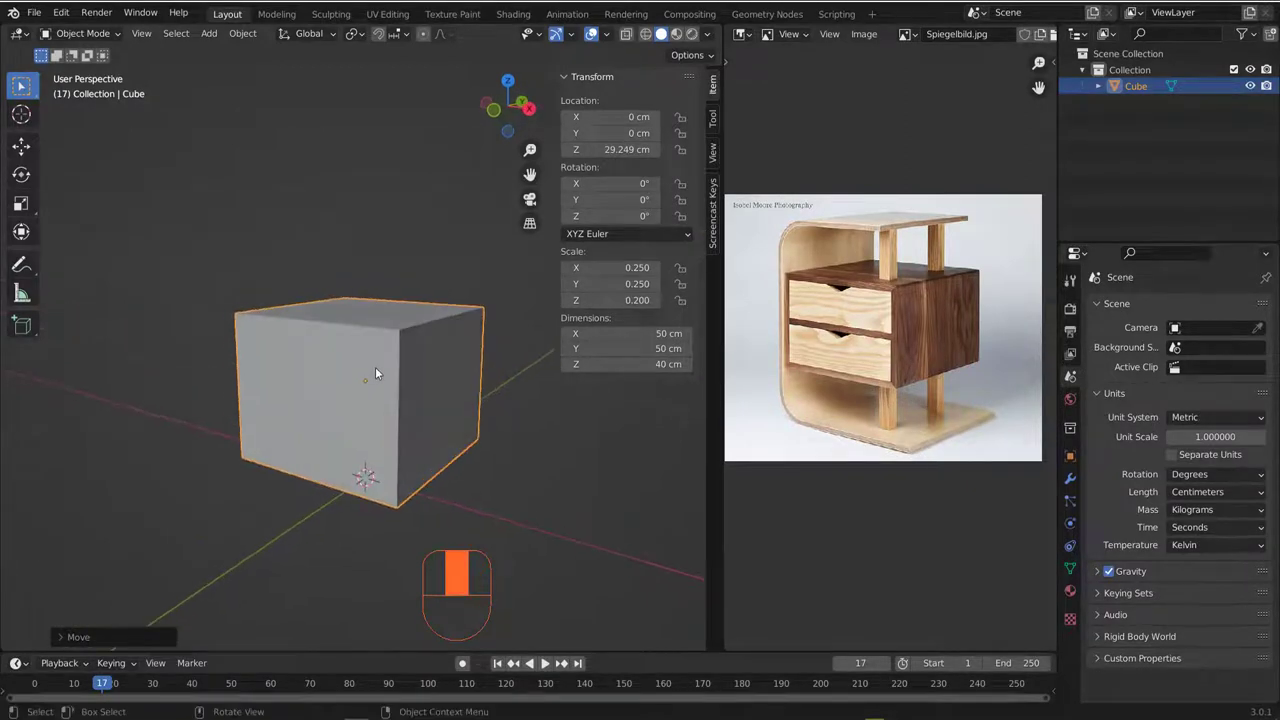
- Zoom and pan the reference photo to study the drawer detail, then return to full view
middle_click(25, 82)
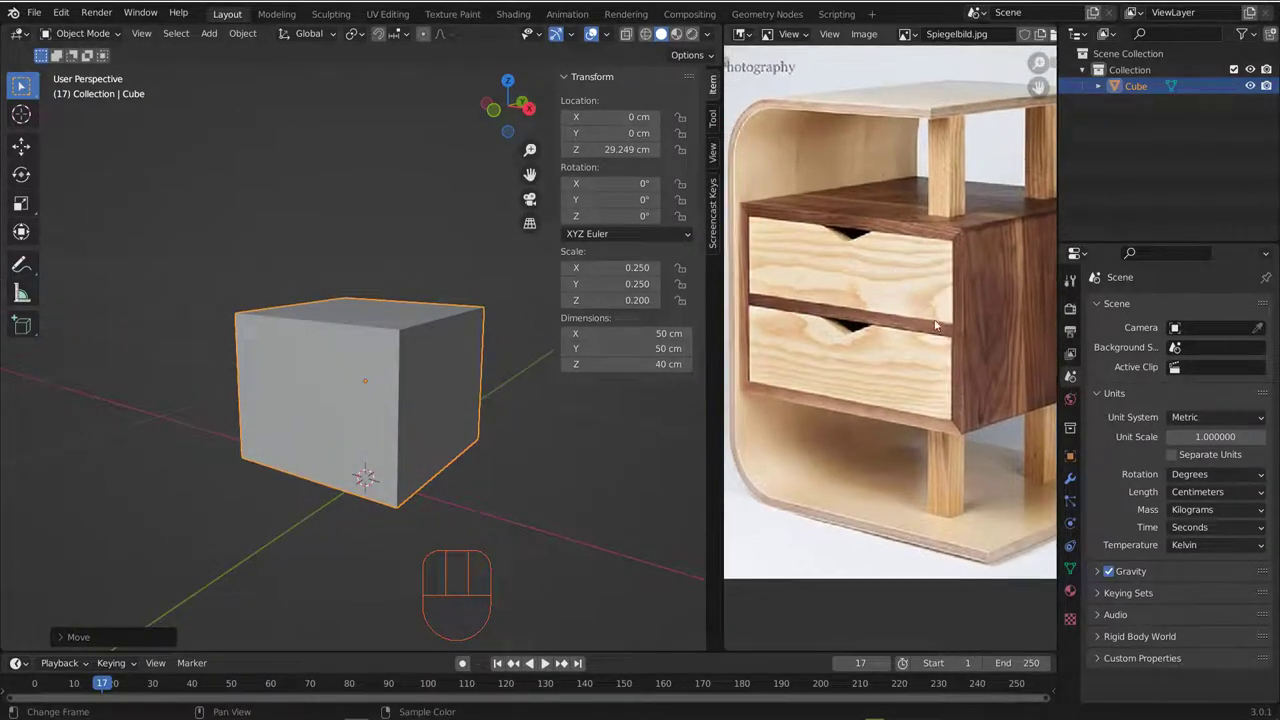
middle_click(25, 82)
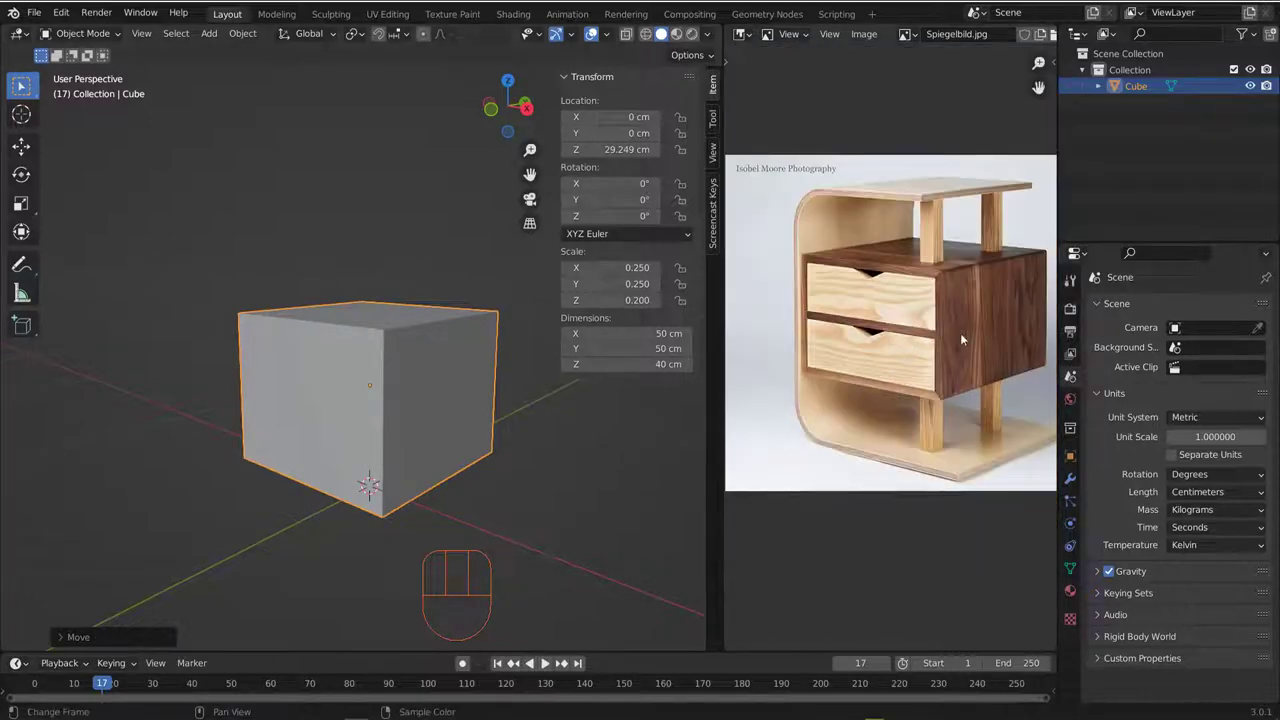
middle_click(25, 82)
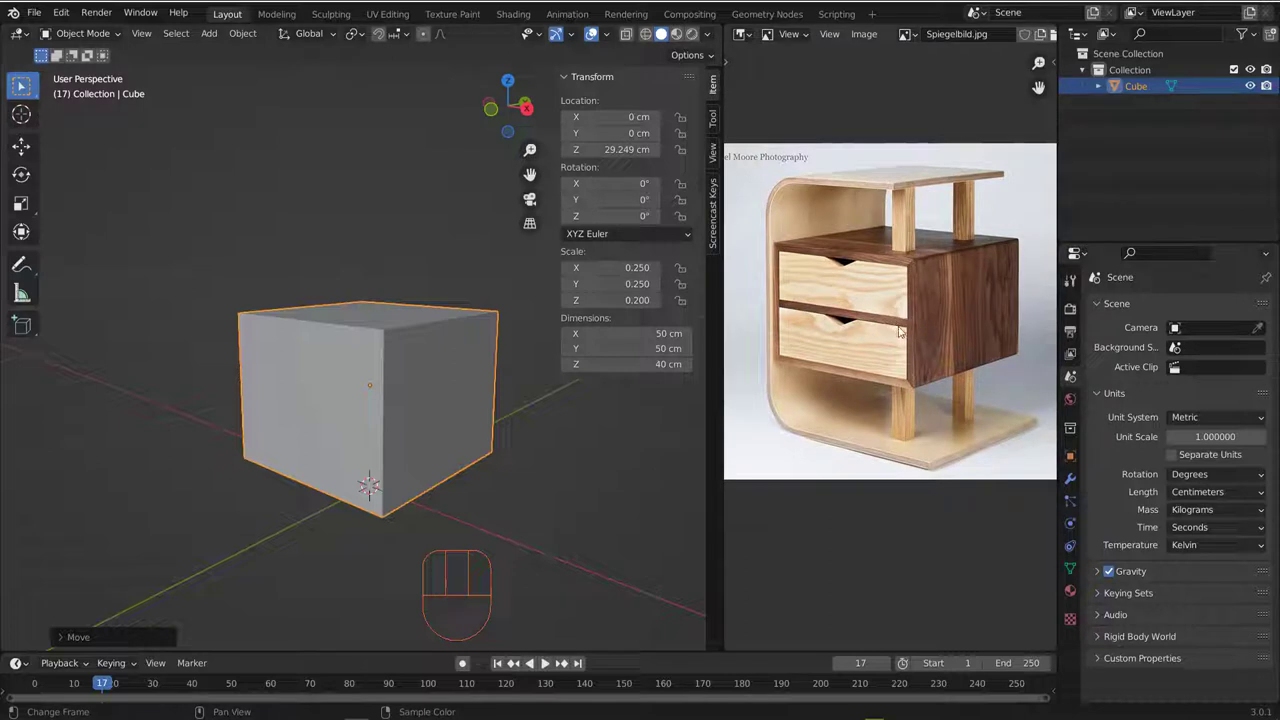
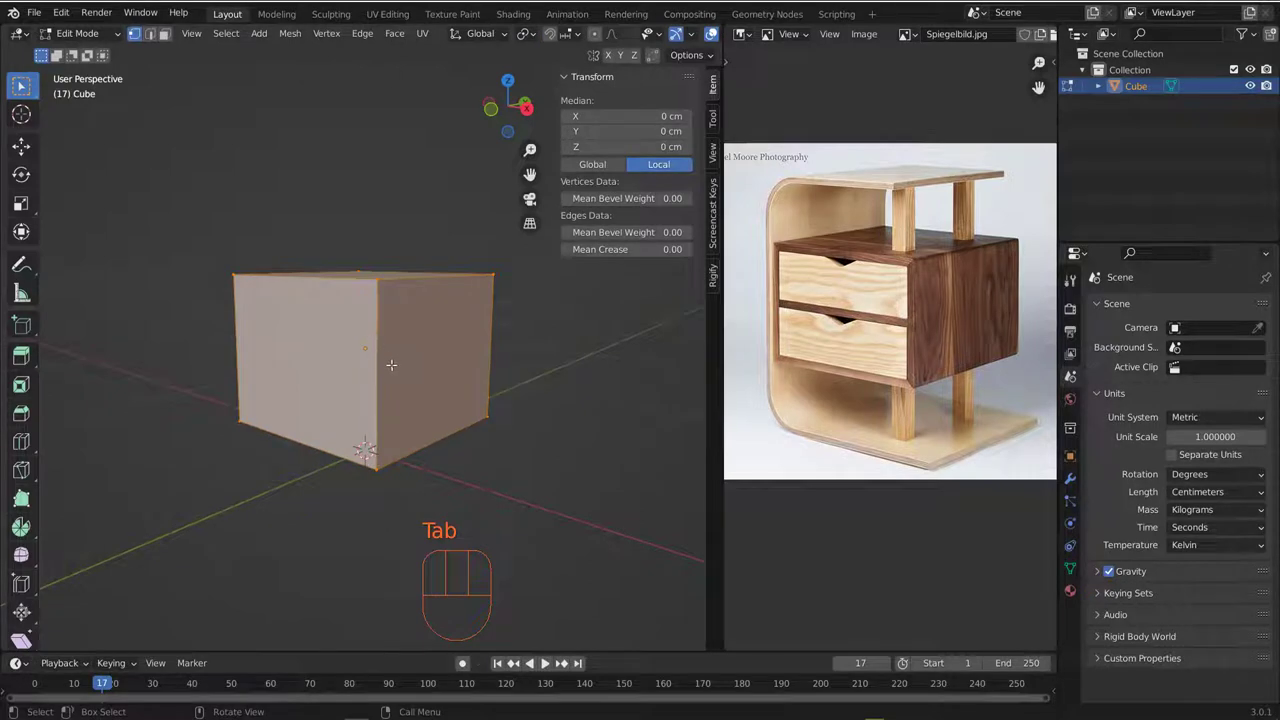
- Try an edge bevel on the cube, undo the uneven result and return to Object Mode
key(ctrl+r)
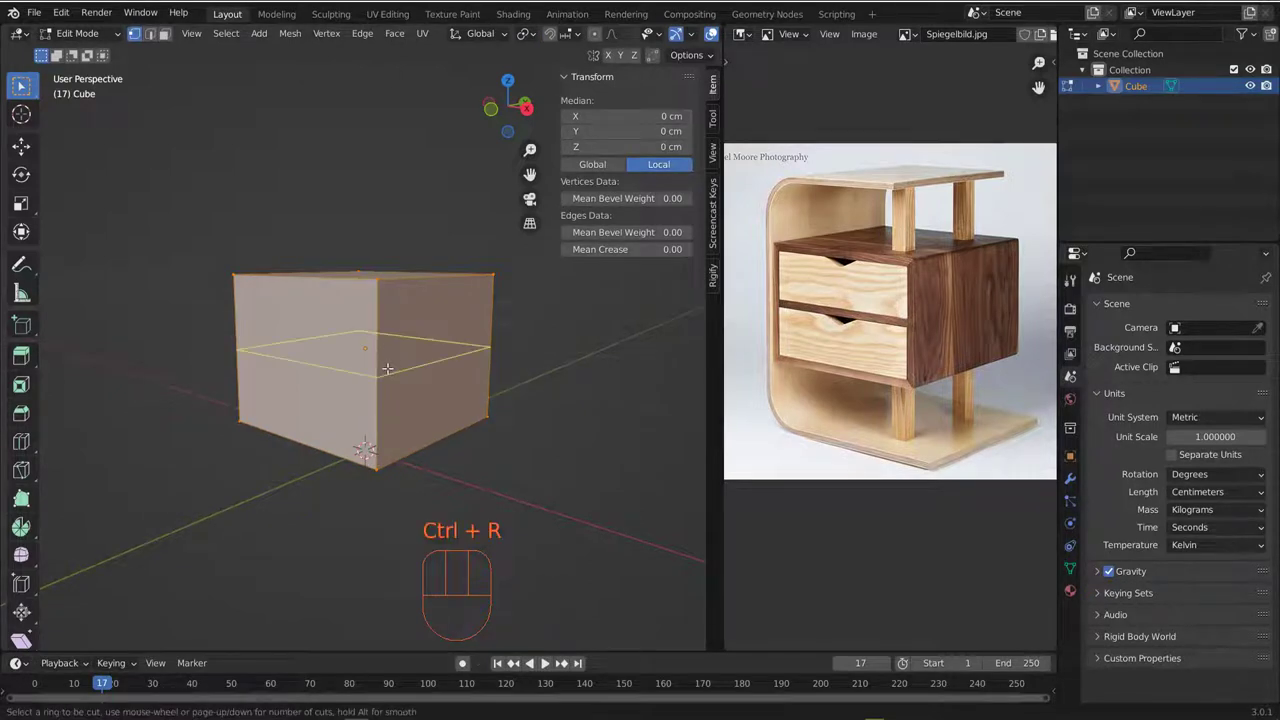
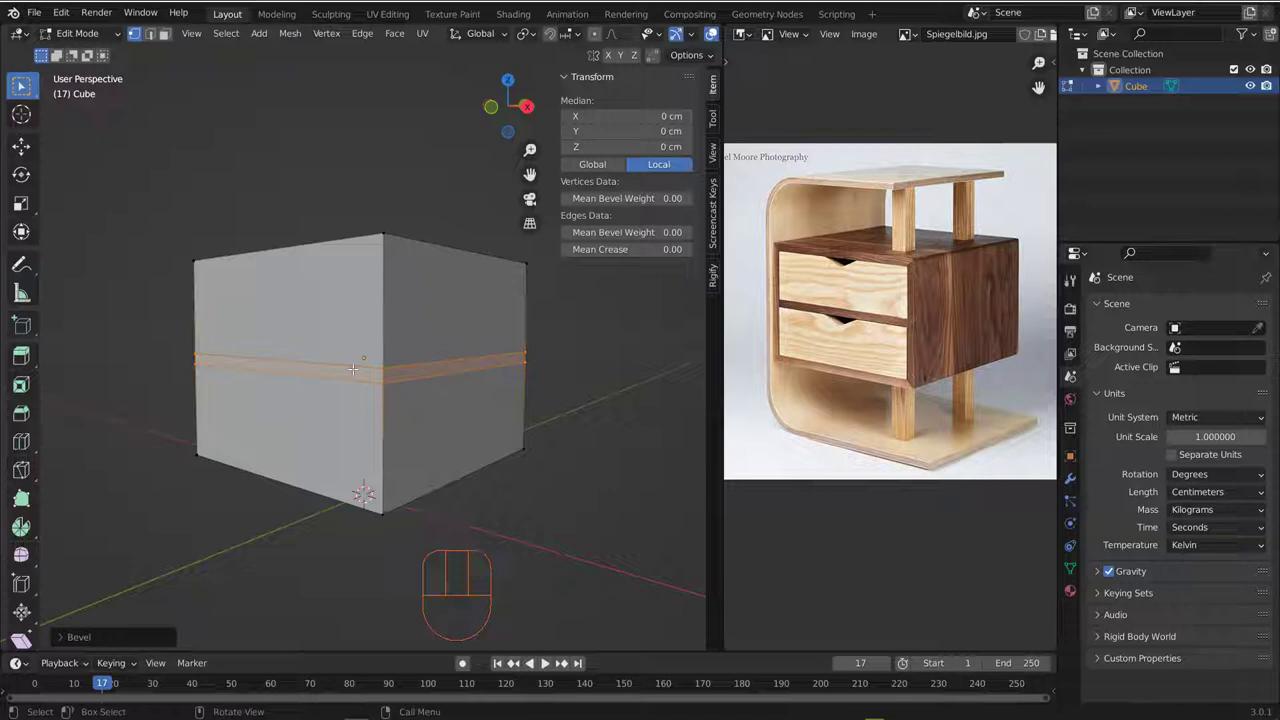
click(102, 639)
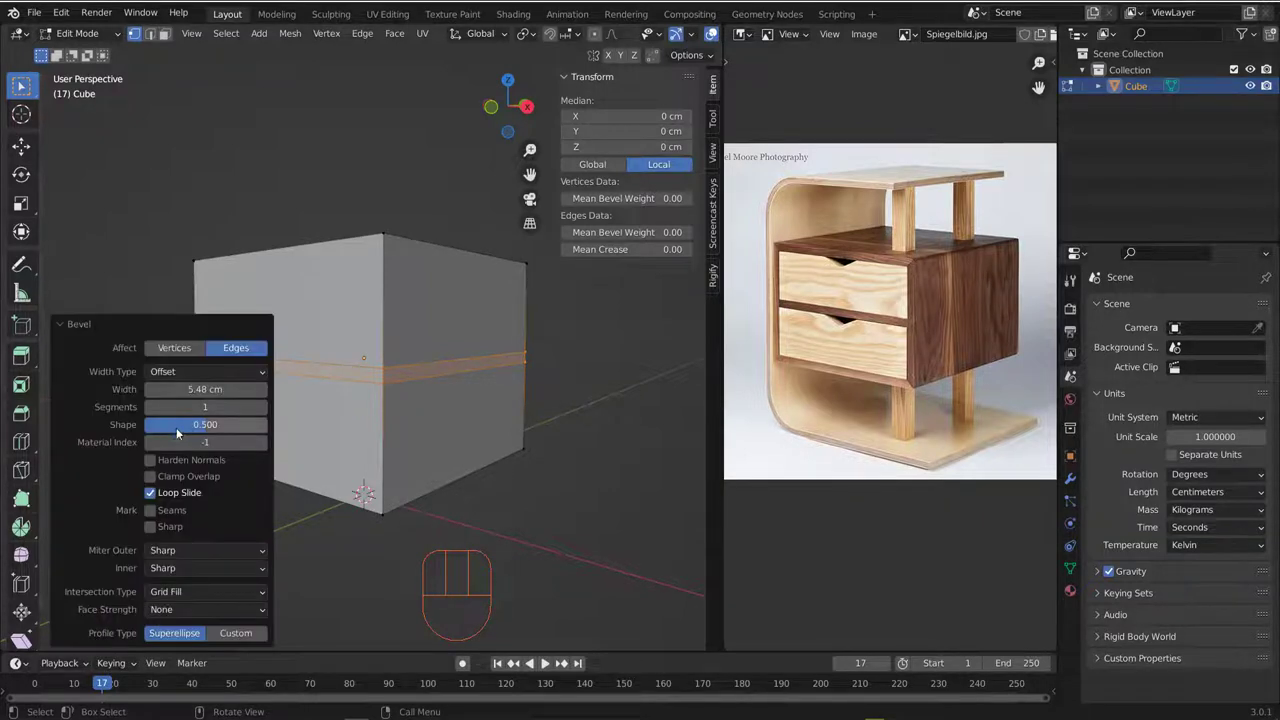
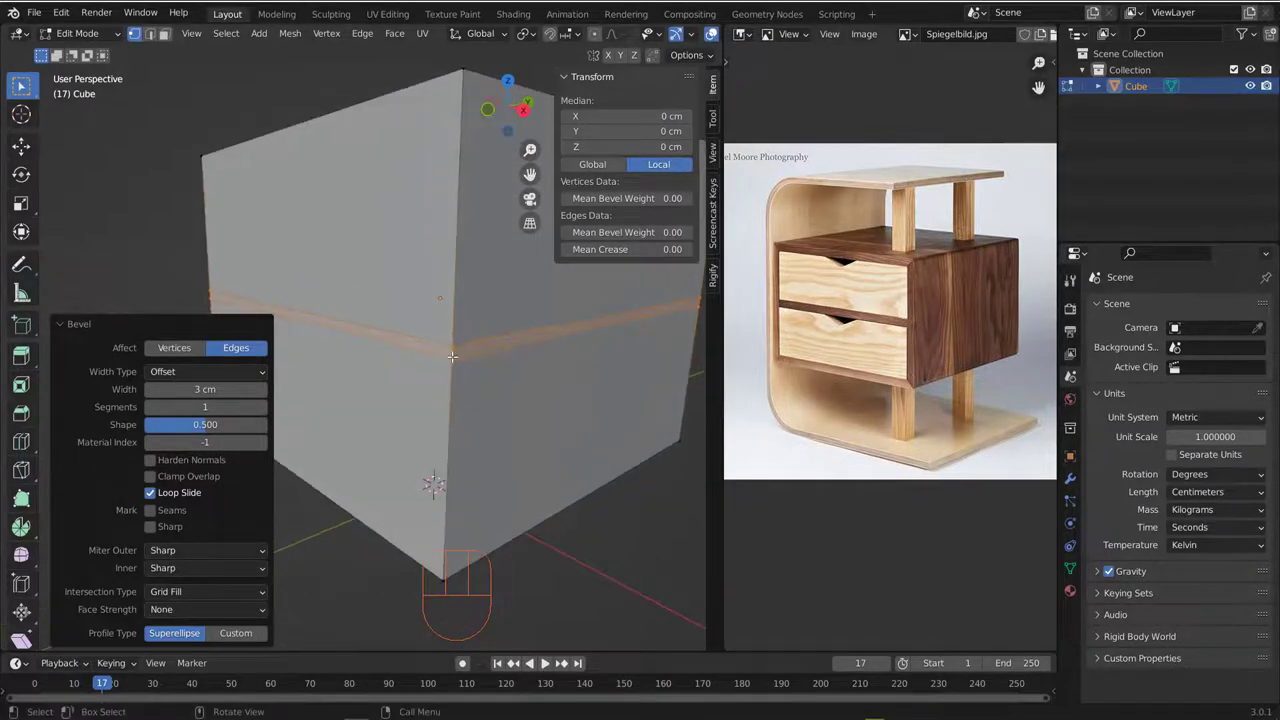
key(ctrl+z)
key(Tab)
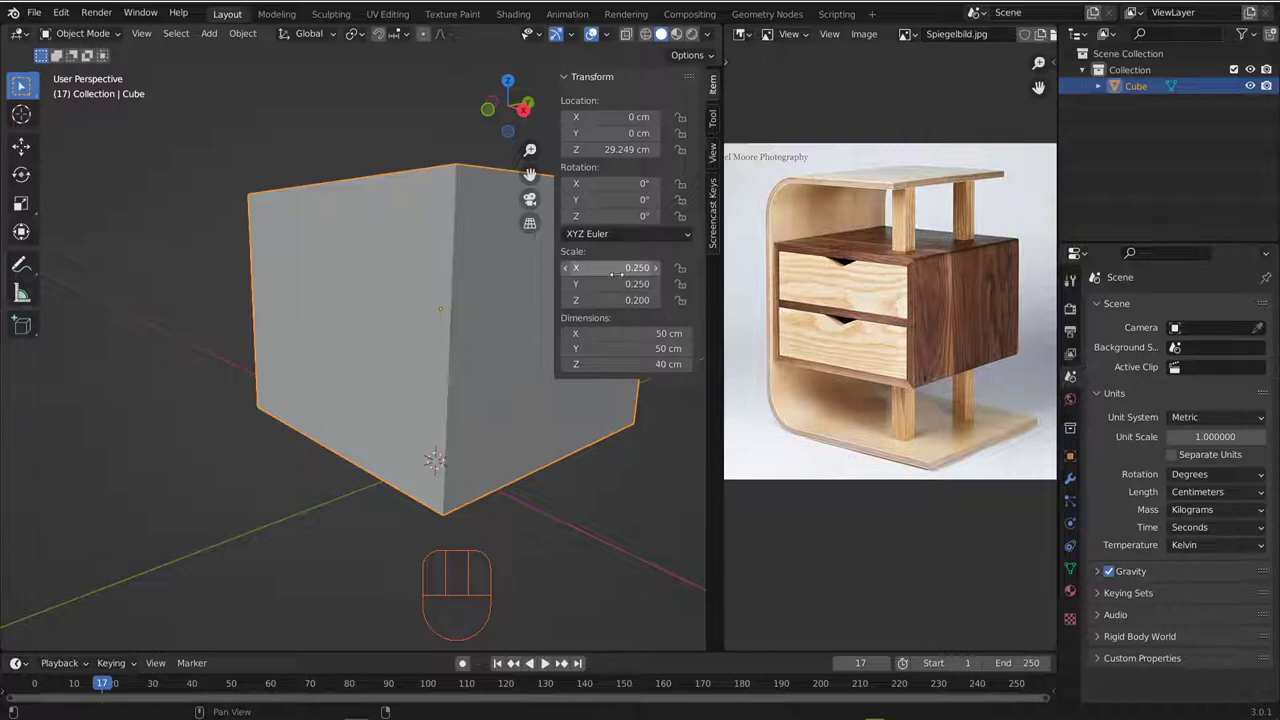
- Orbit around the cube and bring up the Apply transform menu to apply its scale
middle_click(394, 272)
drag(407, 296, 379, 330)
middle_click(412, 358)
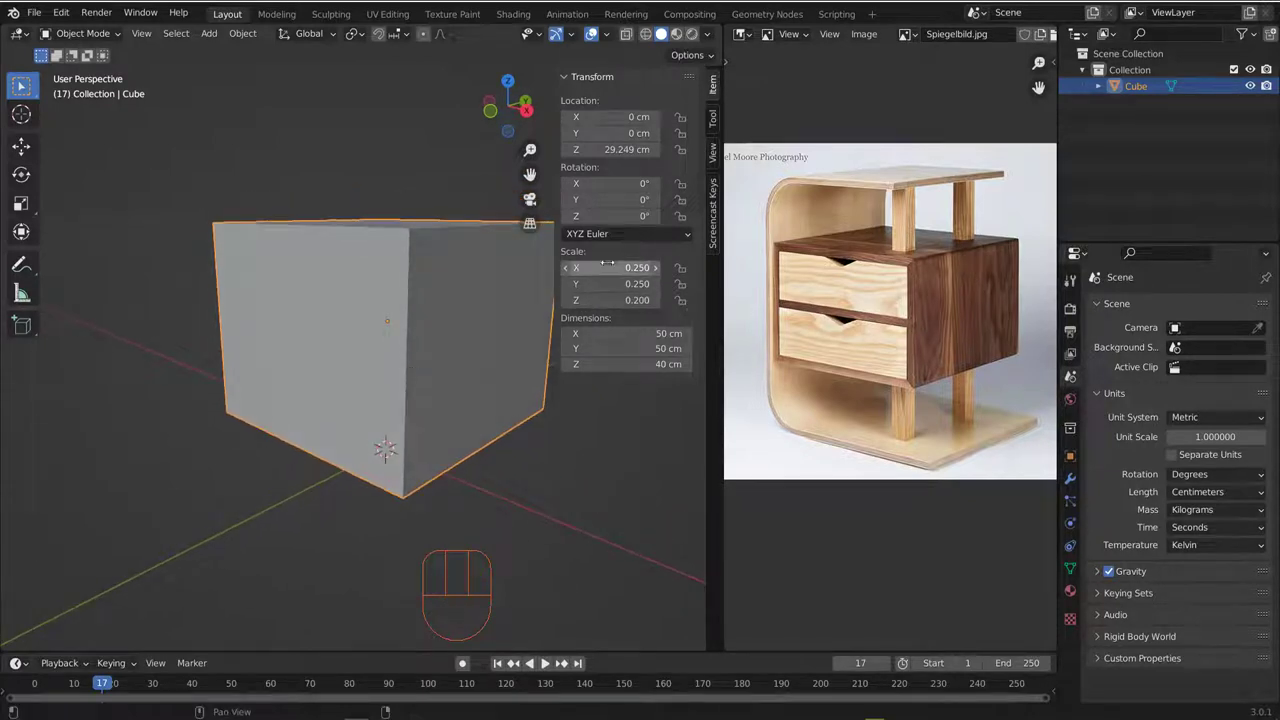
middle_click(411, 311)
key(ctrl+a)
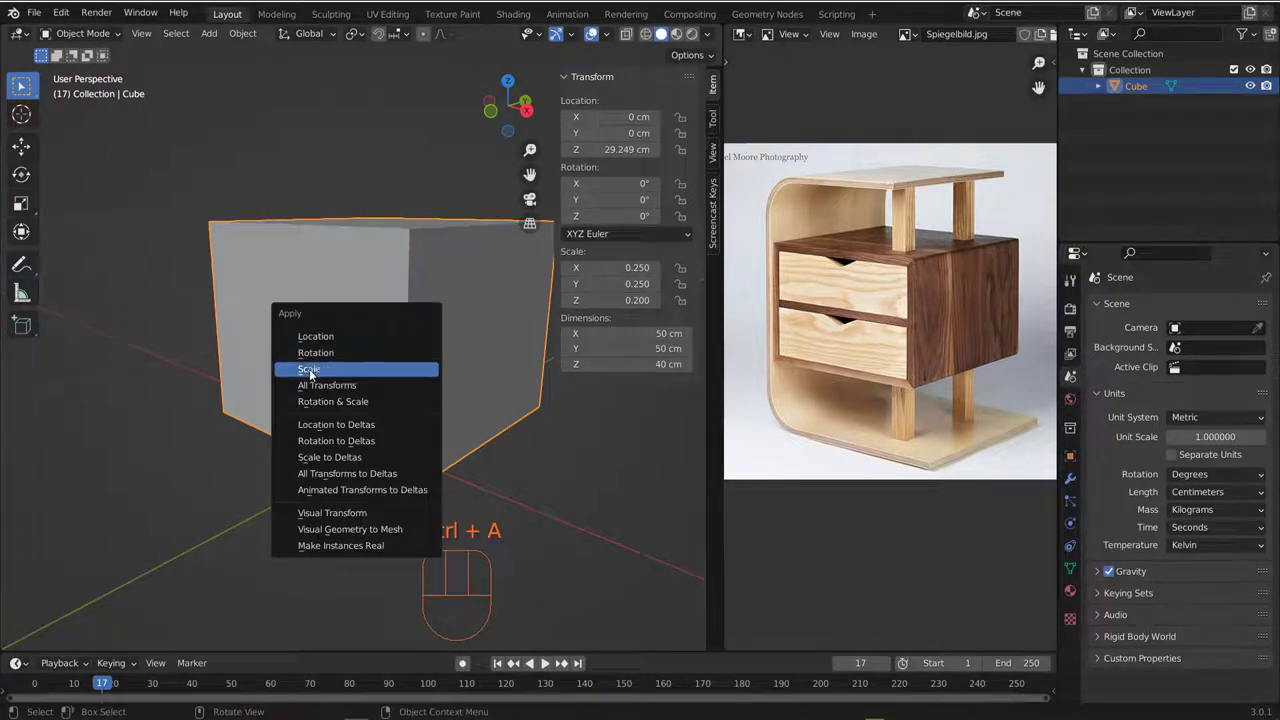
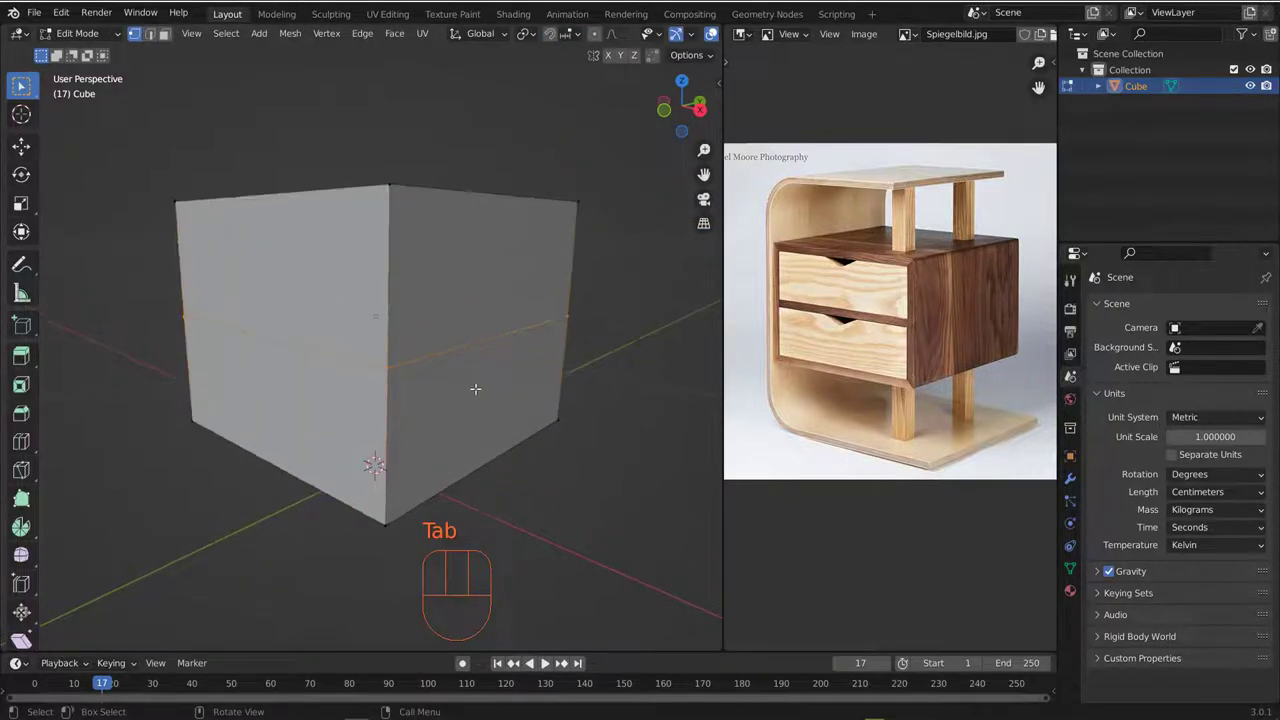
- Bevel the horizontal middle loop into a thin divider across the cube's front
key(ctrl+b)
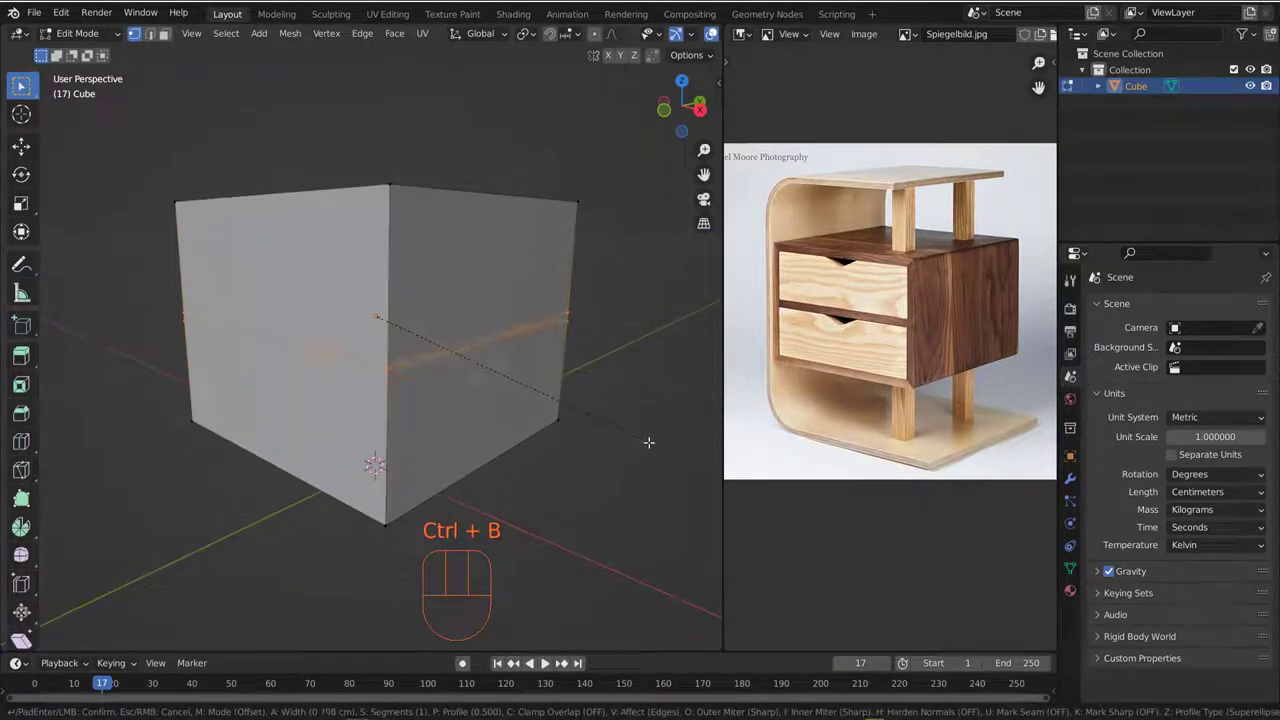
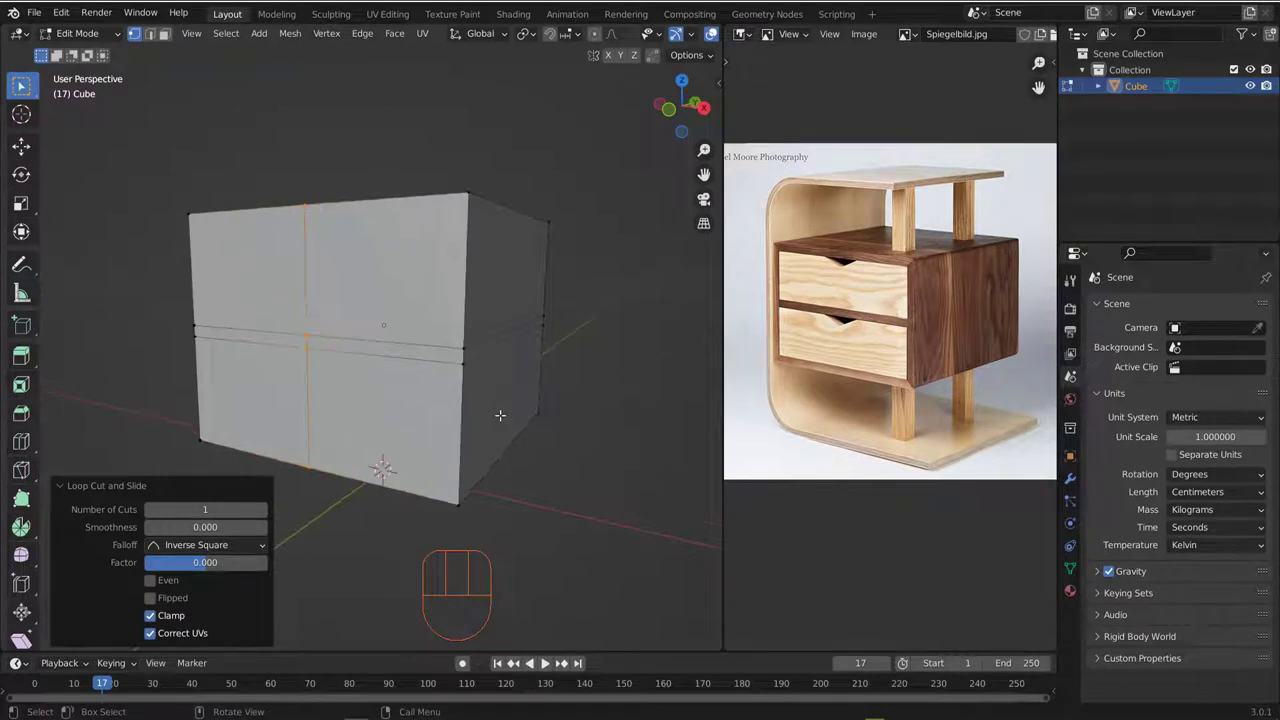
- Bevel the vertical loop and add loop cuts slid toward the top and side edges
key(ctrl+b)
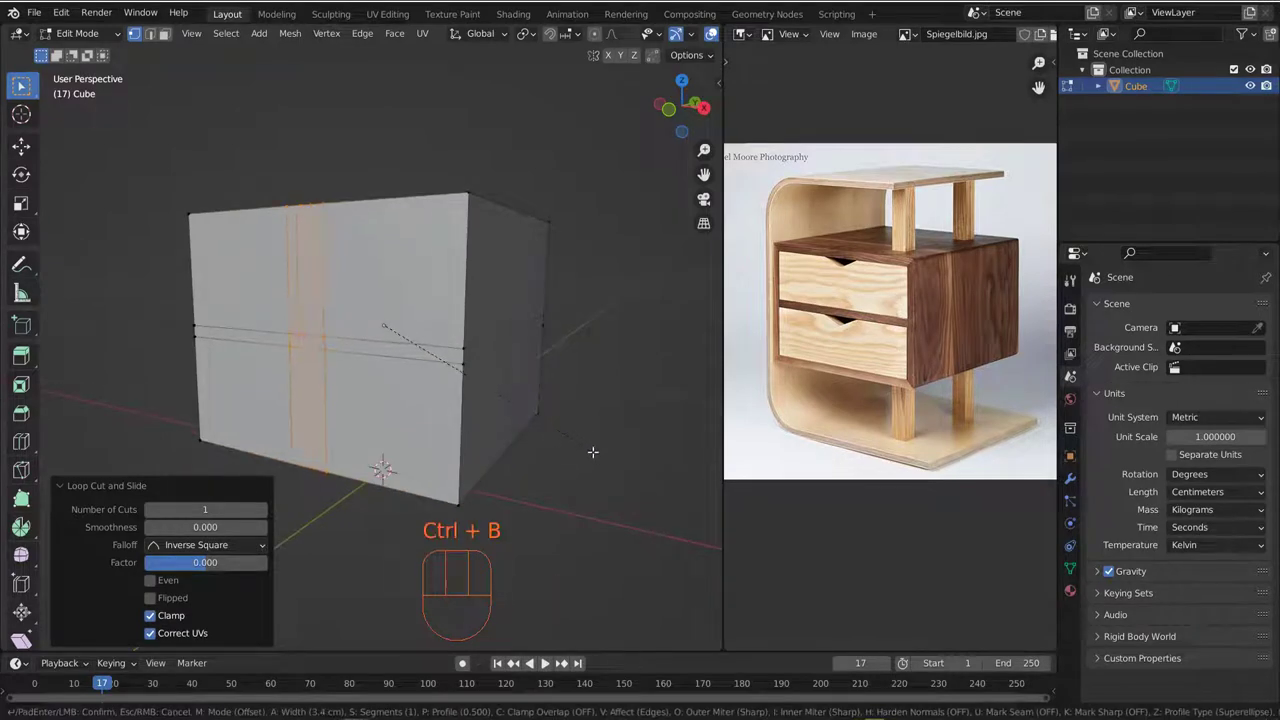
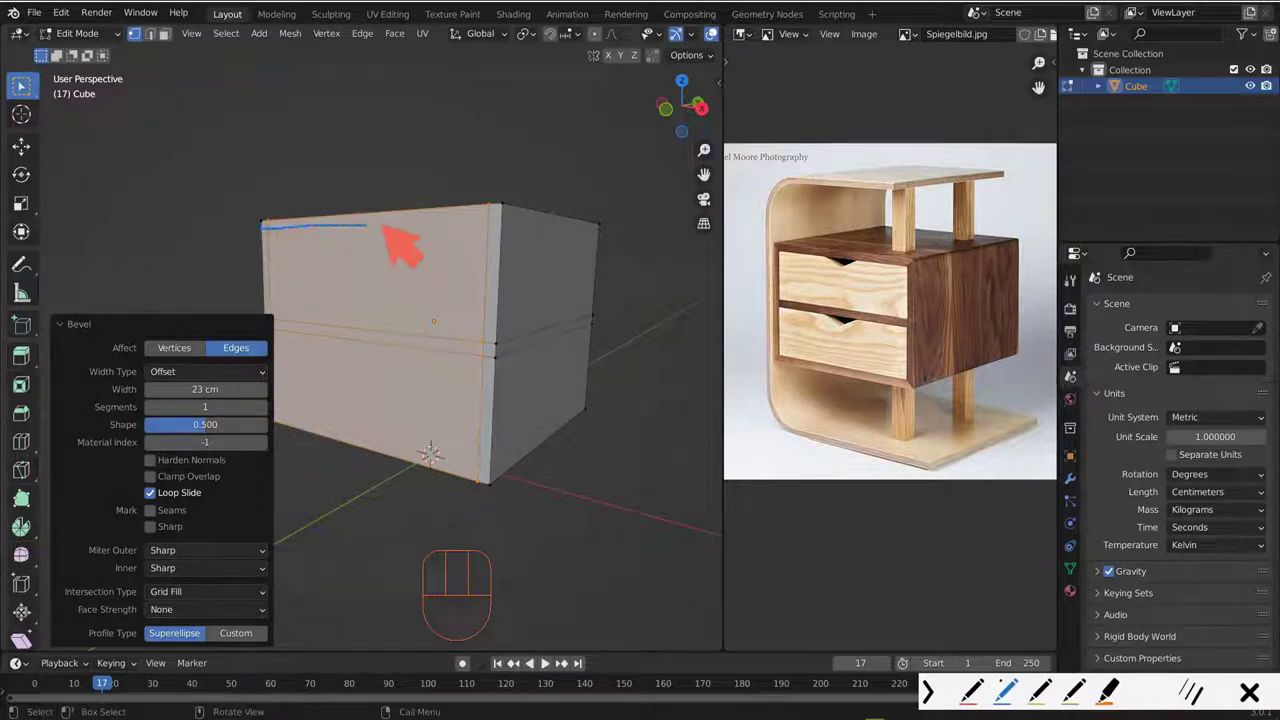
key(ctrl+r)
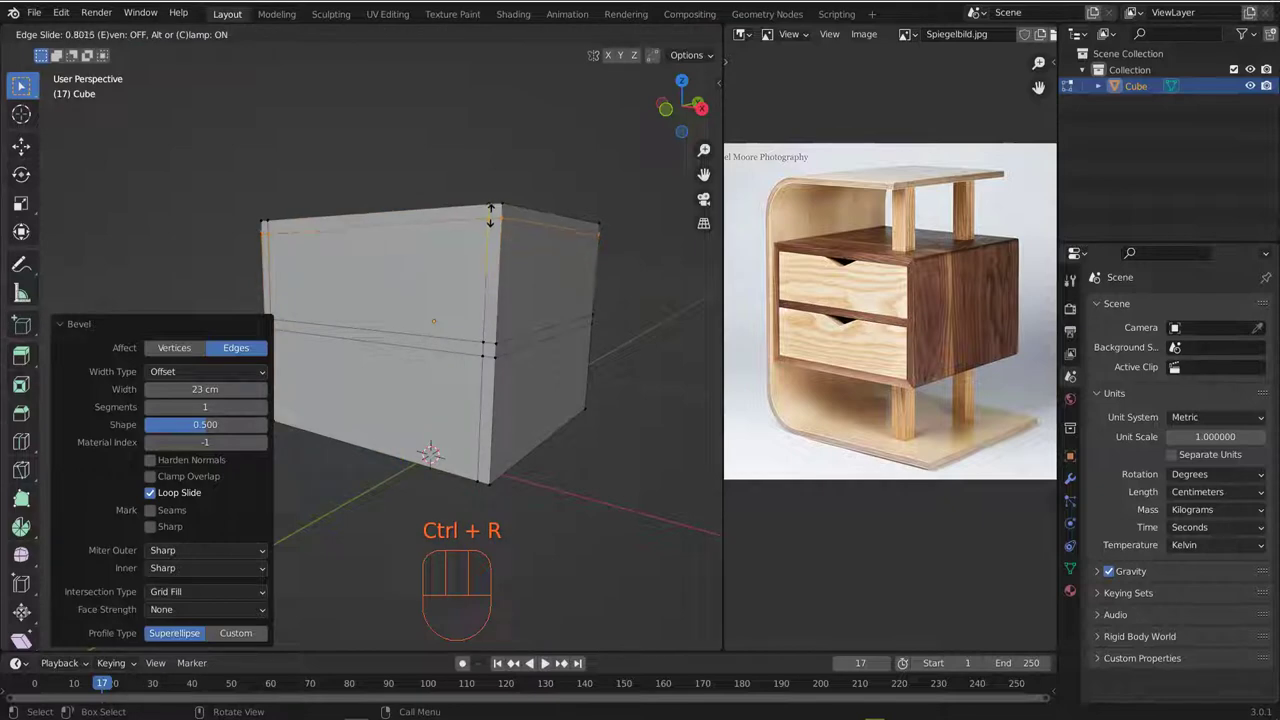
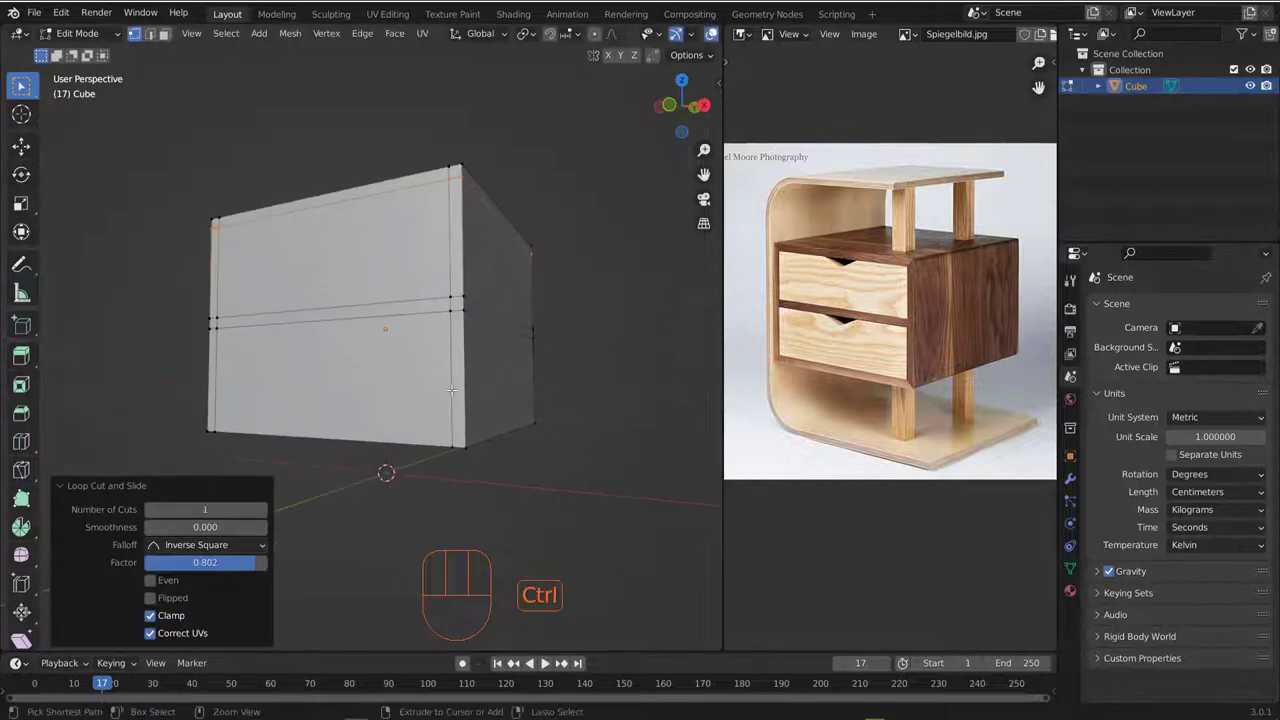
key(ctrl+r)
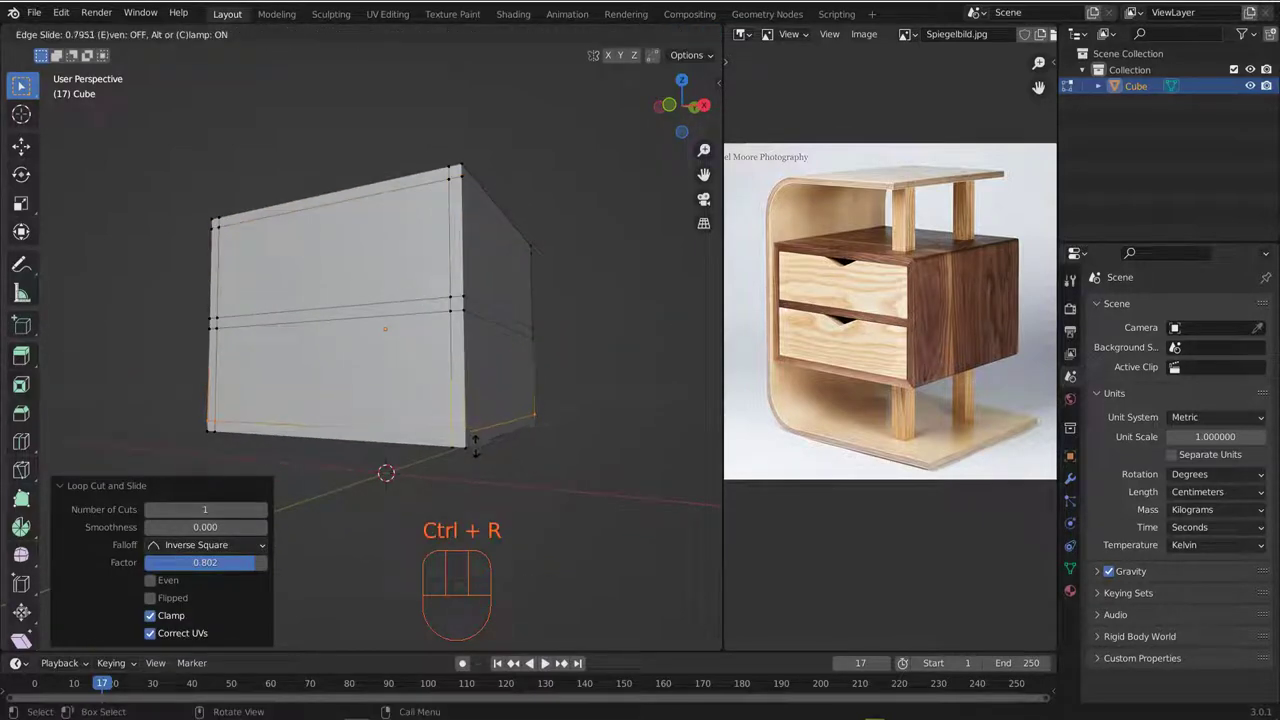
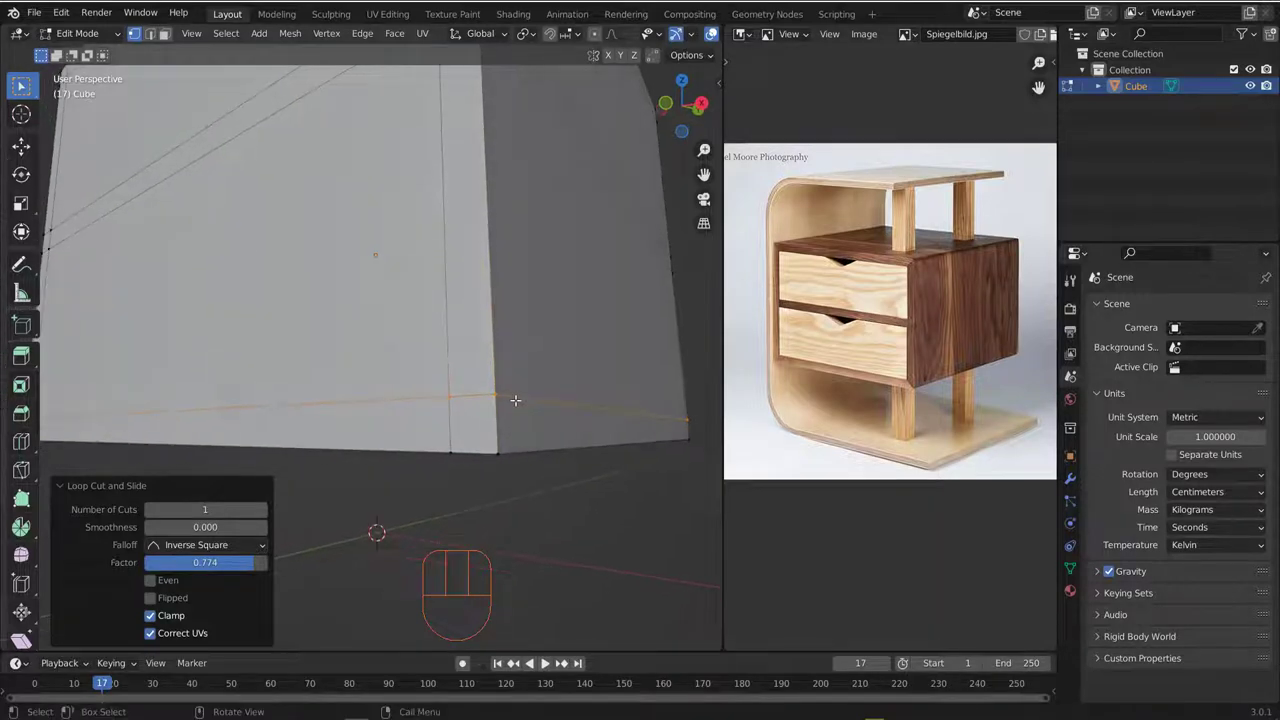
- Nudge the selected border edge loop slightly along Z to even out the front panel framing
key(g)
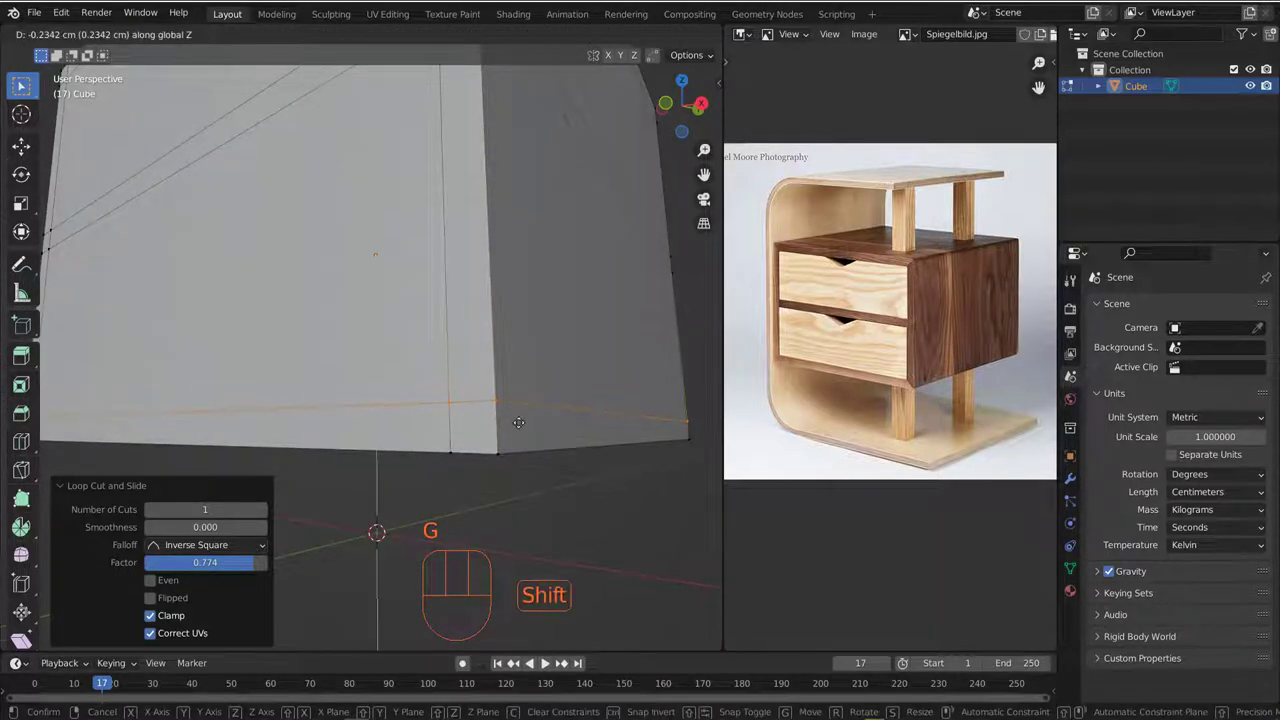
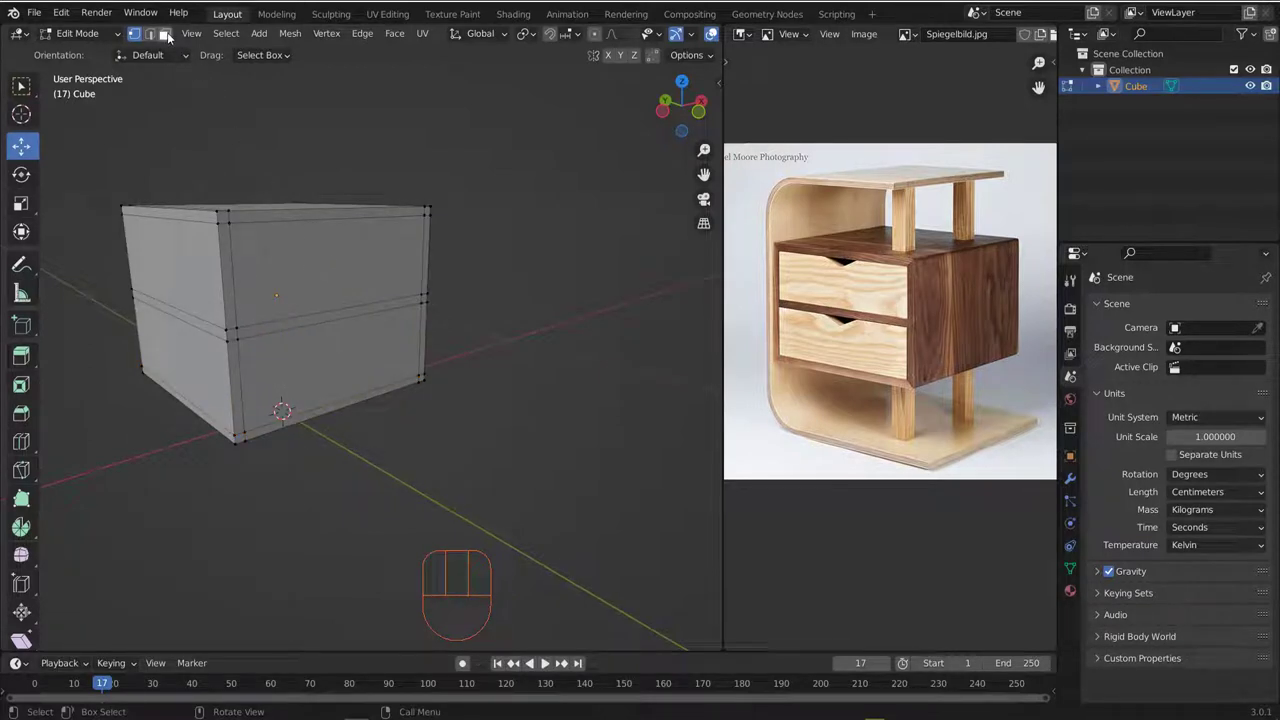
- Extrude the upper and lower front faces about 11.7 cm inward to form two drawer openings
click(168, 35)
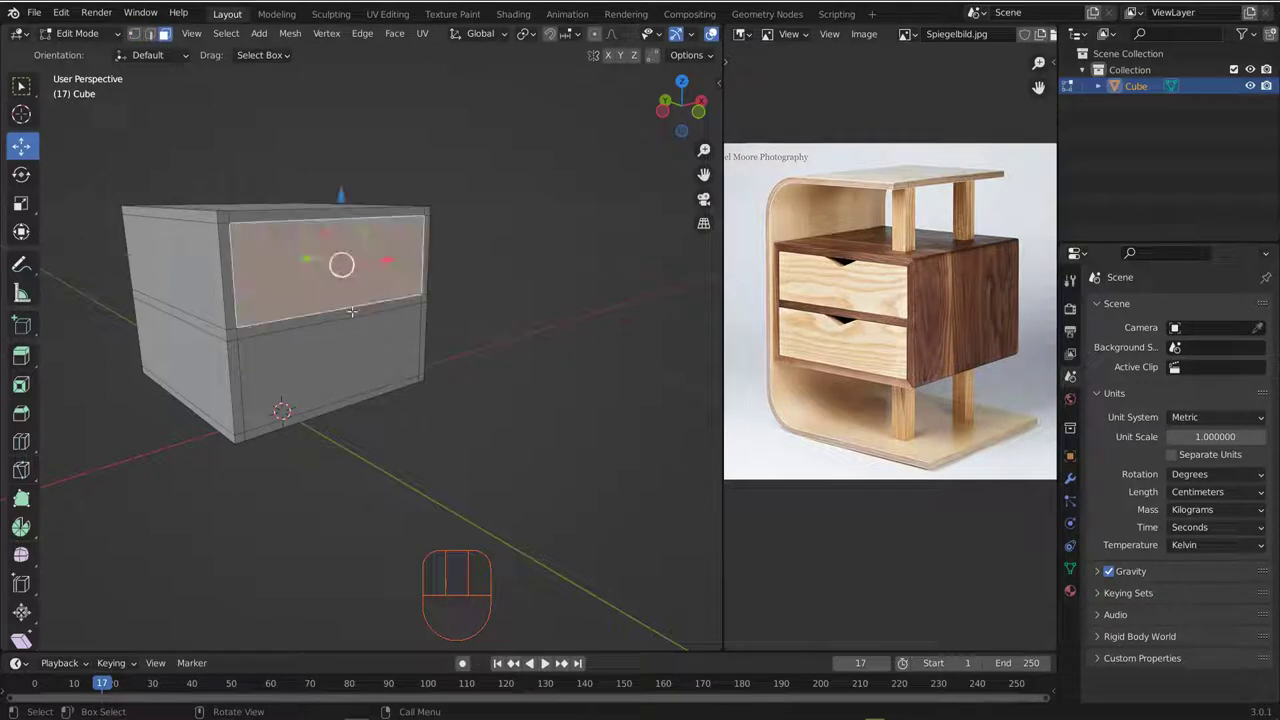
click(168, 35)
drag(168, 35, 168, 35)
drag(168, 35, 168, 35)
key(e)
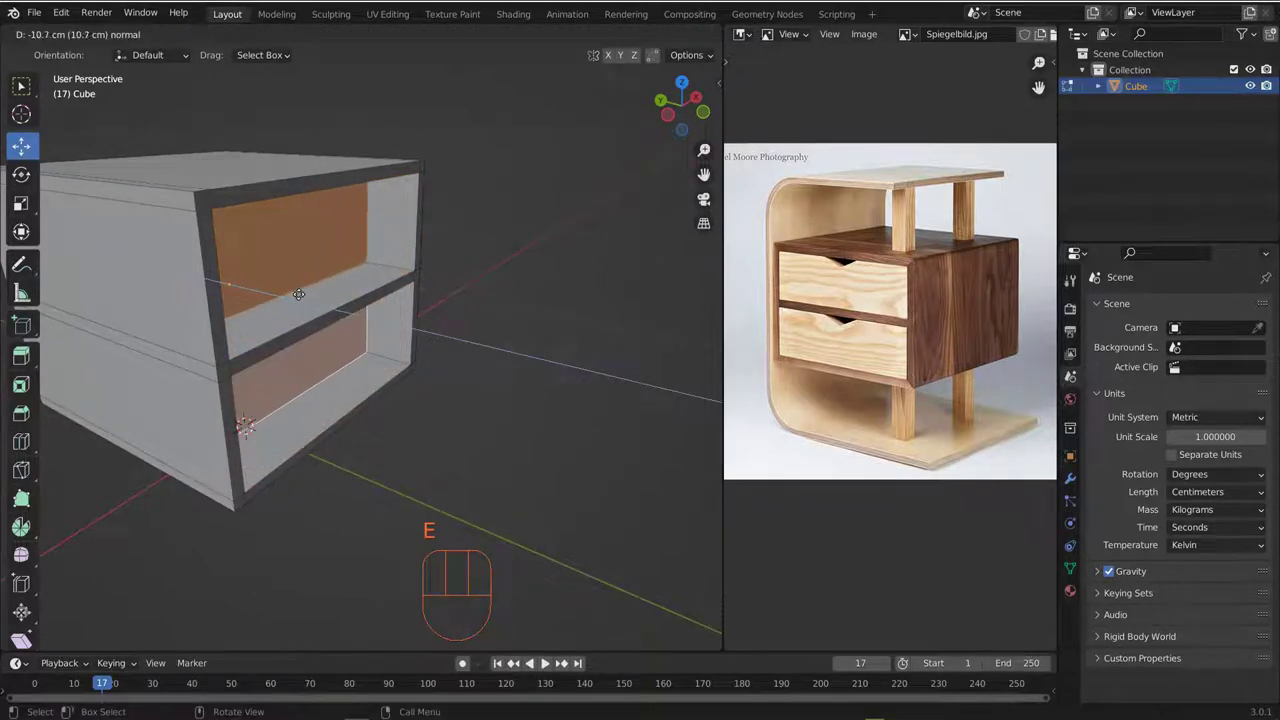
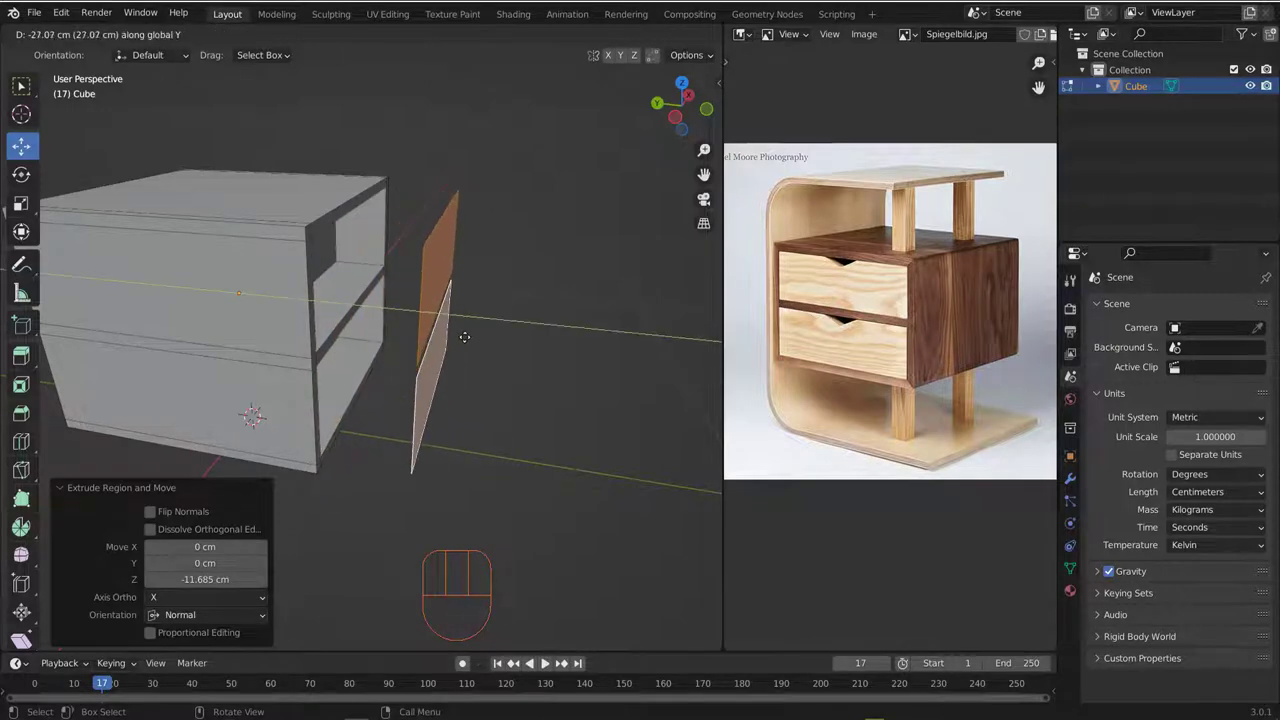
- Orbit the view to inspect the duplicated drawer fronts pulled out in front of the carcass
middle_click(953, 227)
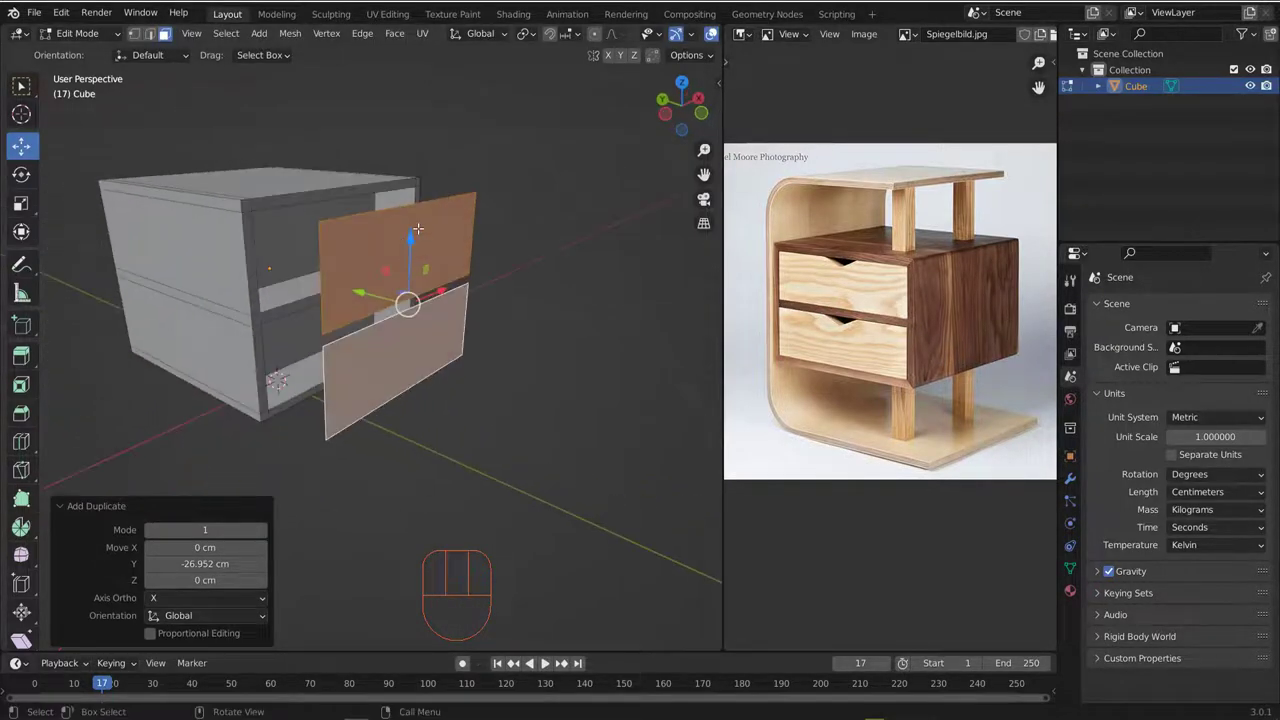
middle_click(953, 227)
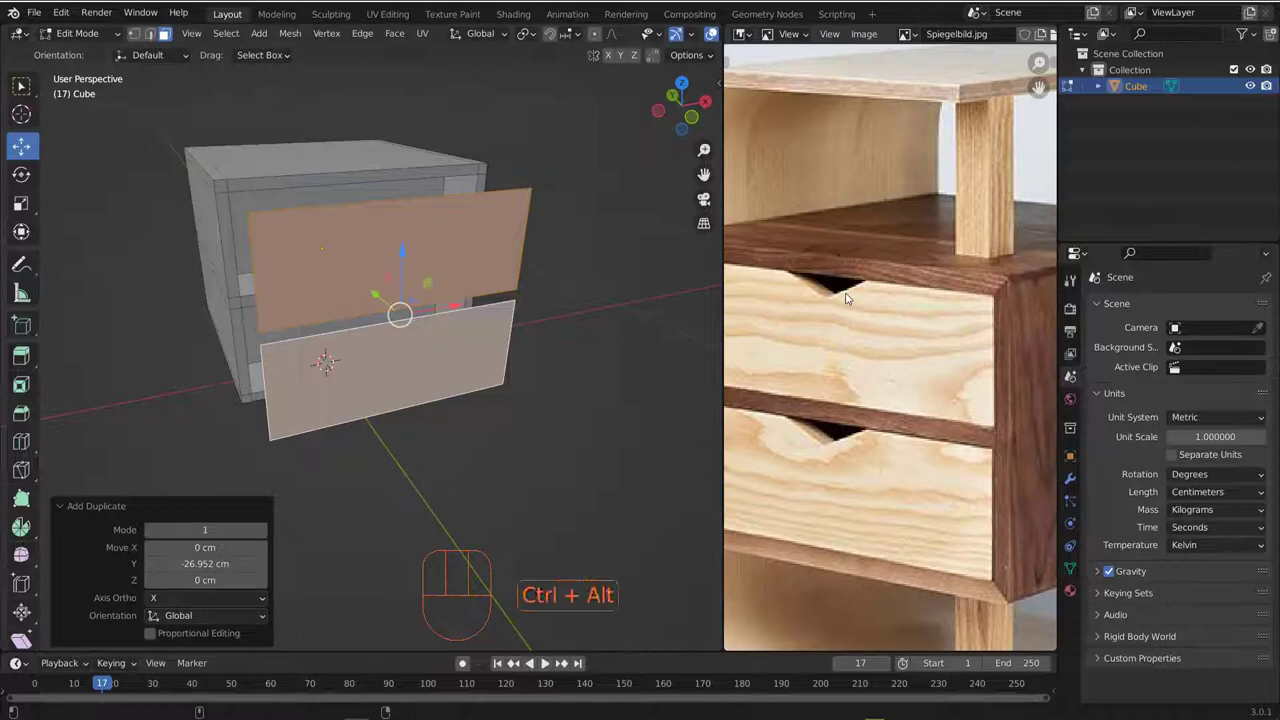
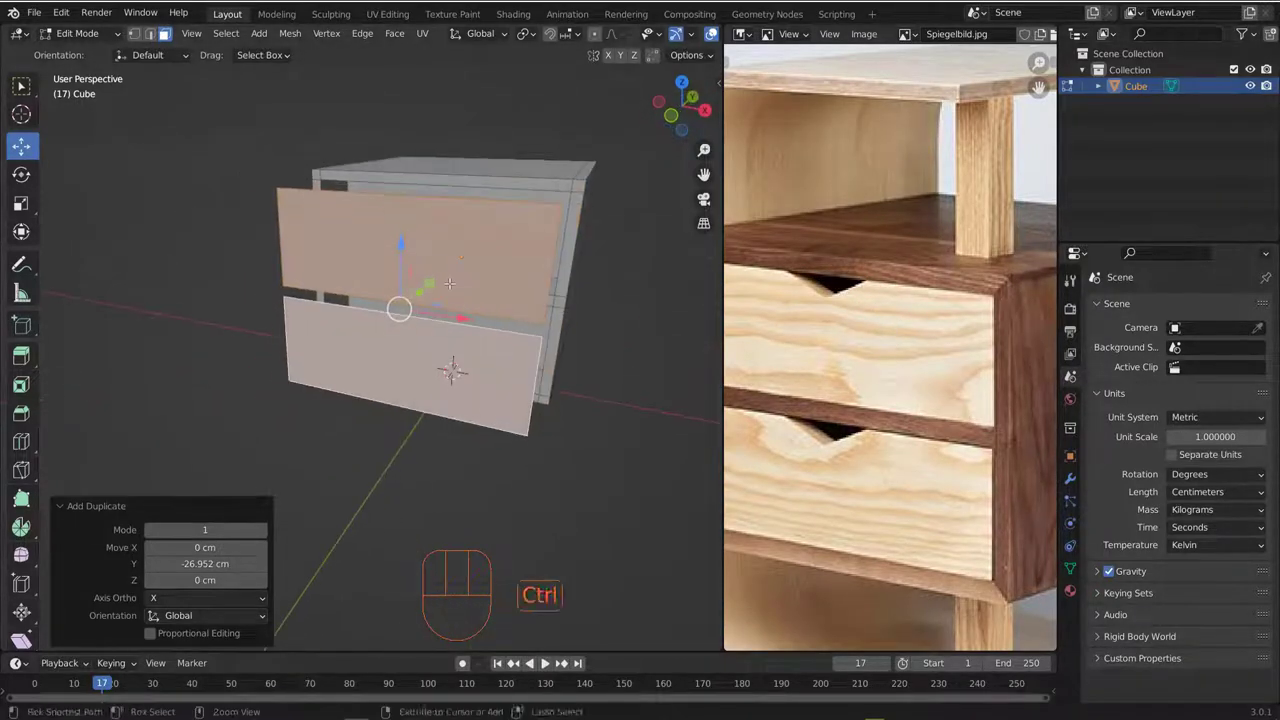
- Cut and bevel a vertical loop on the drawer front, then lower its two top-middle vertices into a V notch
key(ctrl+r)
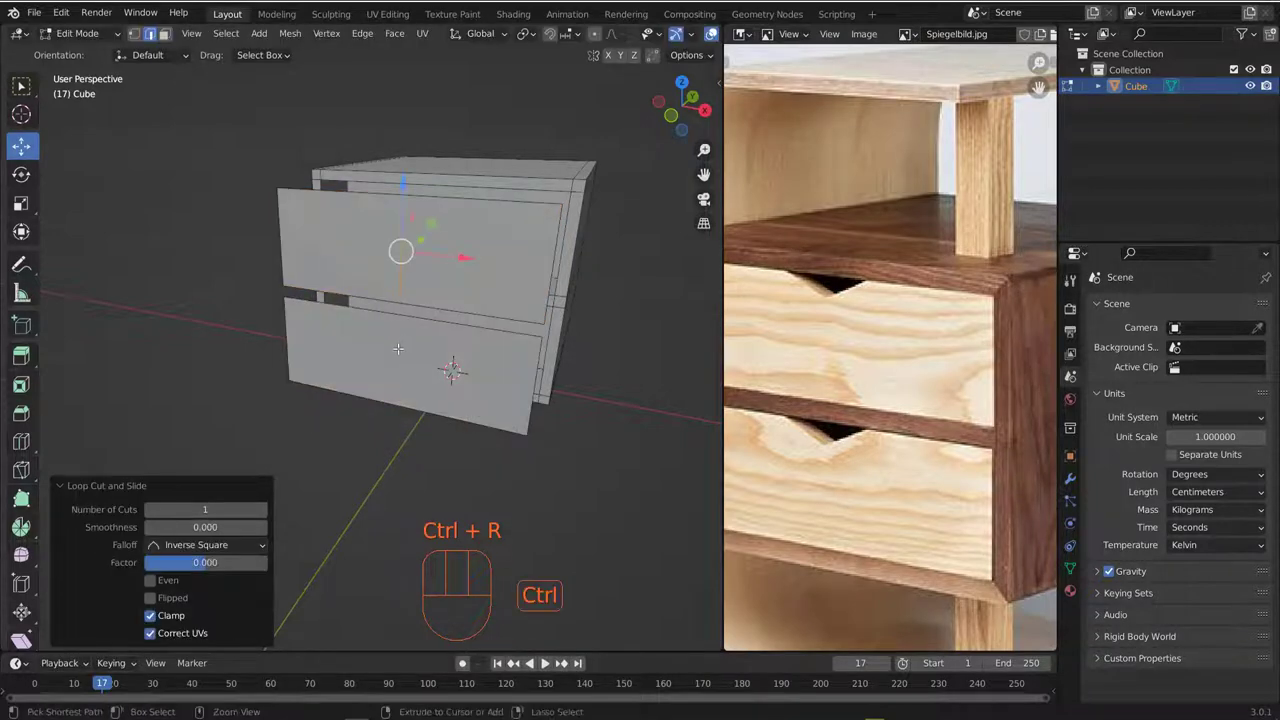
key(ctrl+r)
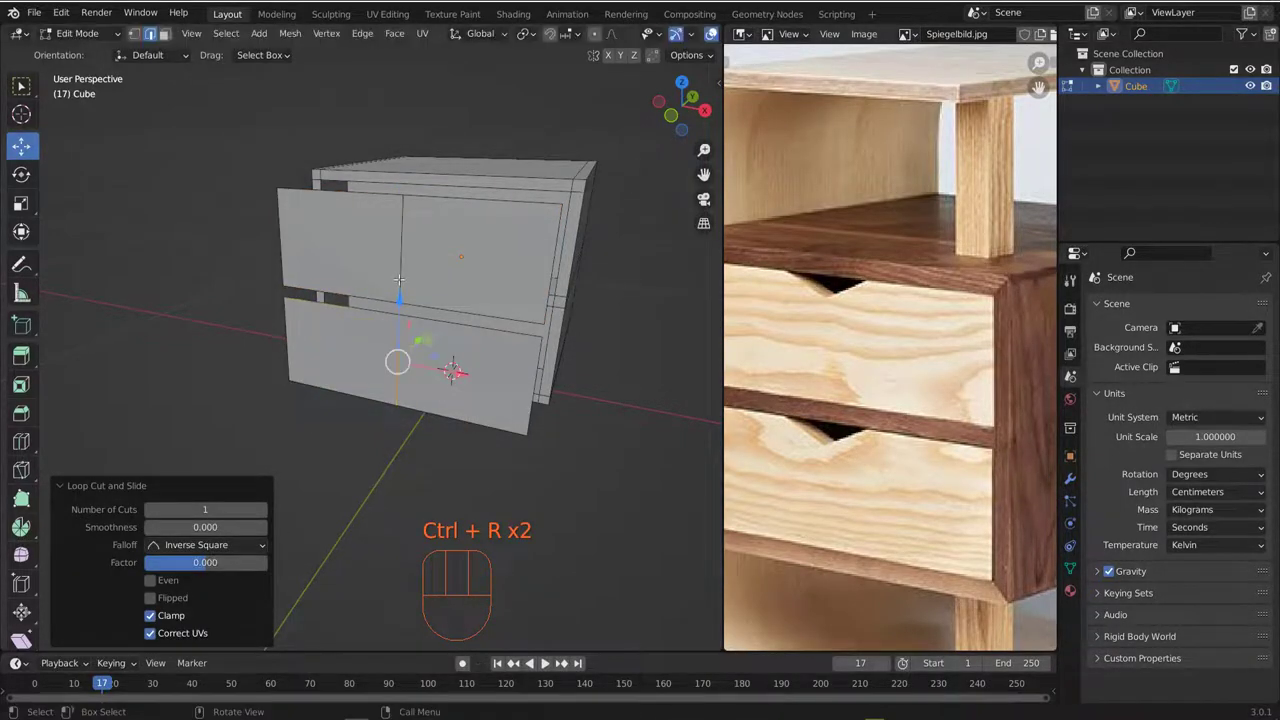
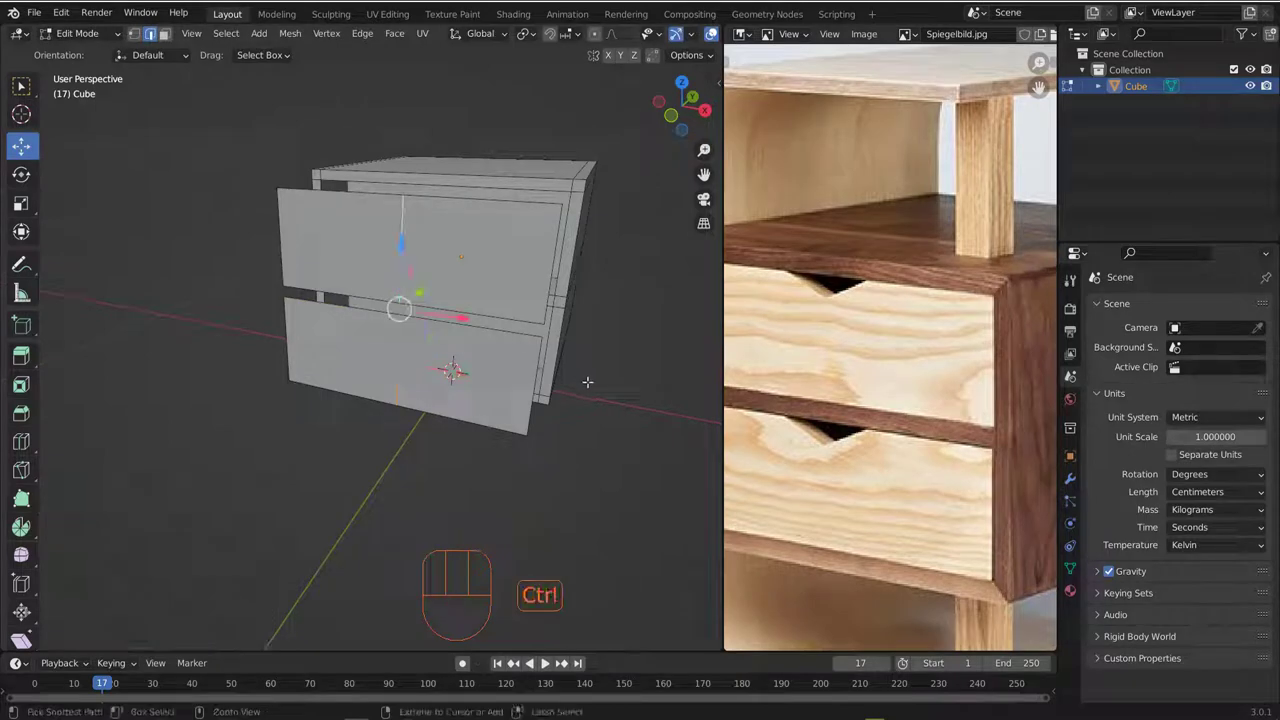
key(ctrl+b)
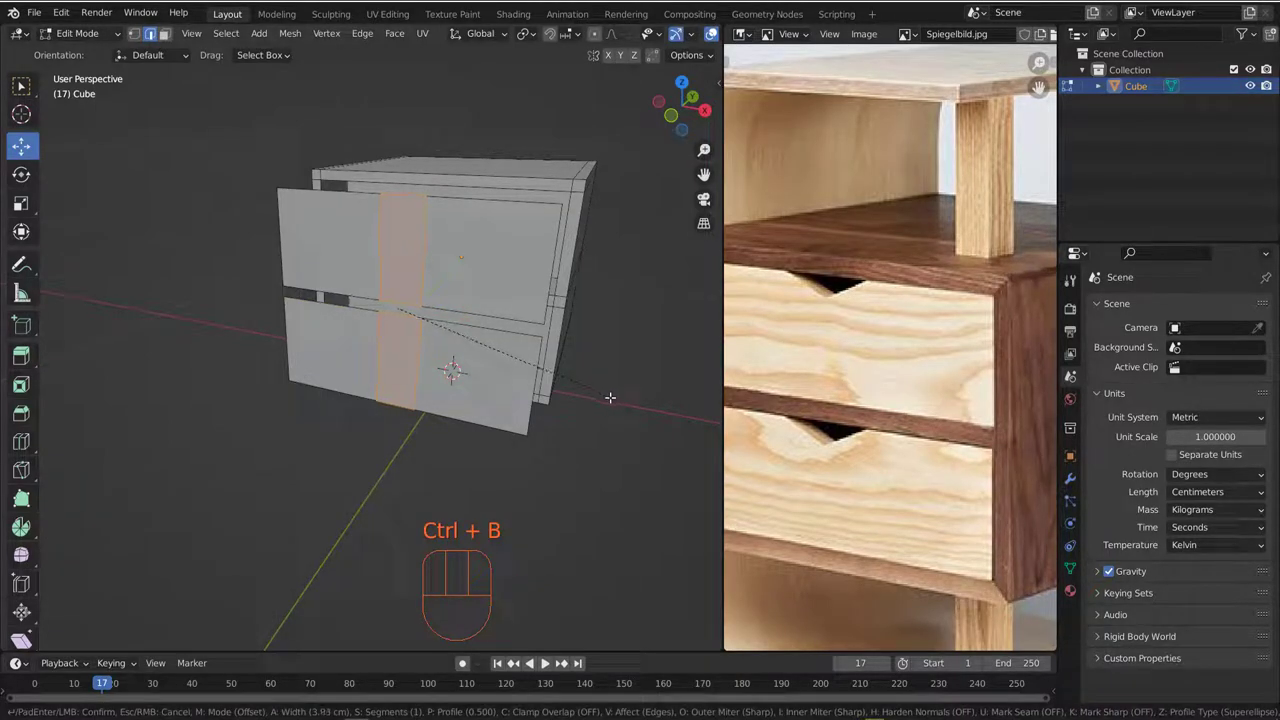
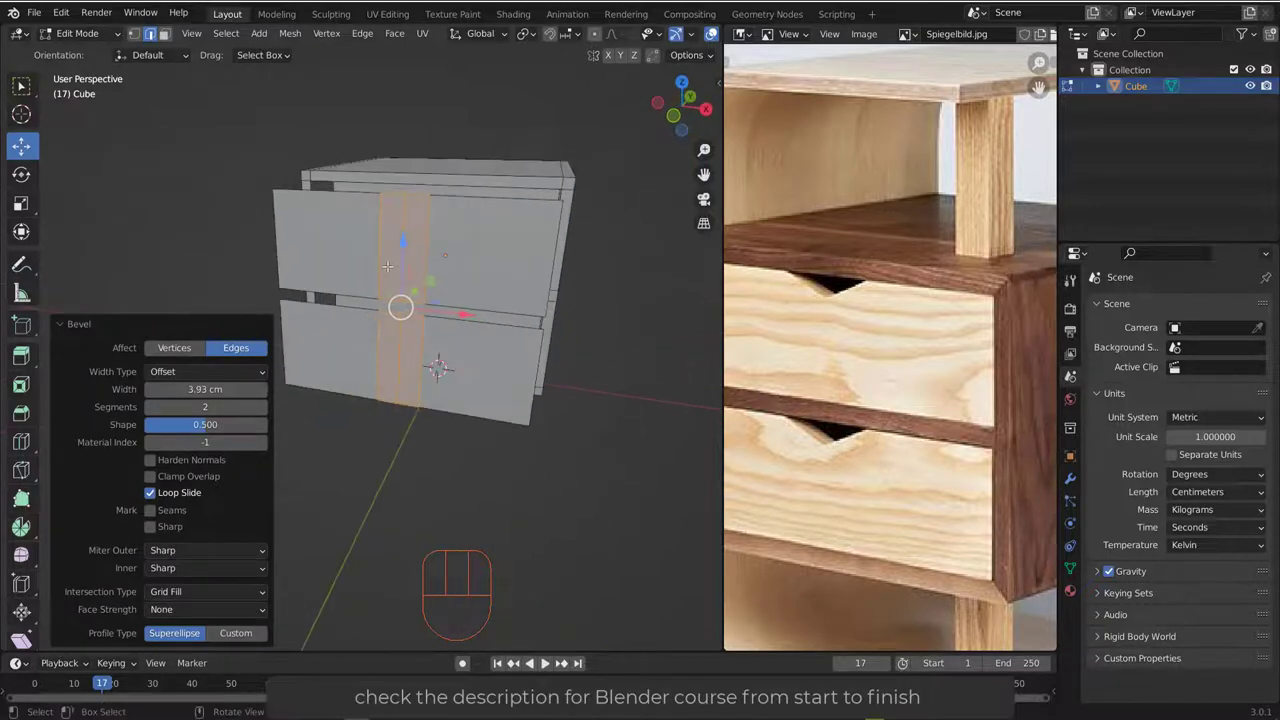
key(1)
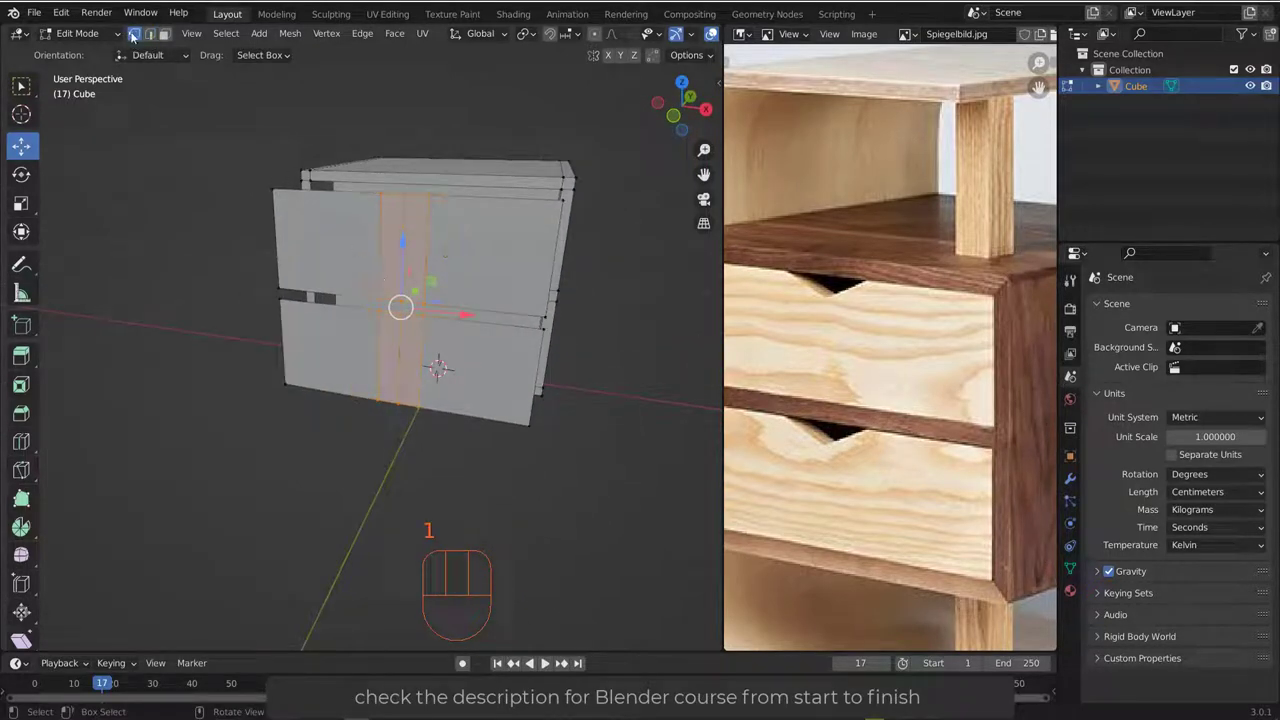
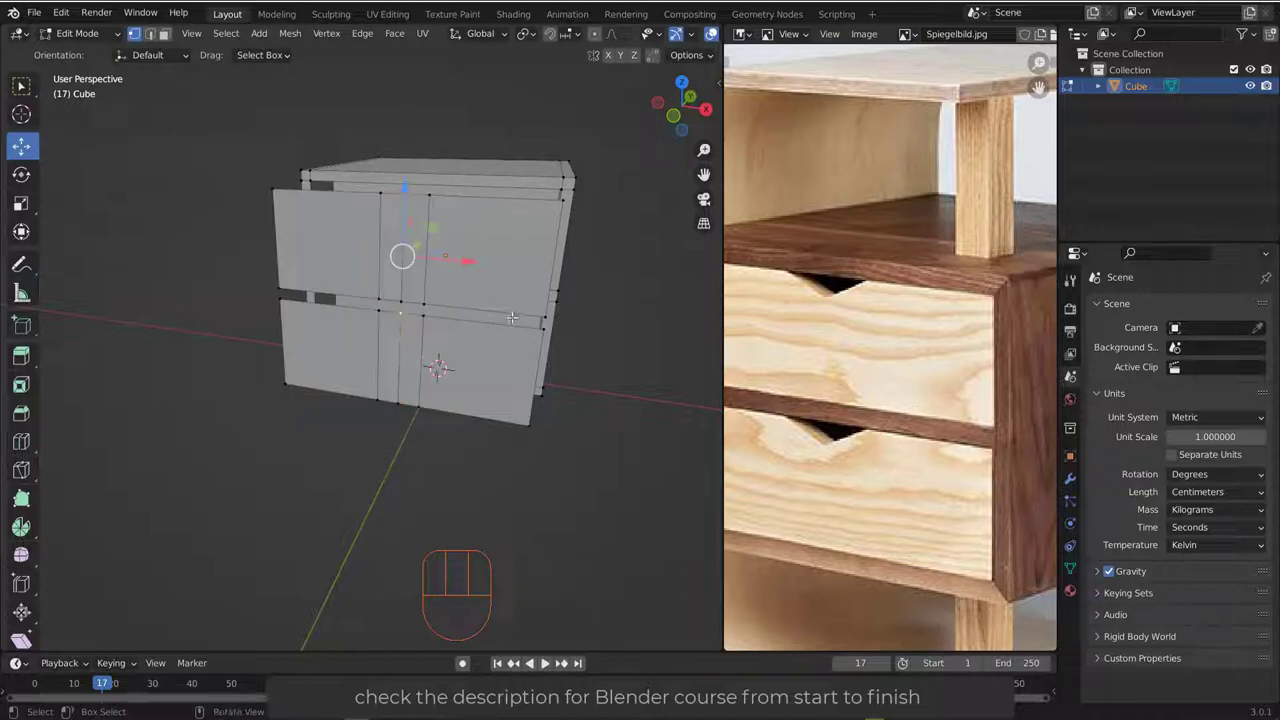
key(g)
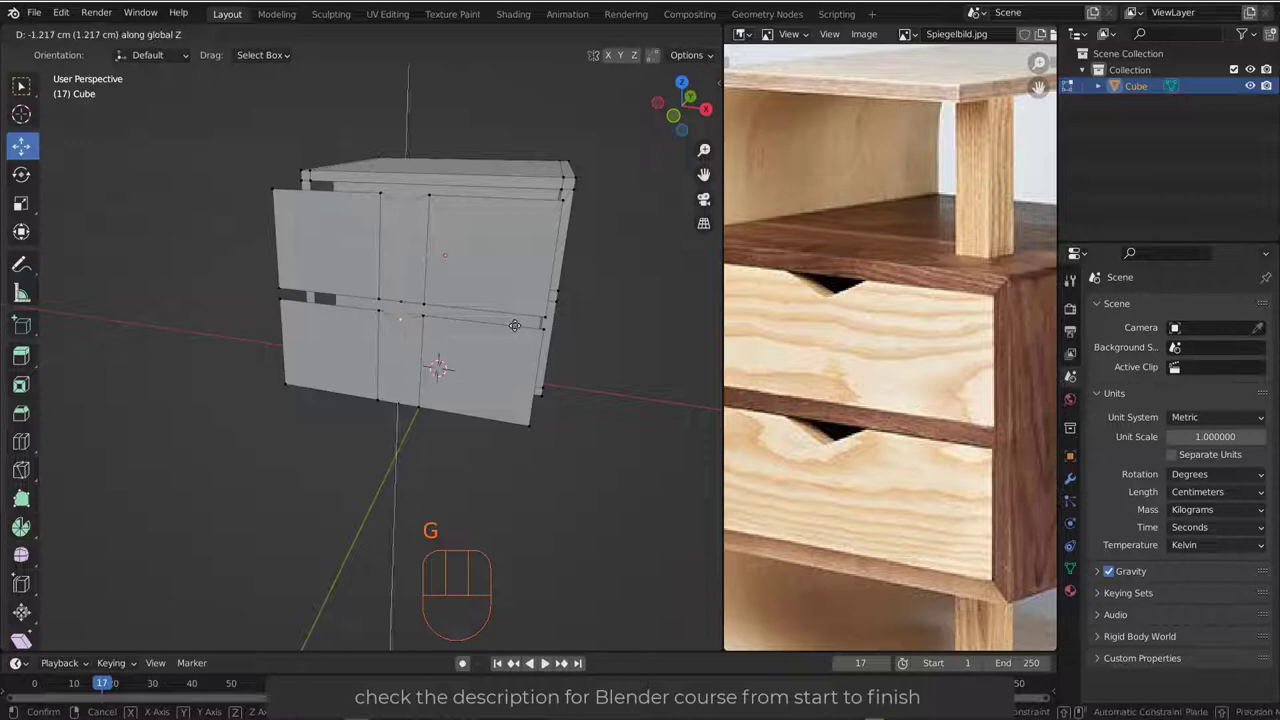
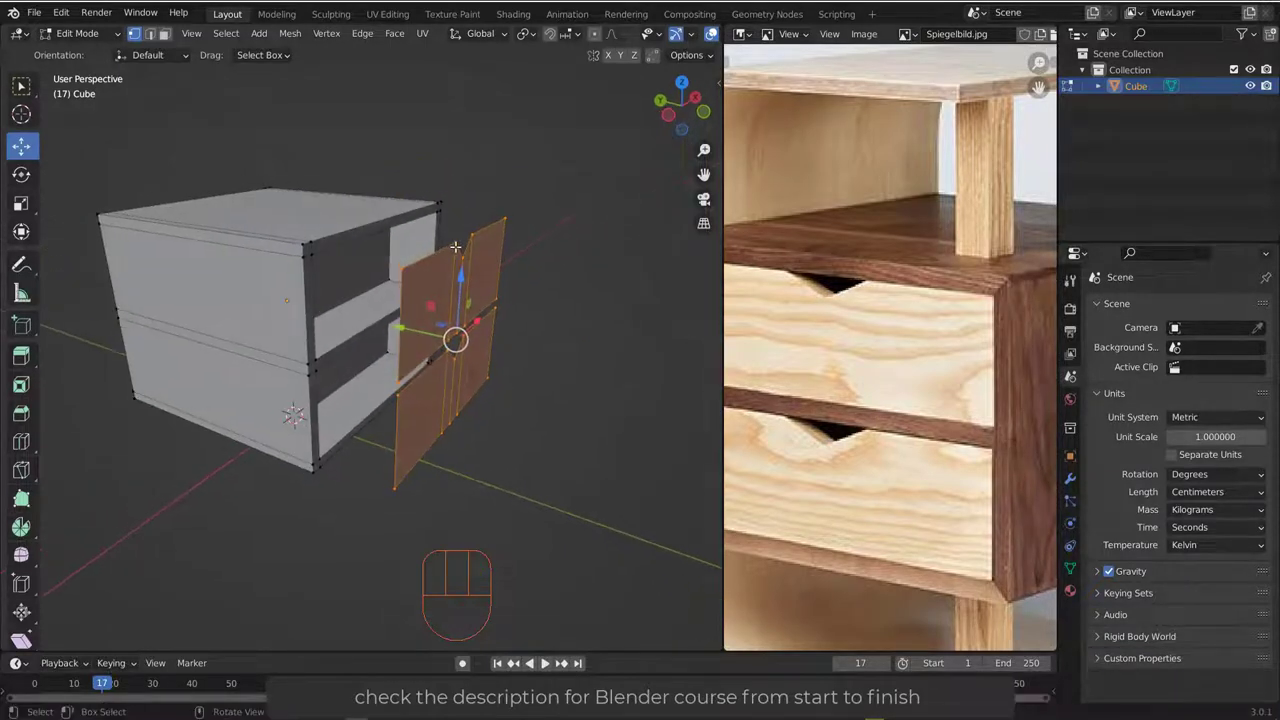
- Separate the notched front as Cube.001 and extrude all its faces to about 1.6 cm thickness
key(p)
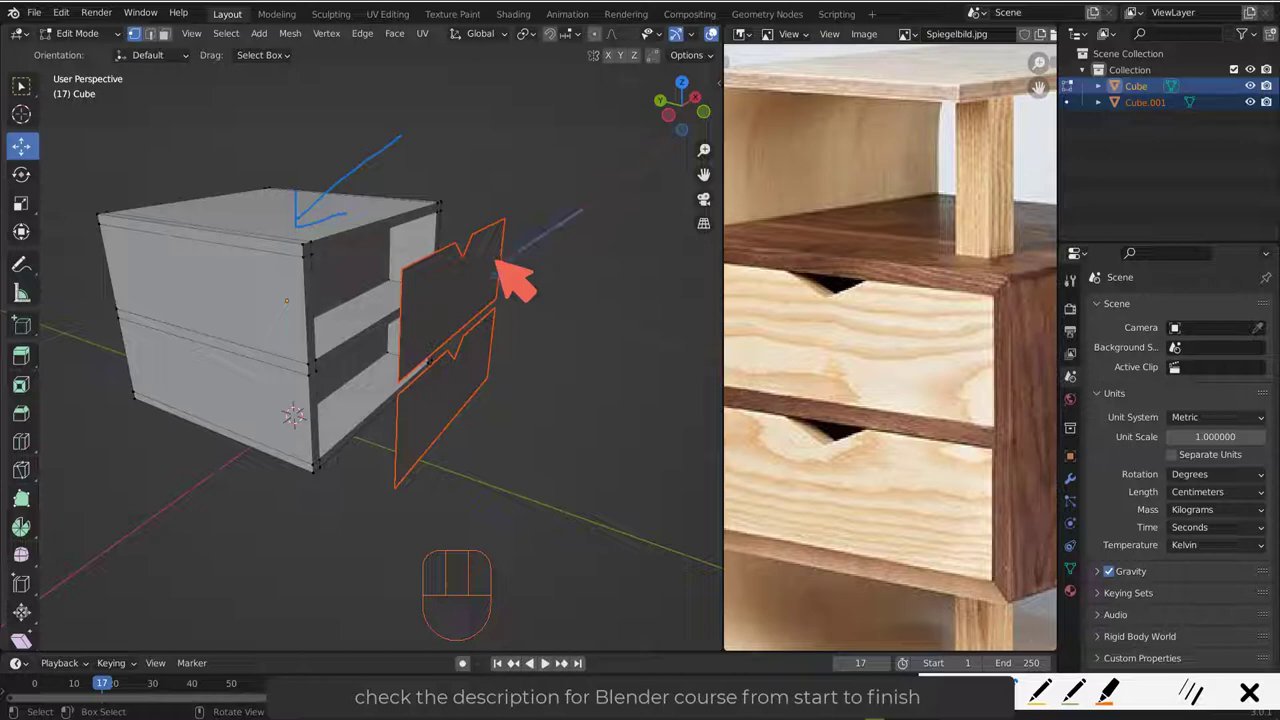
key(Tab)
key(Tab)
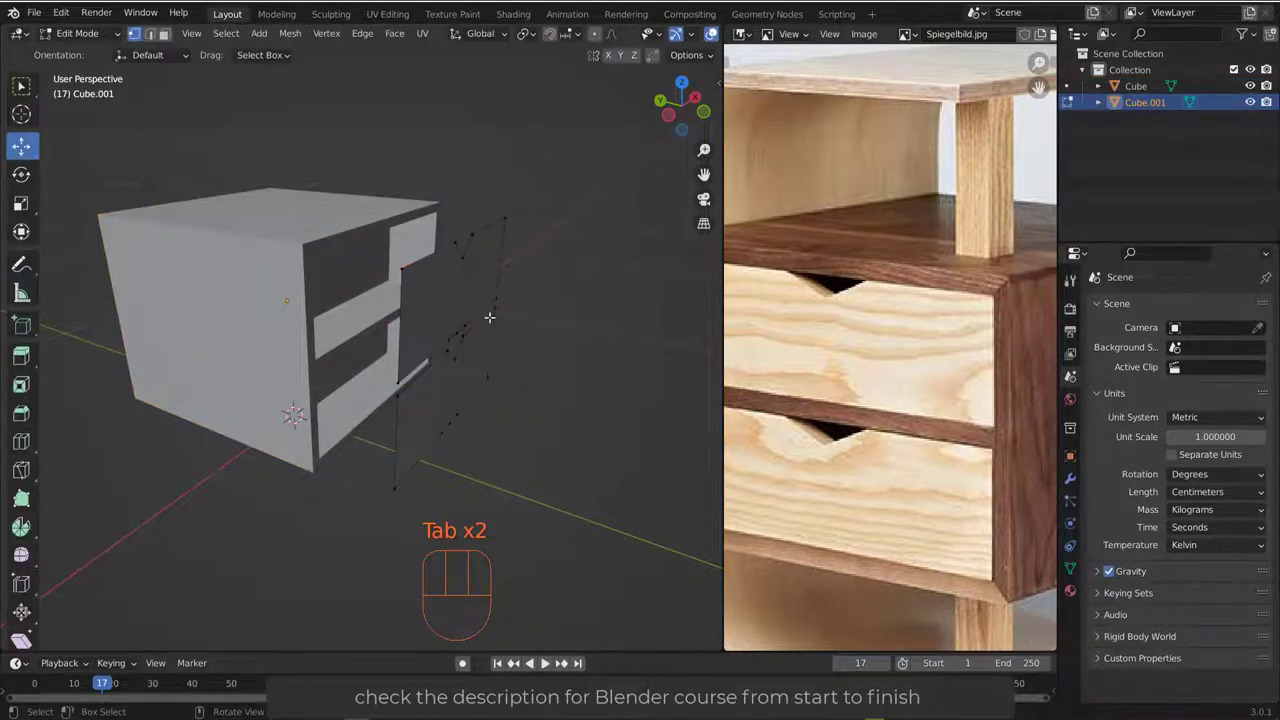
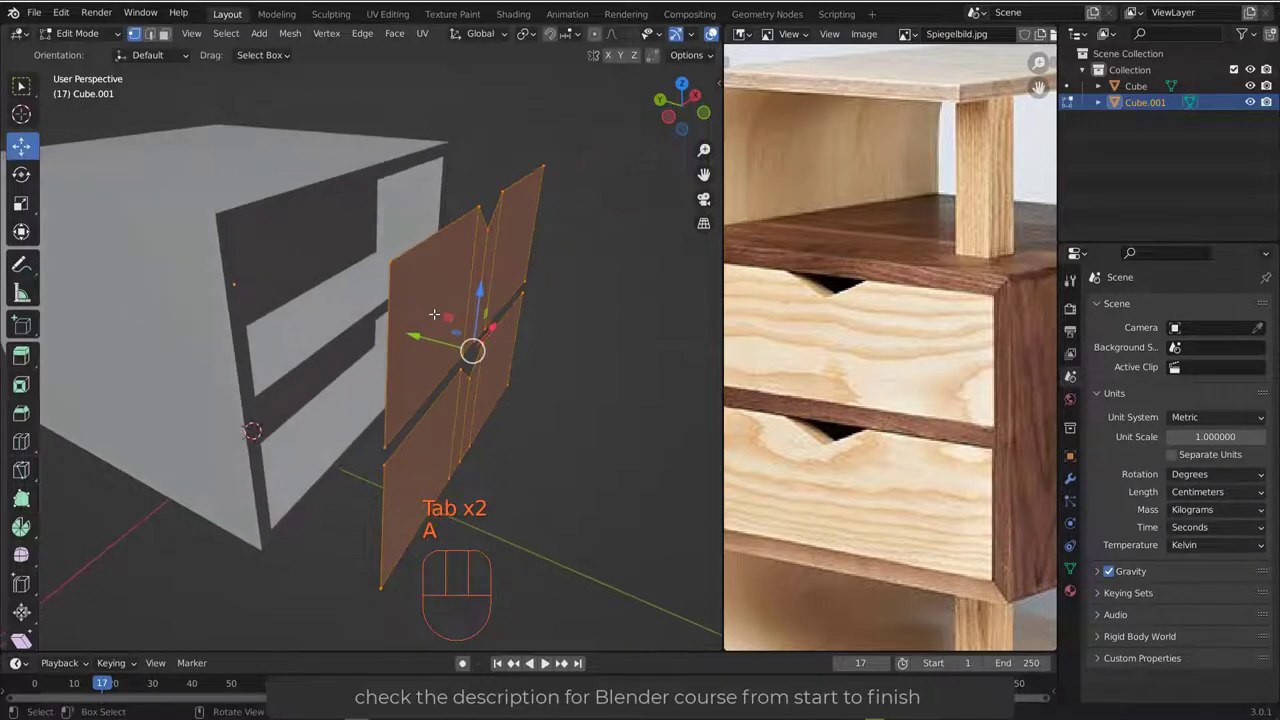
key(e)
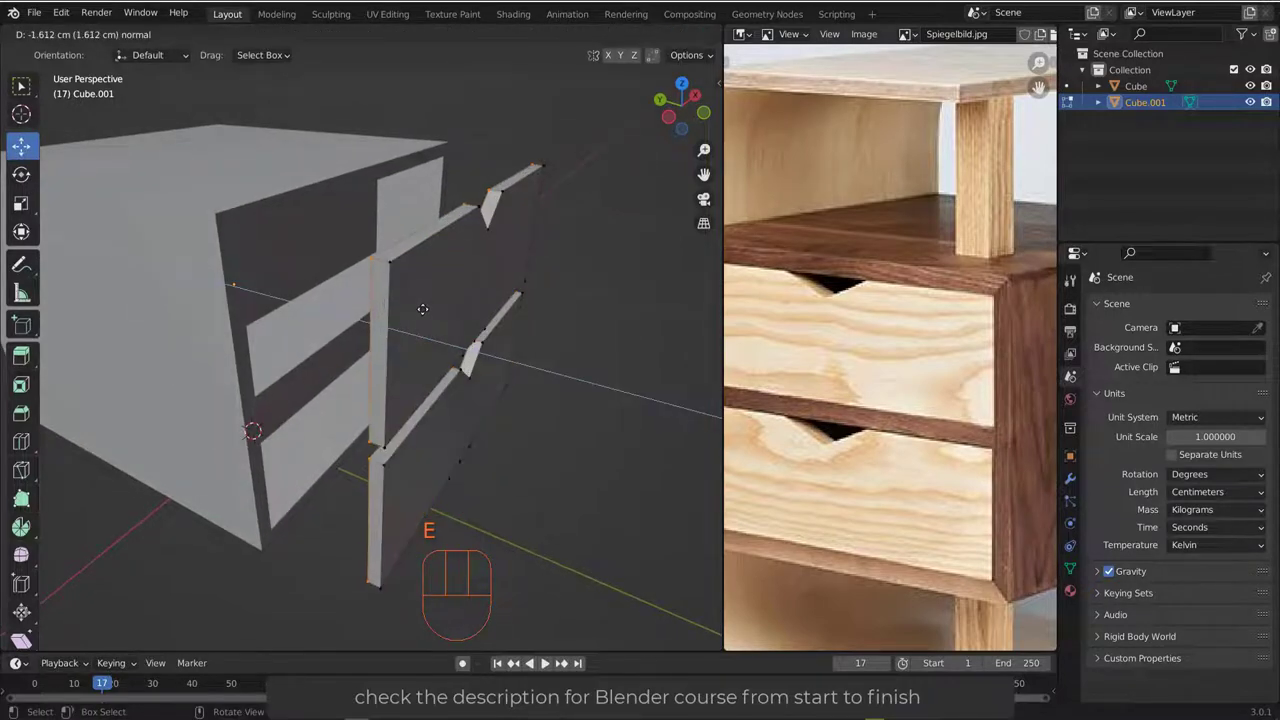
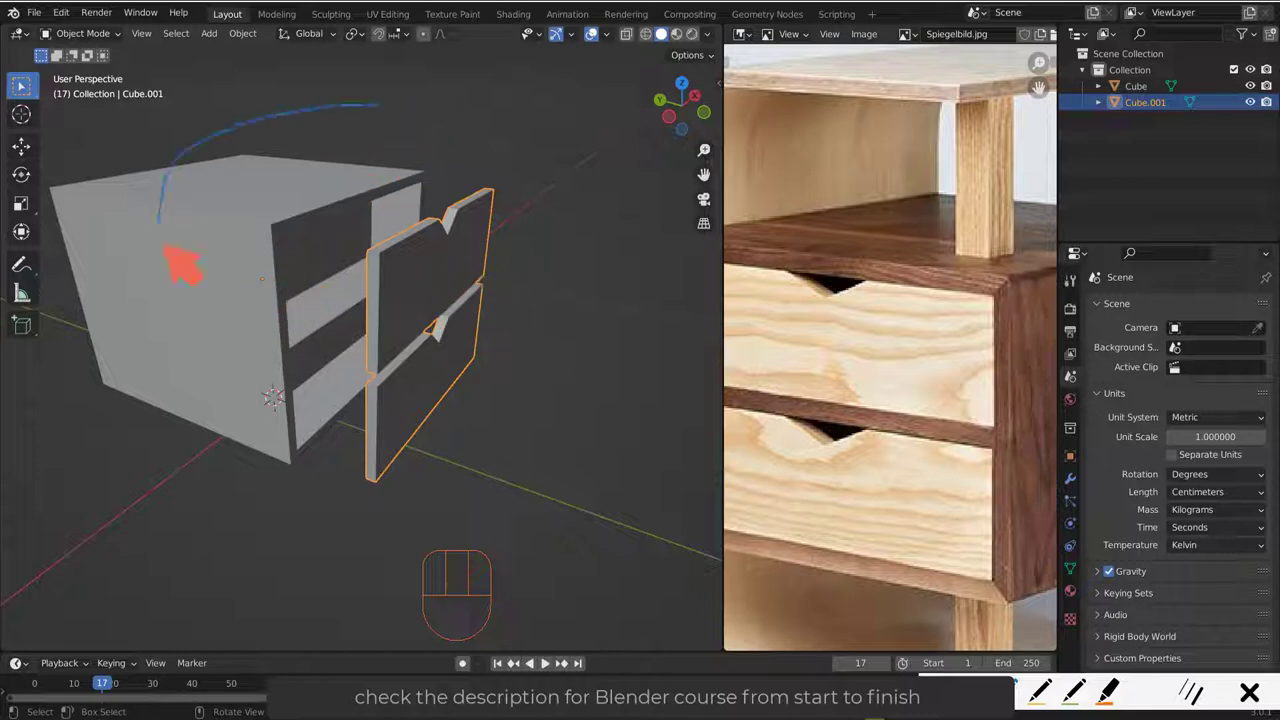
- Move the drawer front about 0.6 cm in Y so it sits slightly into the opening, checking the top-edge fit
middle_click(264, 291)
middle_click(434, 303)
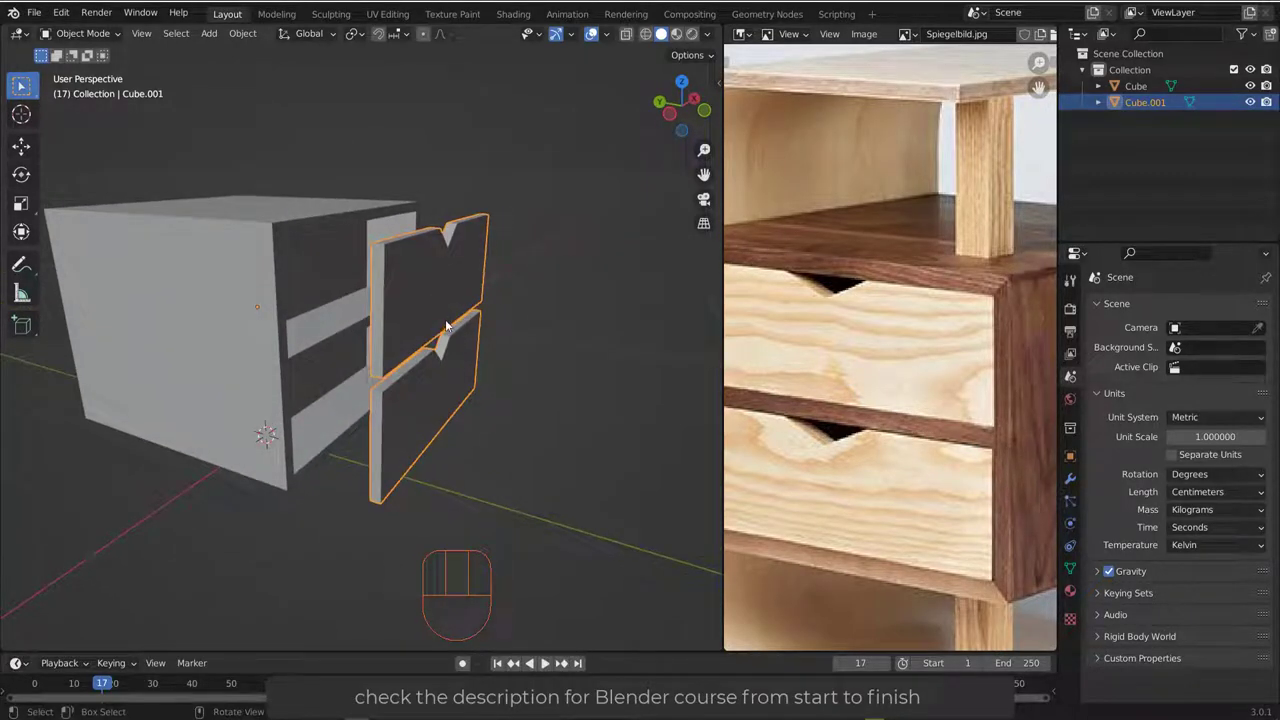
middle_click(448, 319)
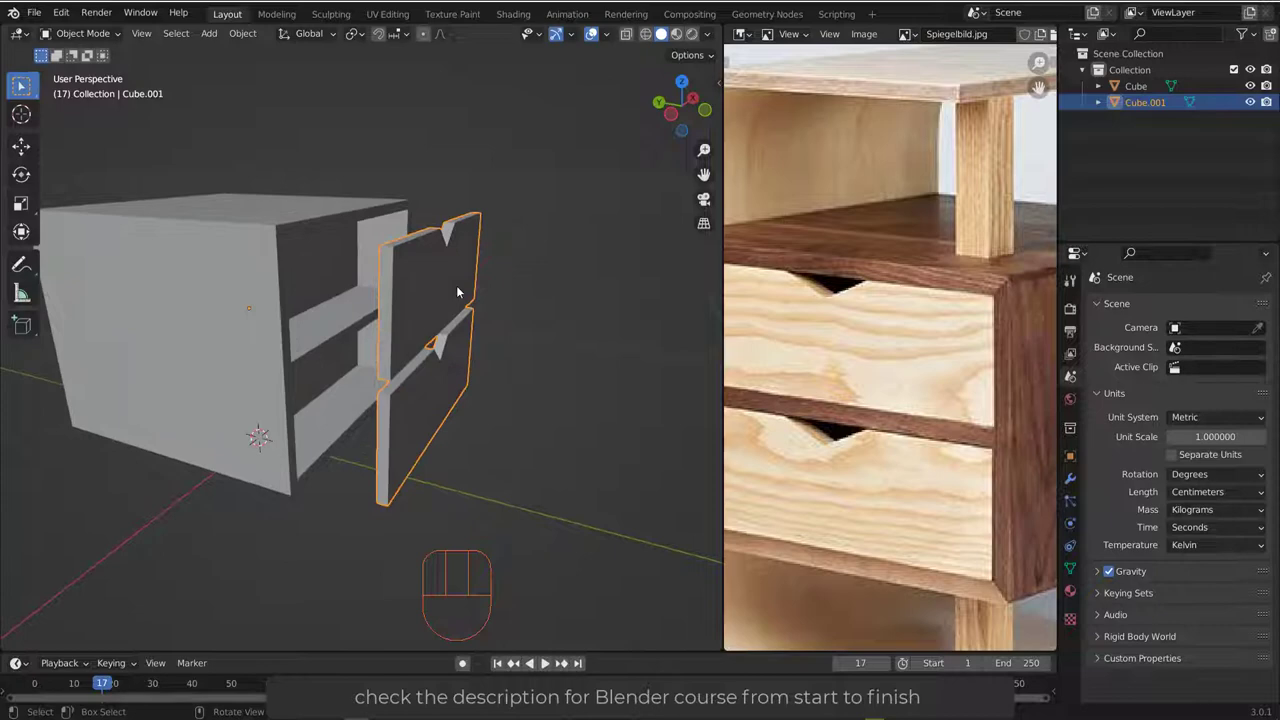
drag(465, 272, 381, 353)
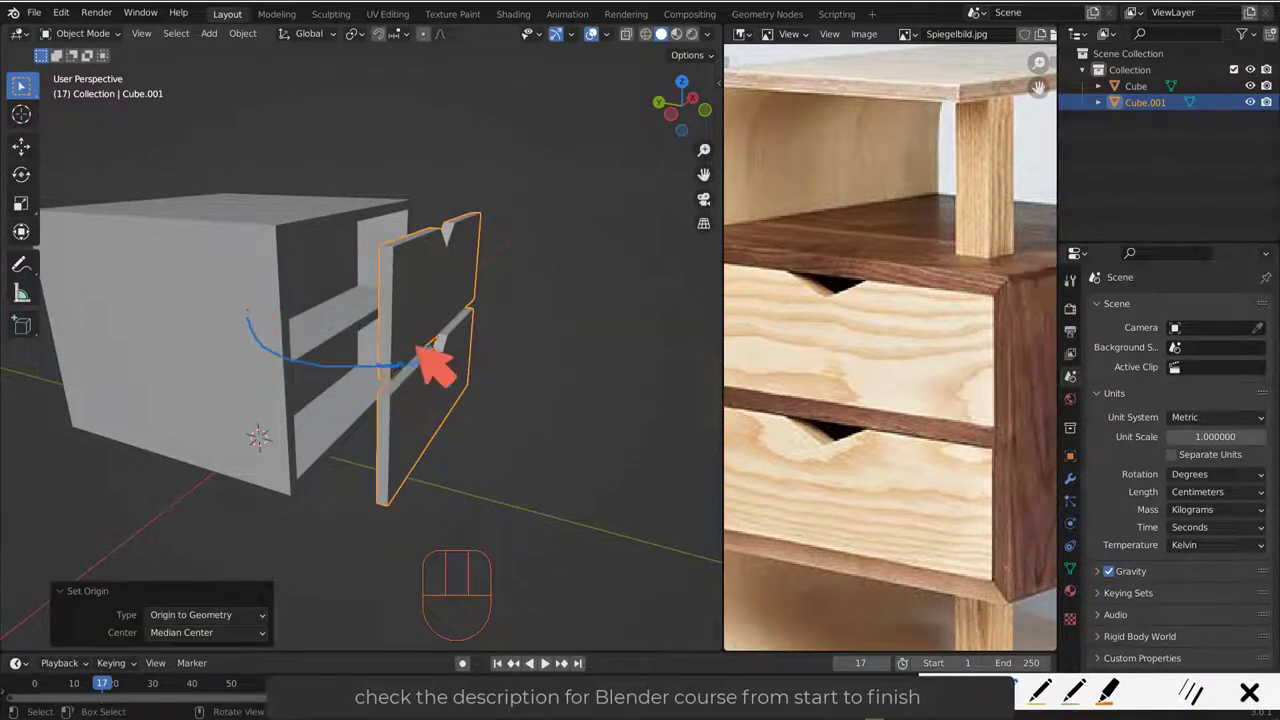
drag(431, 328, 440, 353)
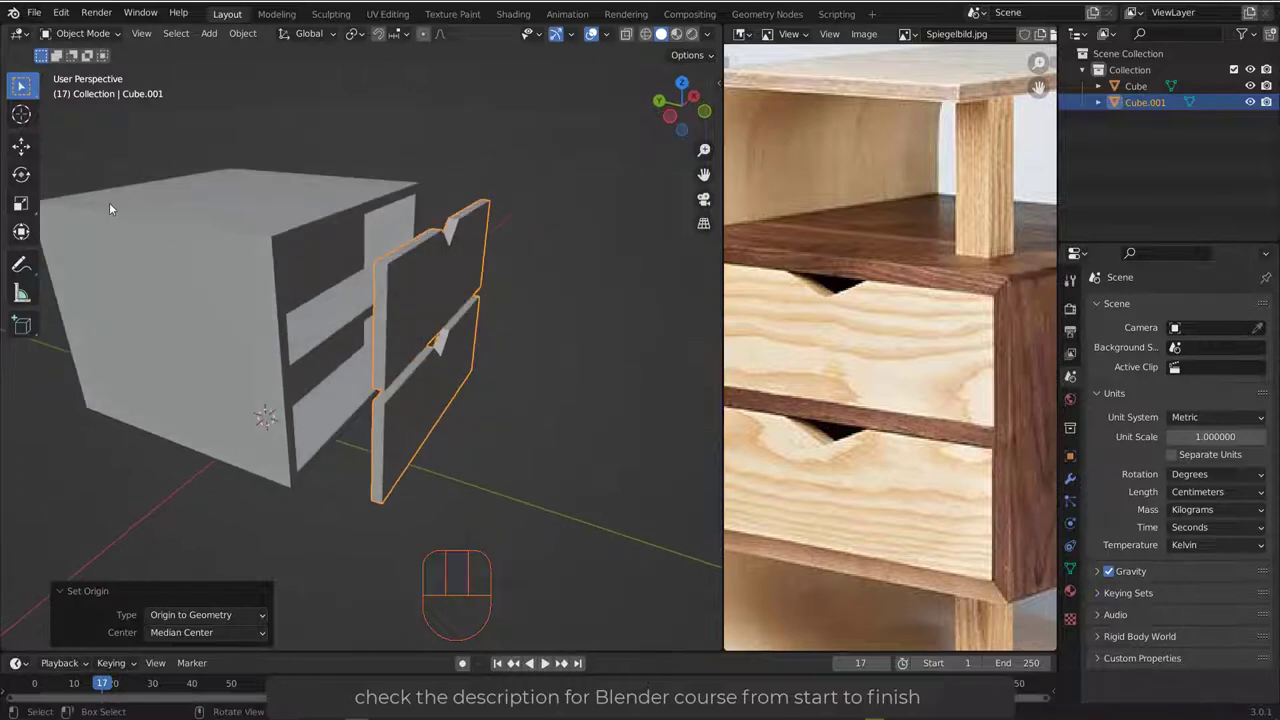
click(35, 148)
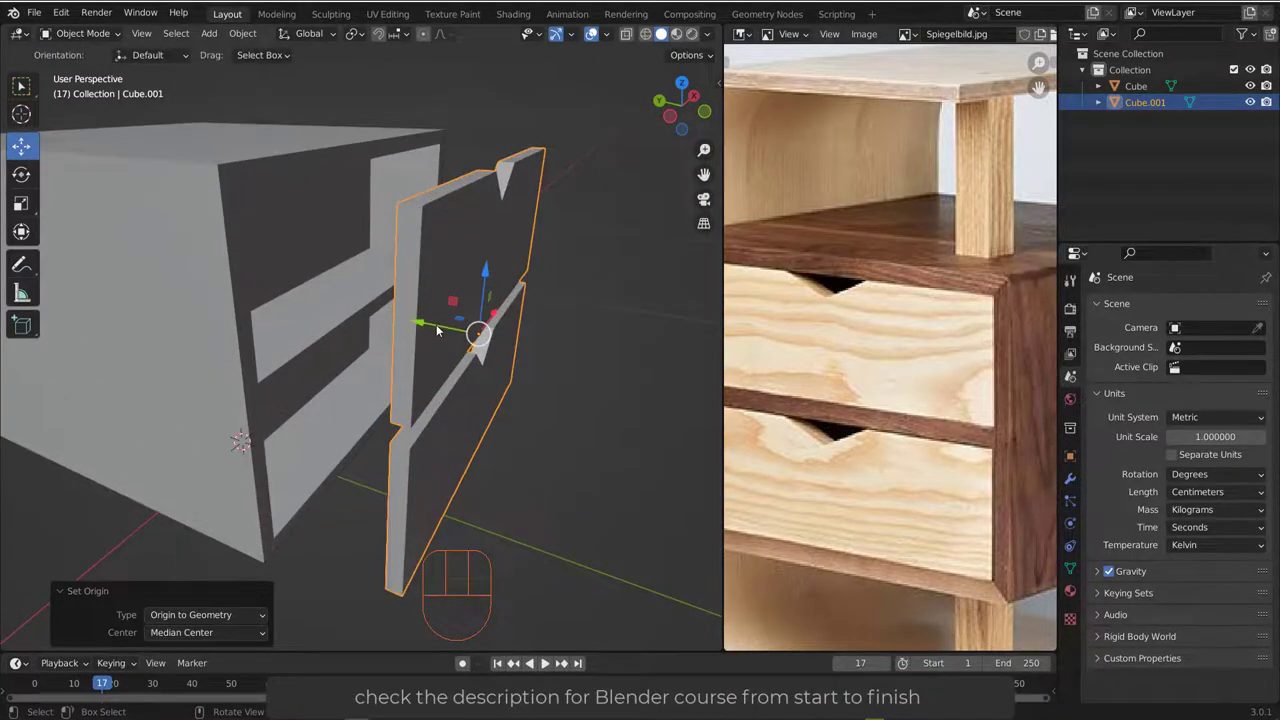
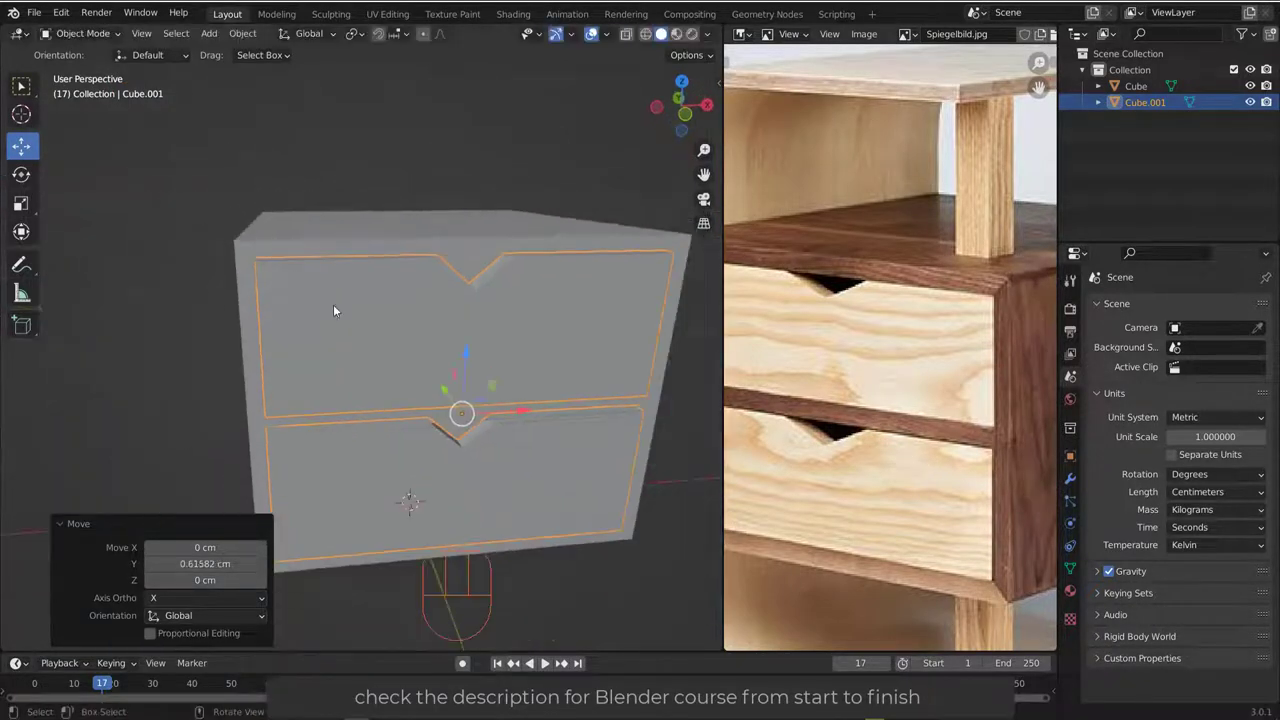
drag(410, 335, 506, 335)
middle_click(439, 313)
drag(433, 312, 473, 290)
drag(464, 266, 446, 299)
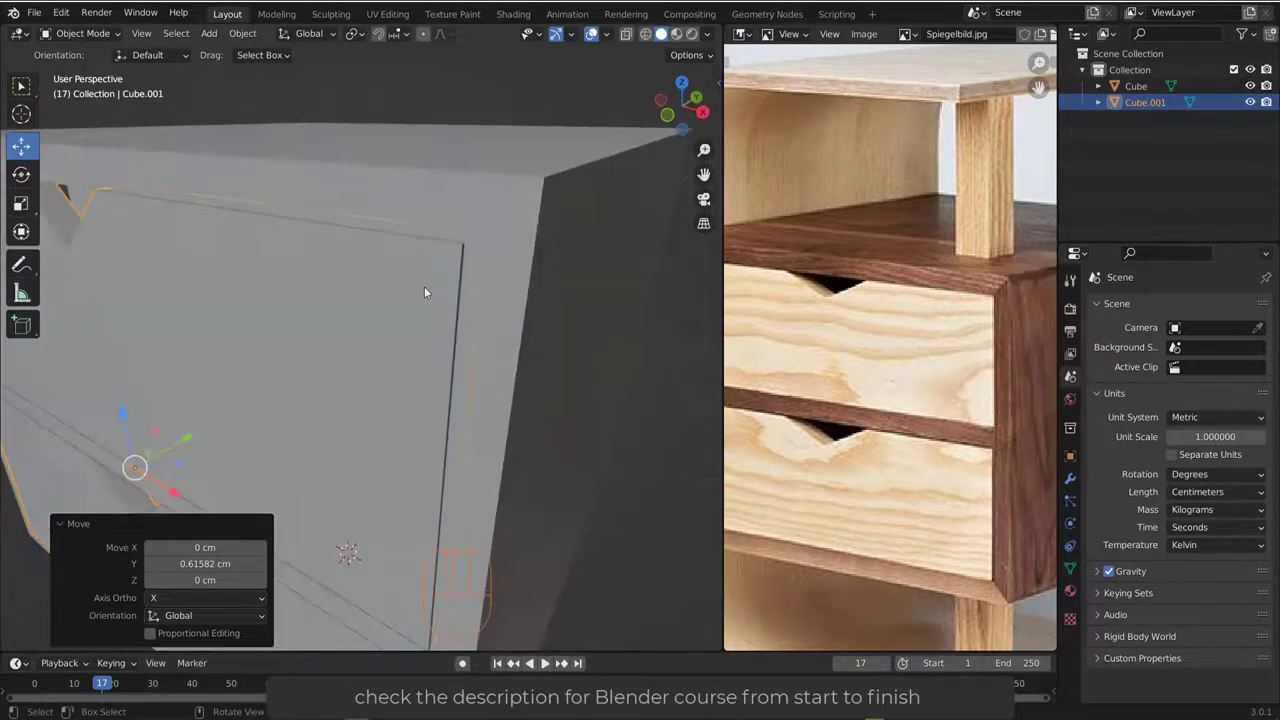
middle_click(432, 302)
- Orbit around the whole cabinet and select the carcass object Cube
click(571, 398)
drag(448, 351, 399, 364)
middle_click(898, 318)
middle_click(856, 255)
drag(347, 346, 409, 348)
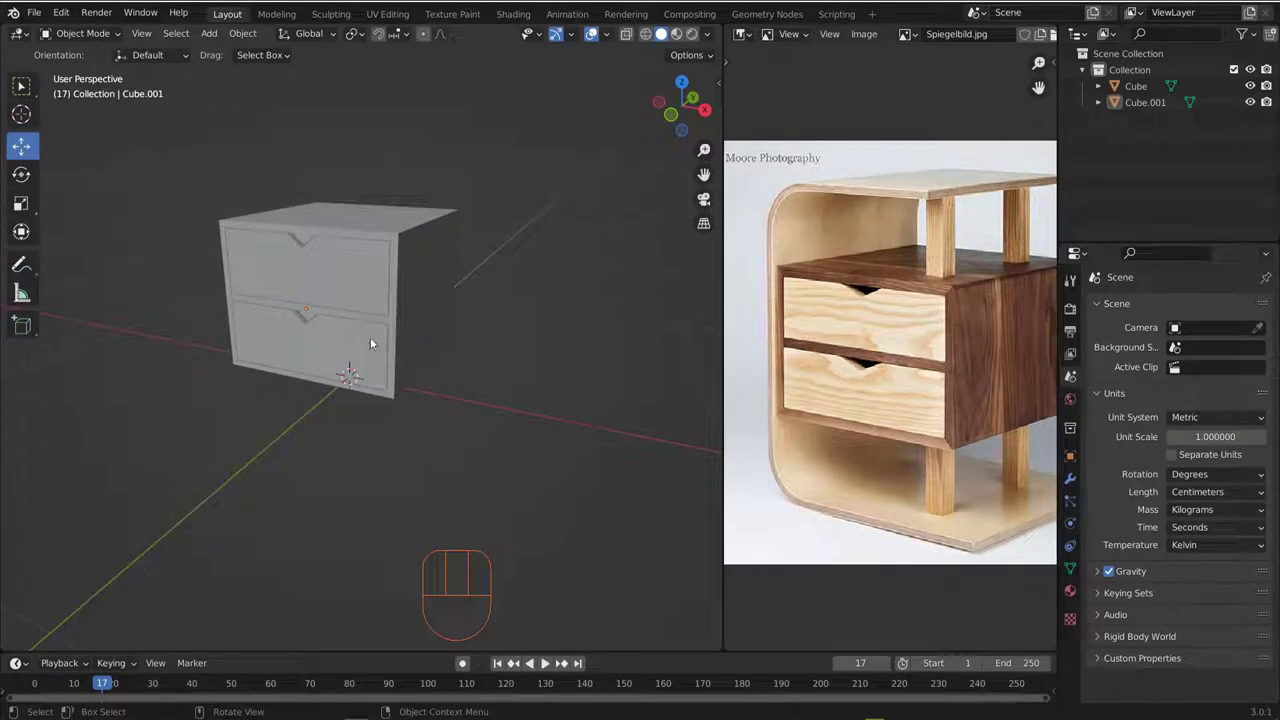
drag(387, 336, 440, 341)
drag(375, 351, 441, 378)
drag(446, 370, 426, 378)
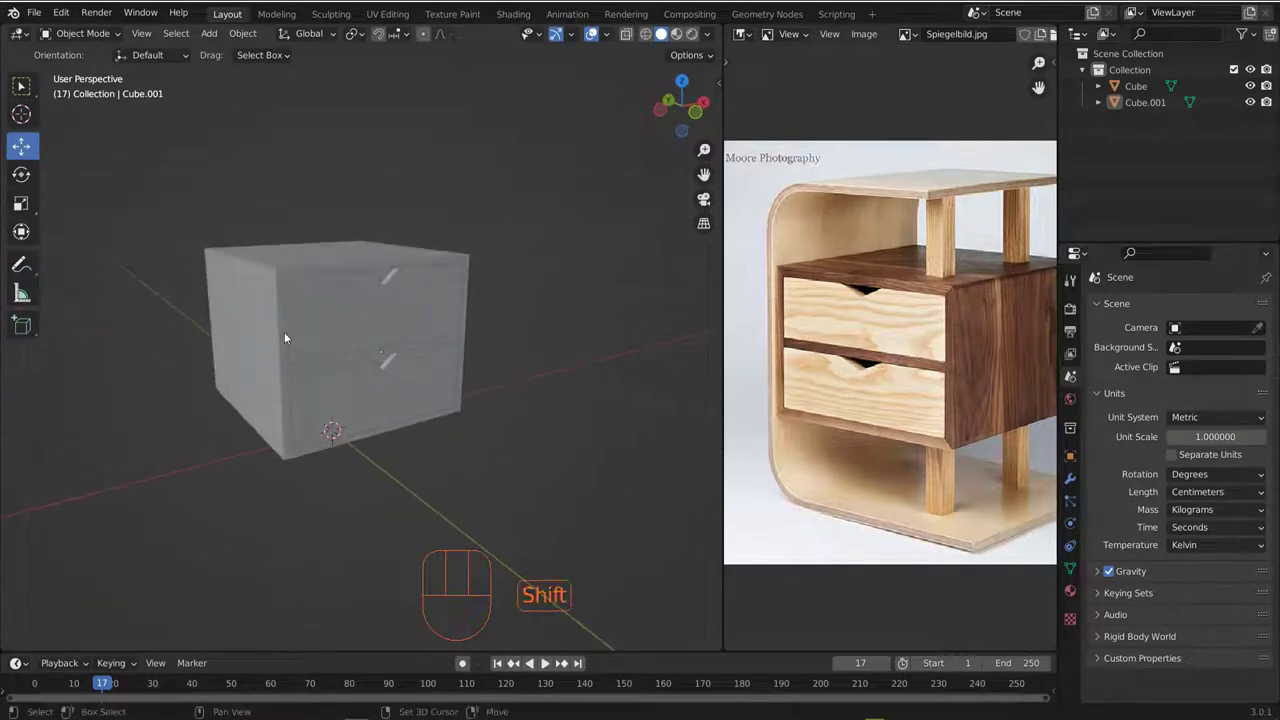
drag(346, 309, 411, 302)
click(362, 283)
middle_click(383, 308)
- Duplicate the carcass side face about 6.1 cm along X and separate it as Cube.002
key(Tab)
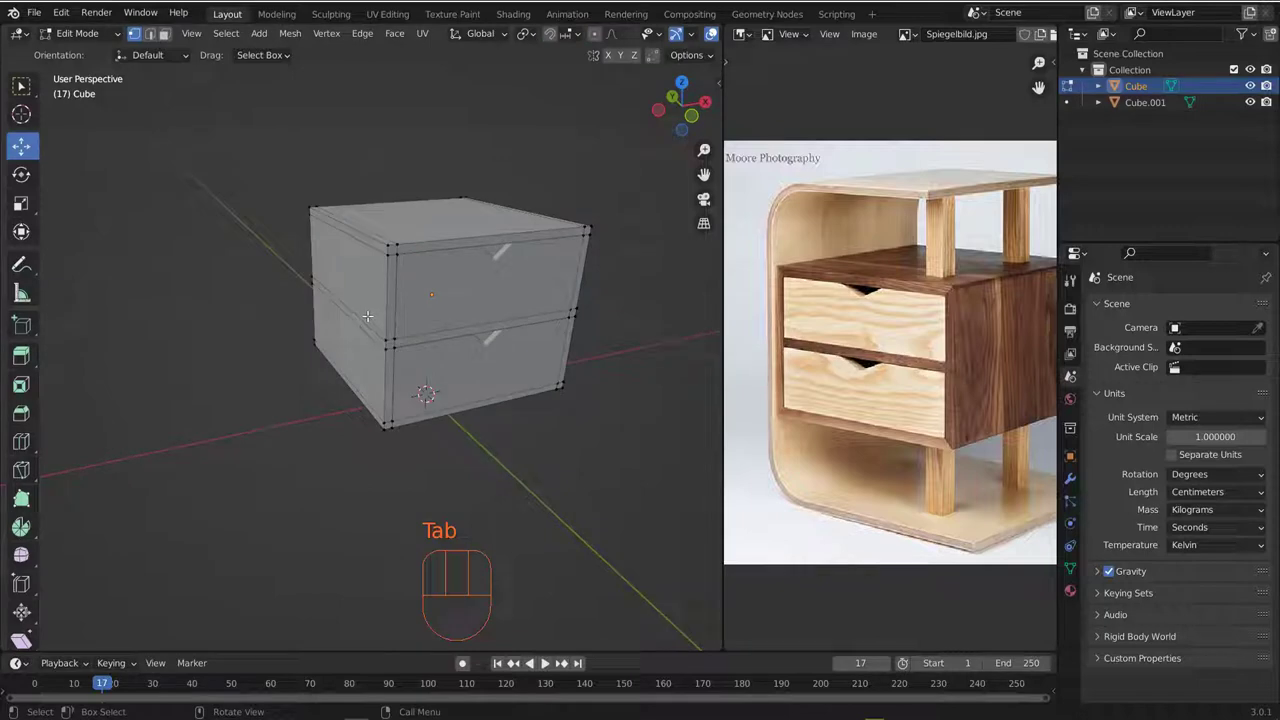
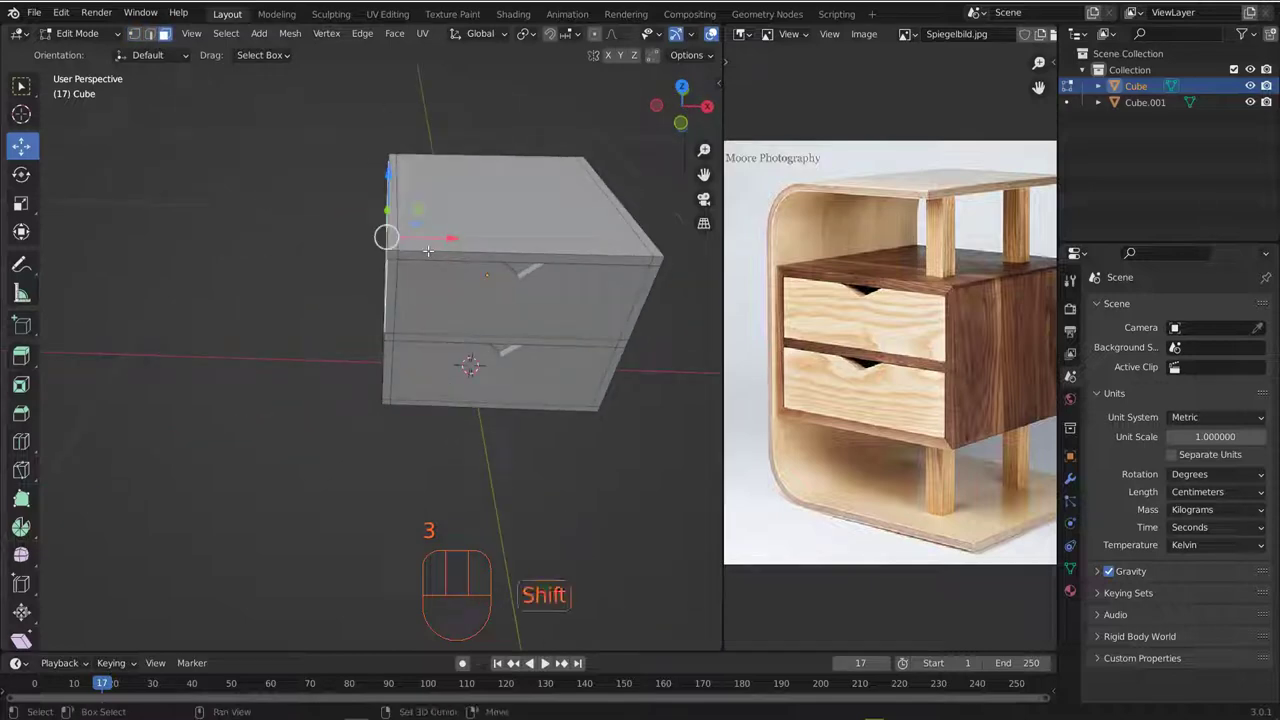
key(shift+d)
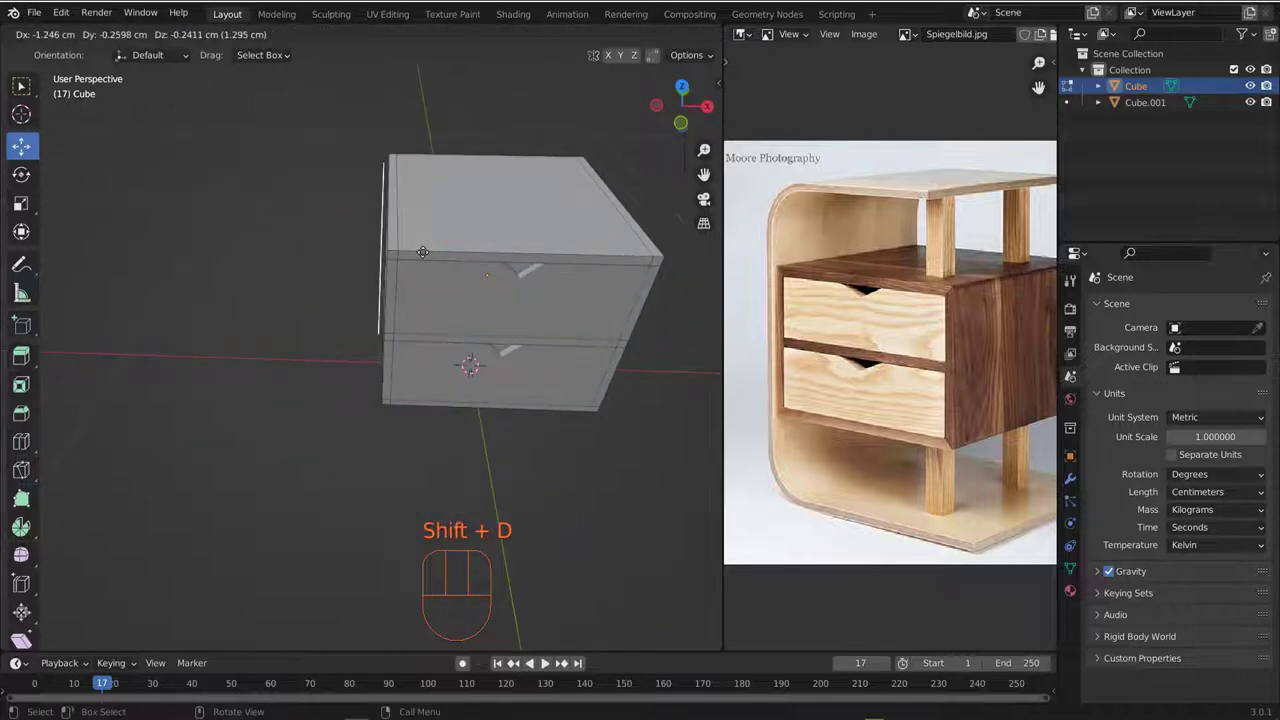
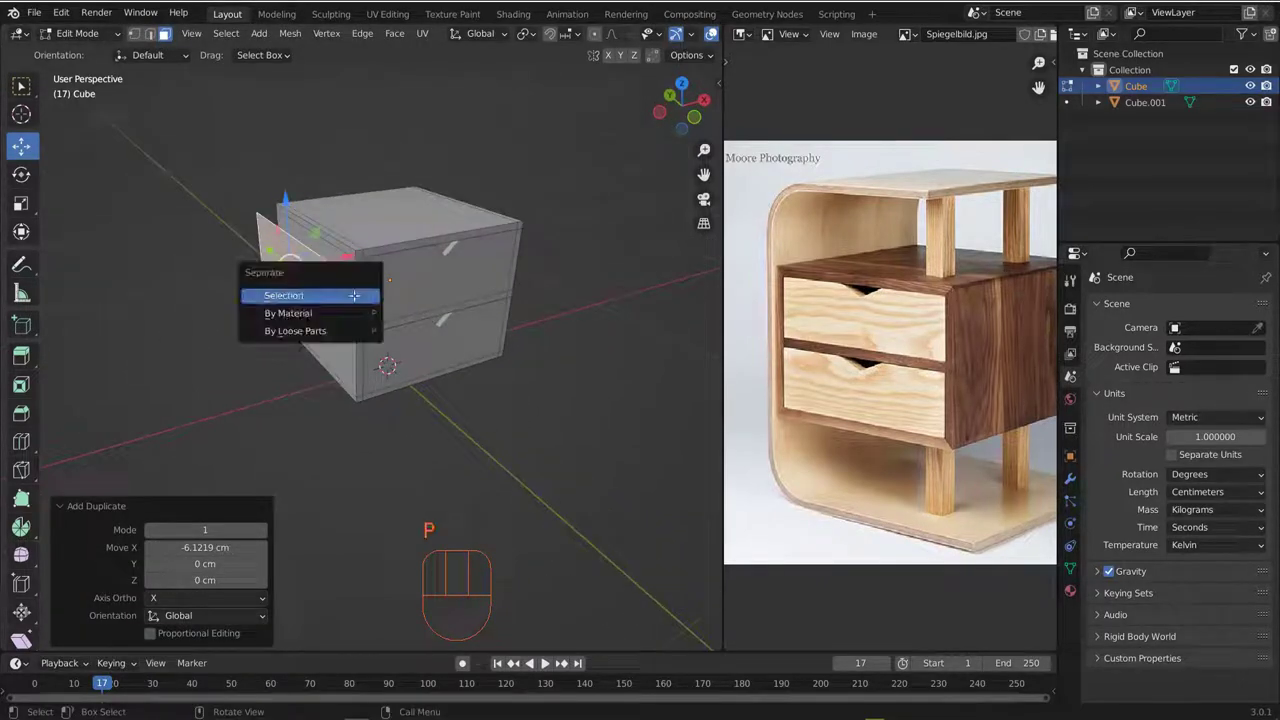
key(p)
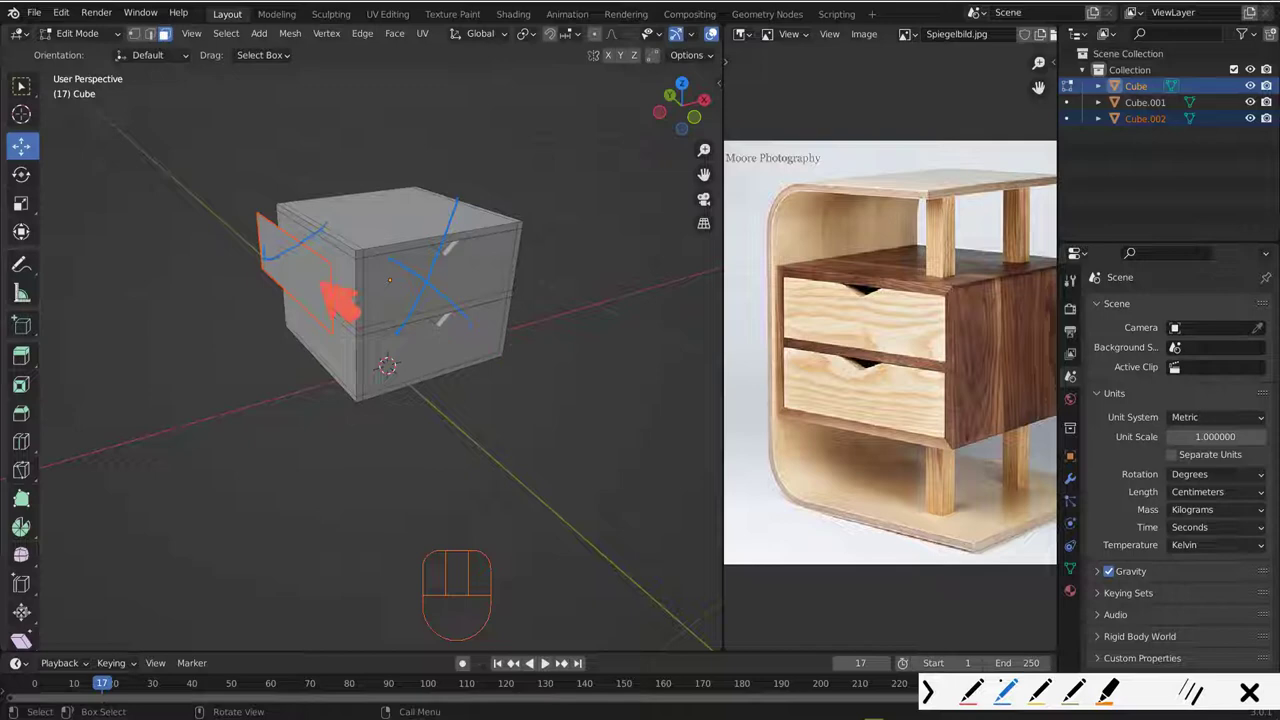
key(Tab)
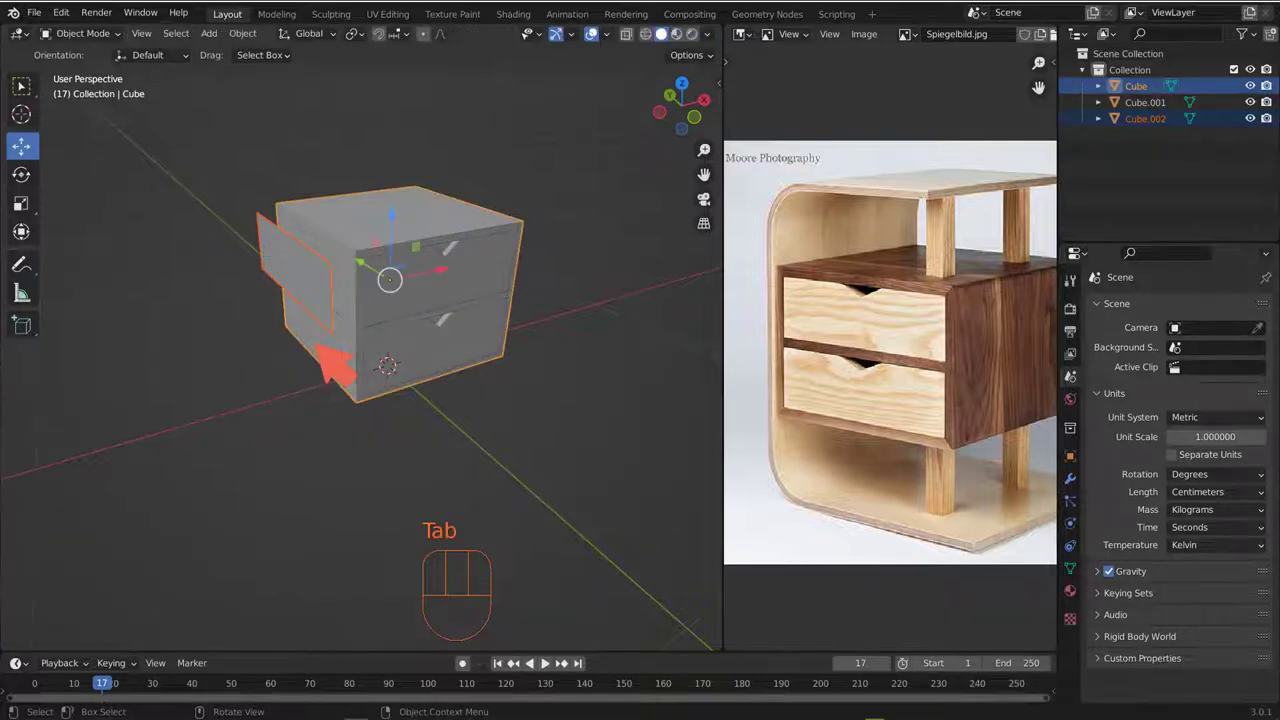
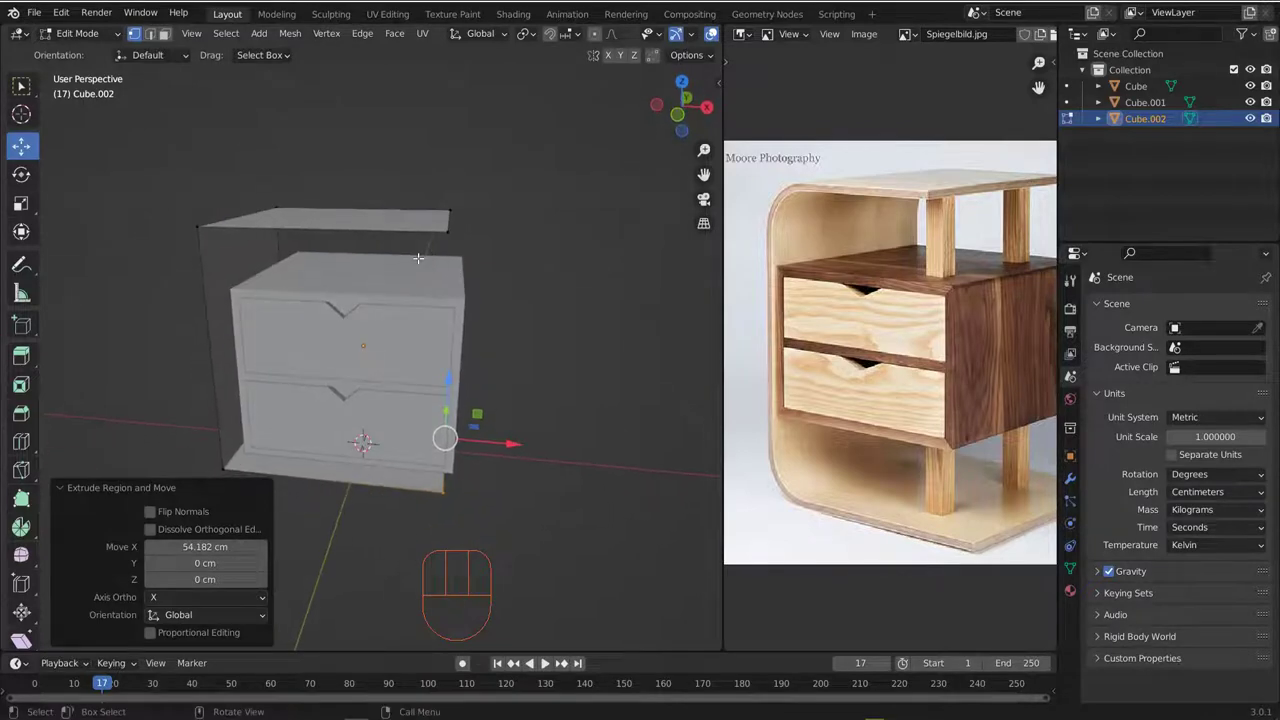
- Extrude the side panel's top edge about 54.18 cm along X into a flat top plate
key(KP_7)
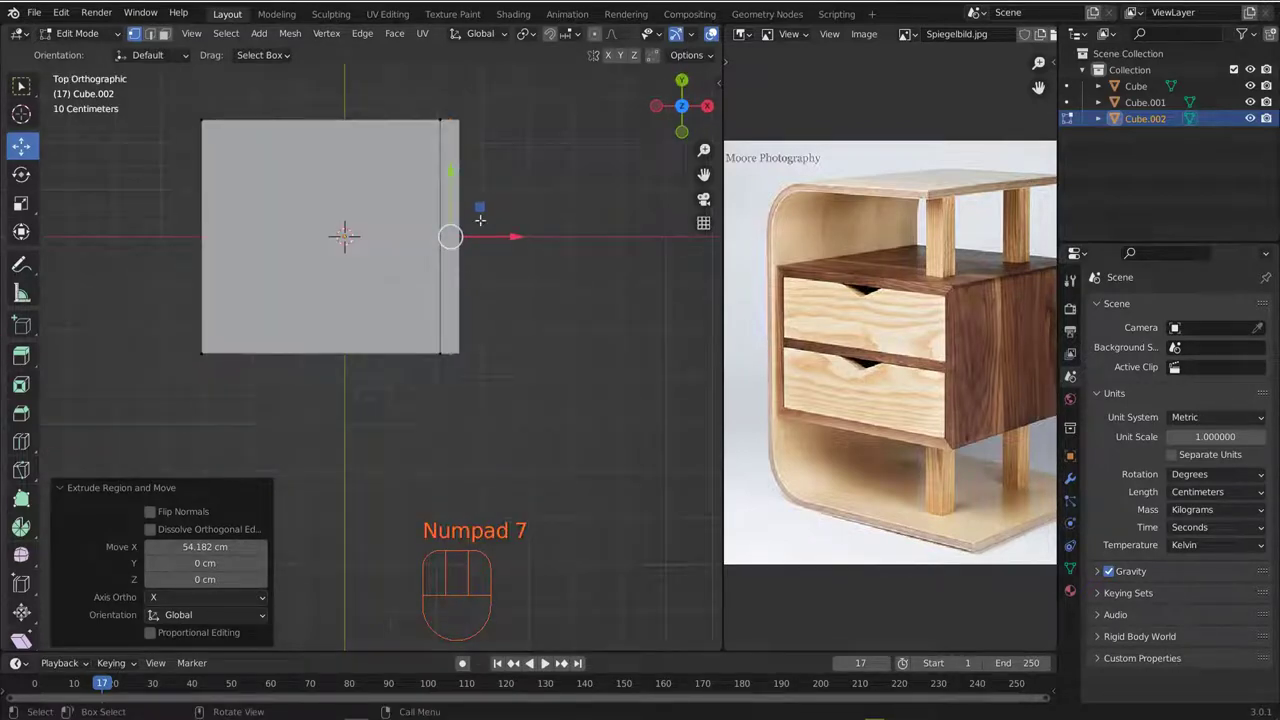
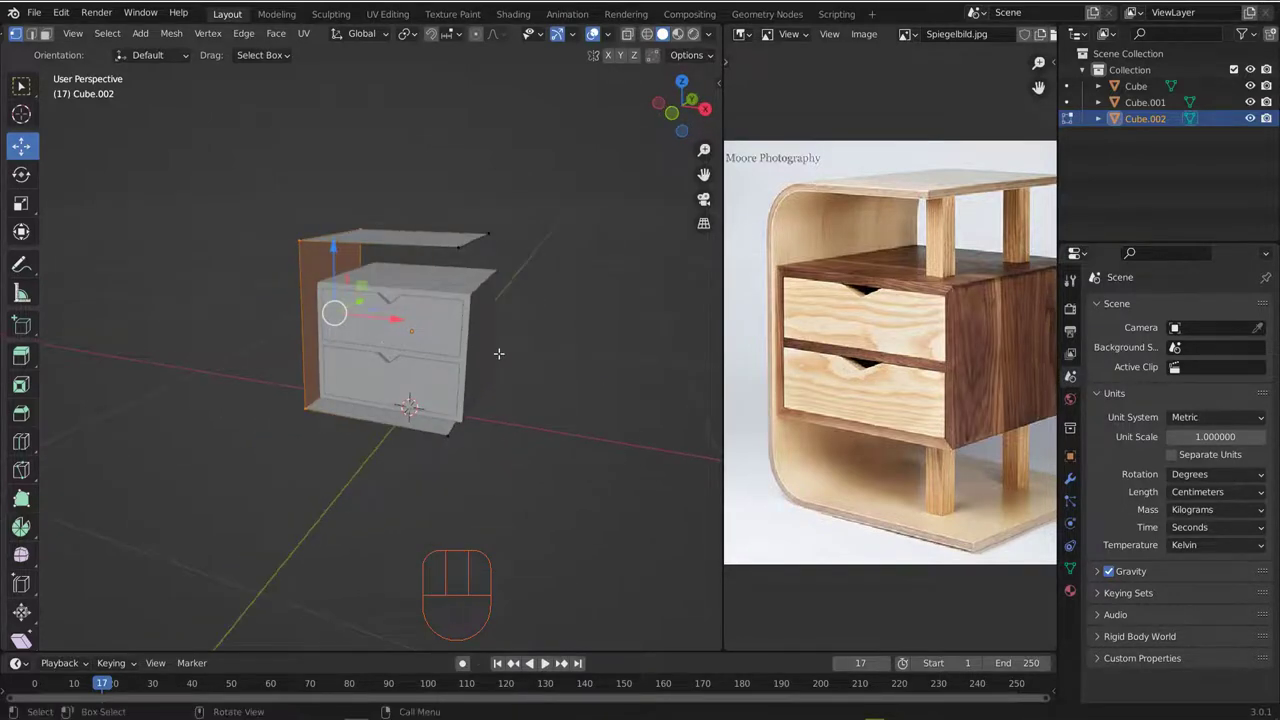
- Round the frame's corner edges with a multi-segment bevel and extrude the shell to give it thickness
key(ctrl+b)
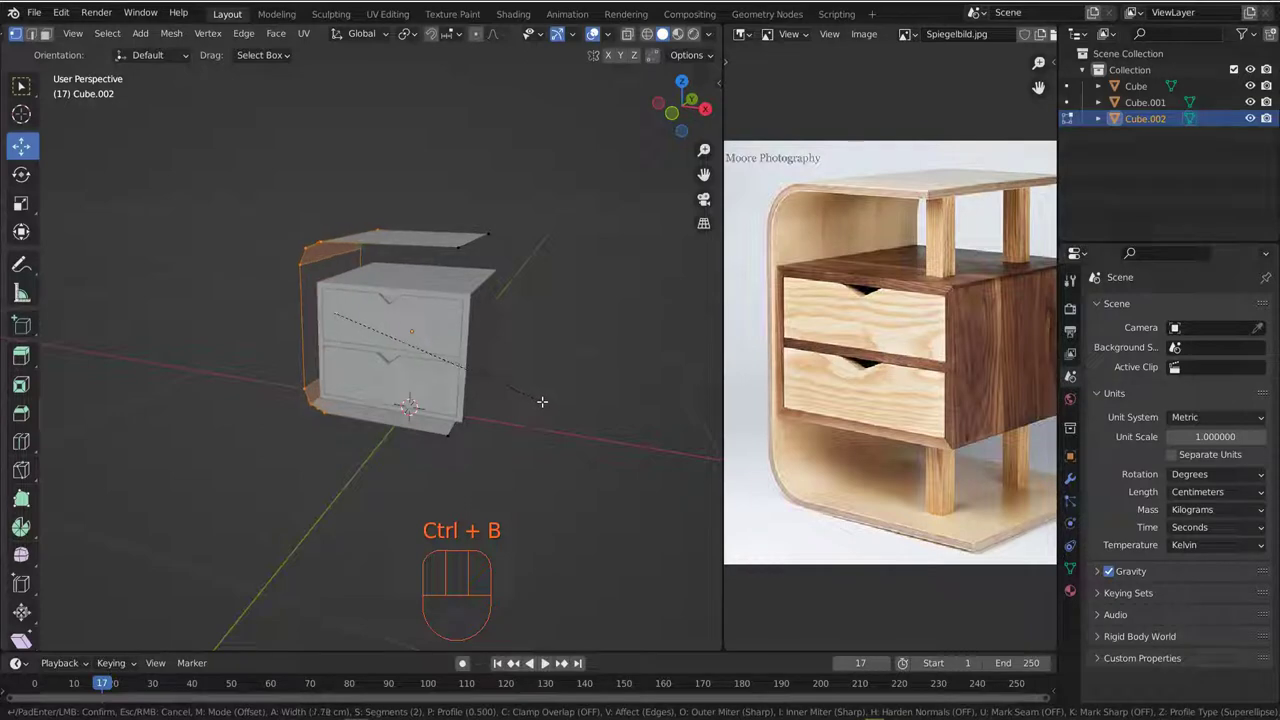
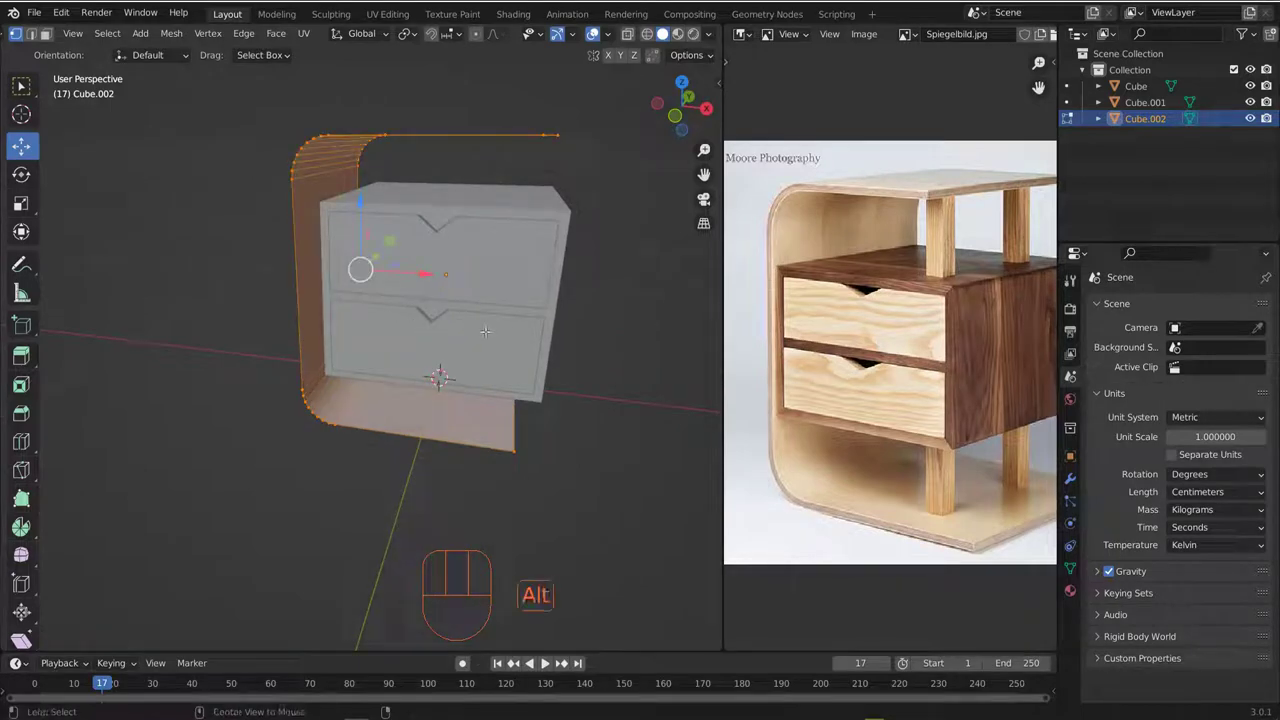
key(alt+e)
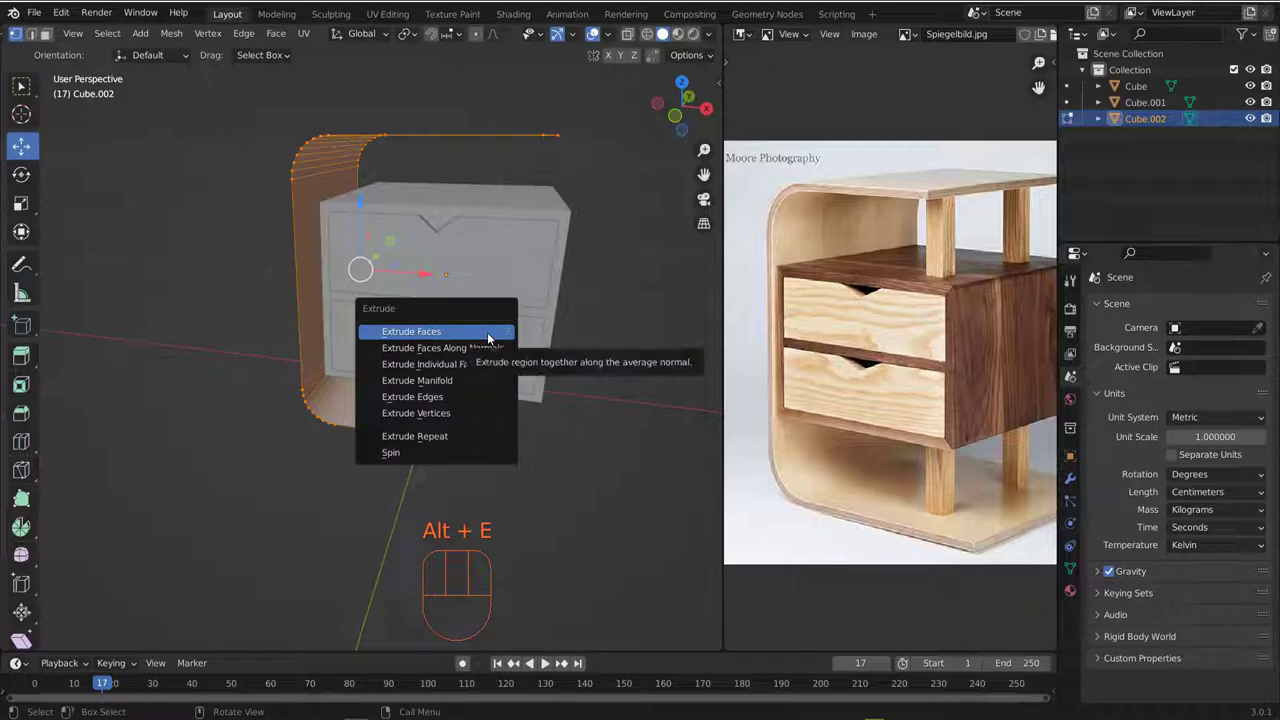
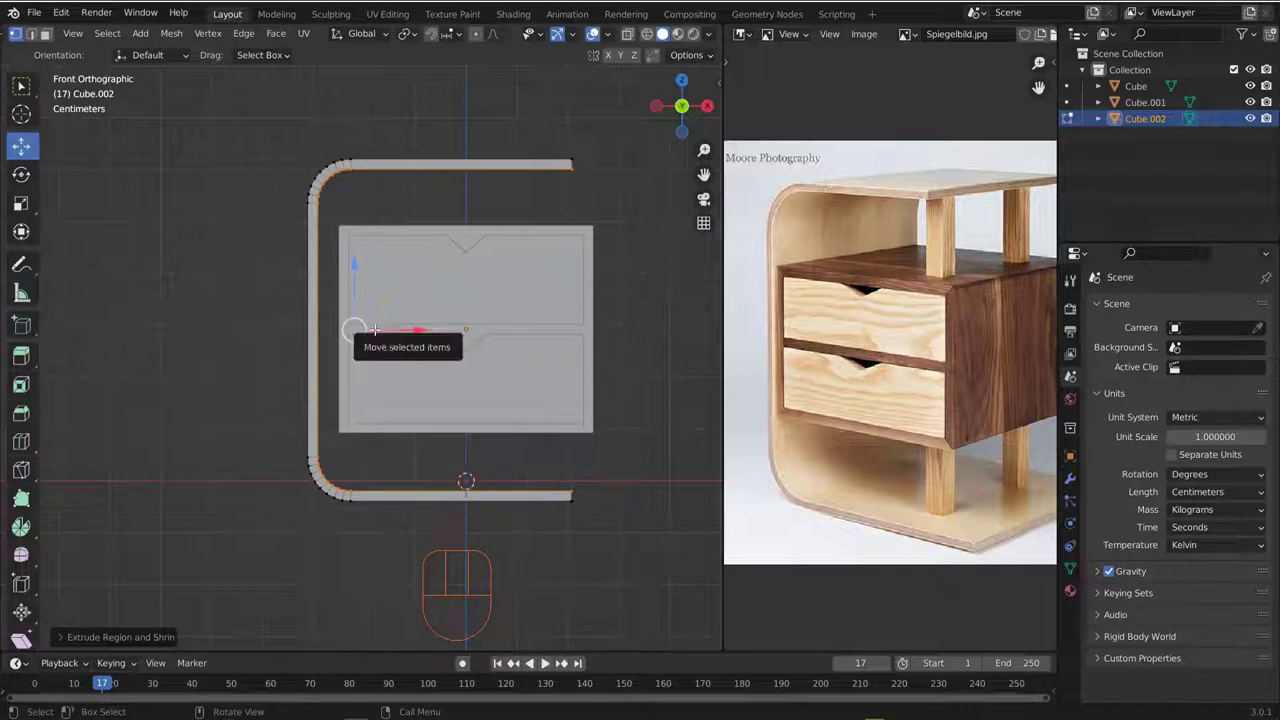
- In Object Mode, nudge the shell along X so it sits flush against the carcass
key(Tab)
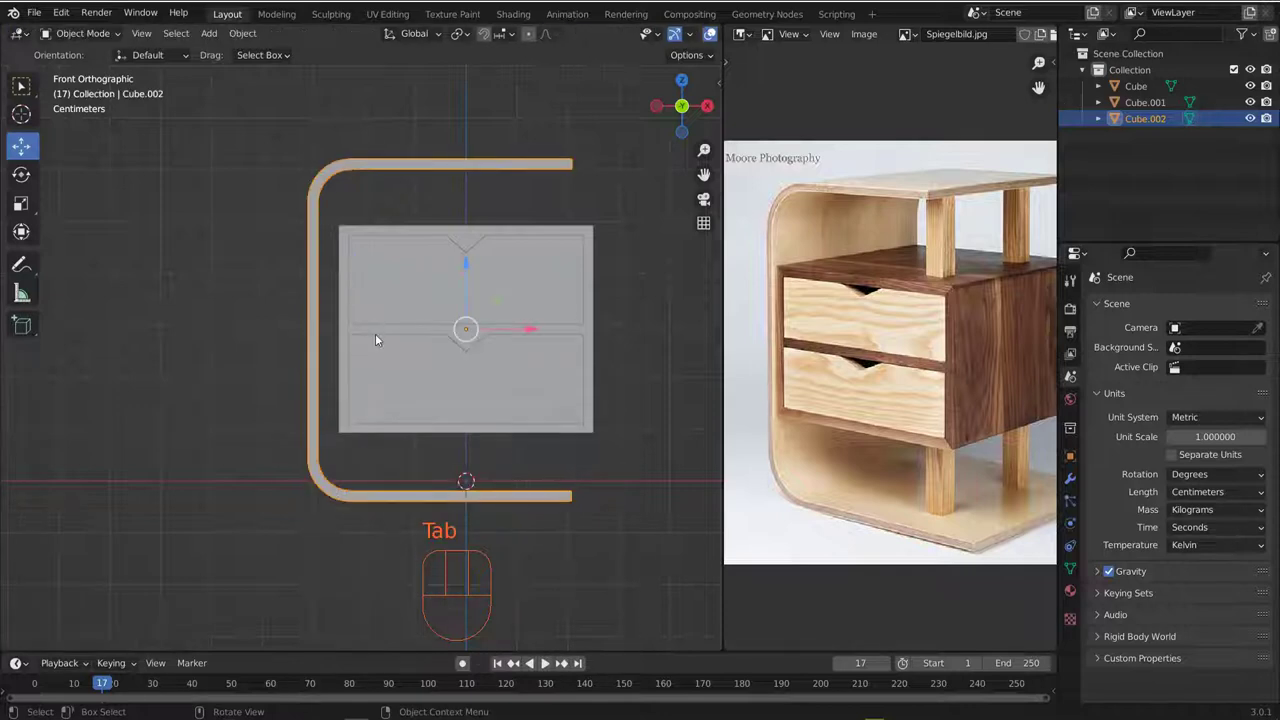
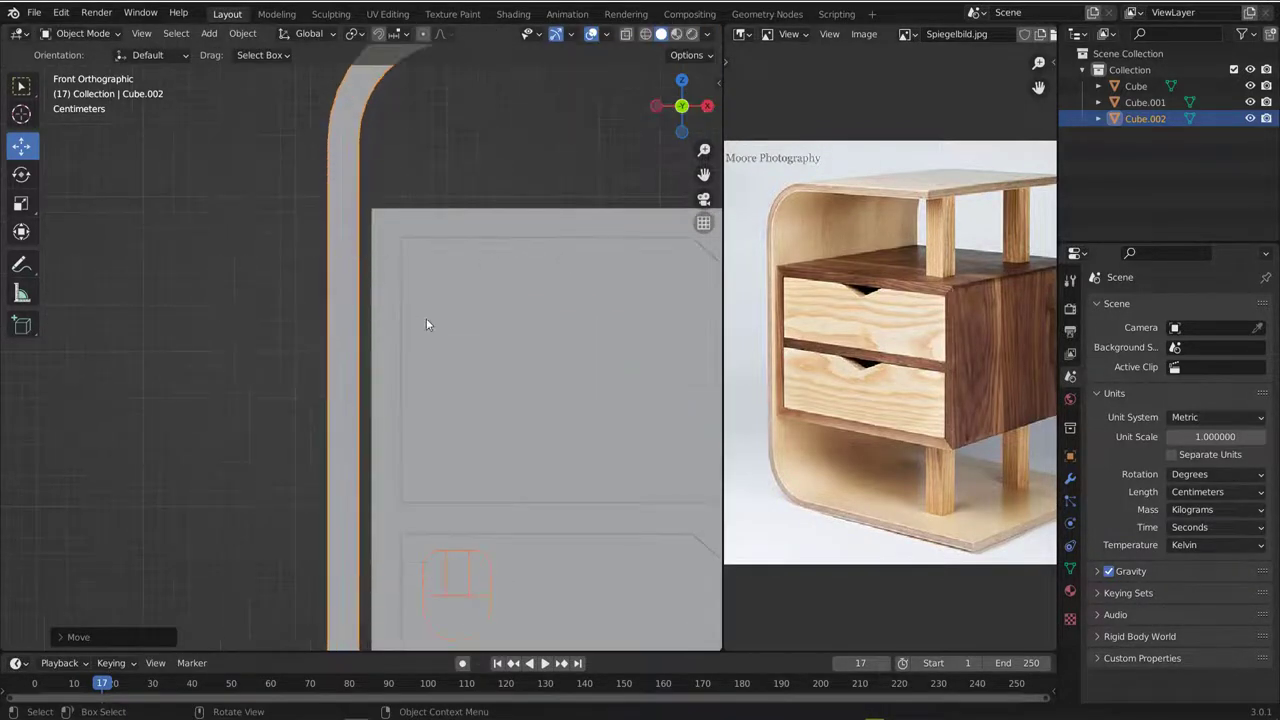
drag(468, 328, 374, 252)
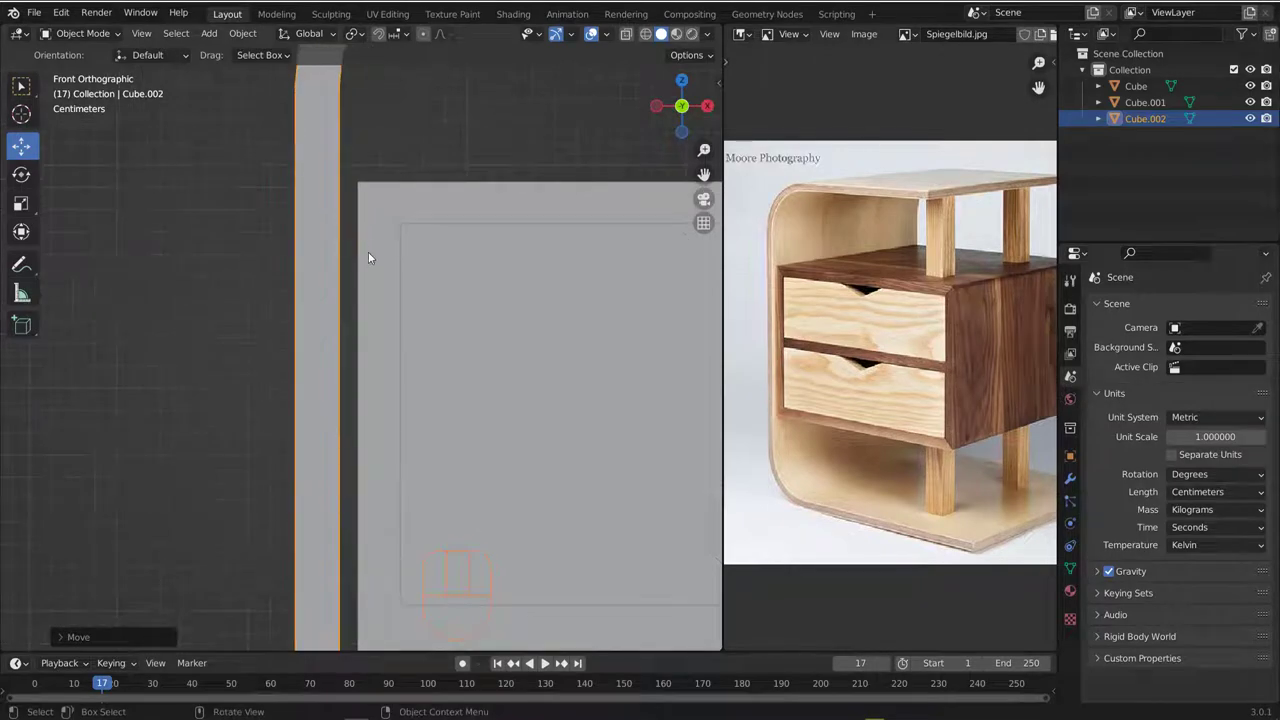
key(g)
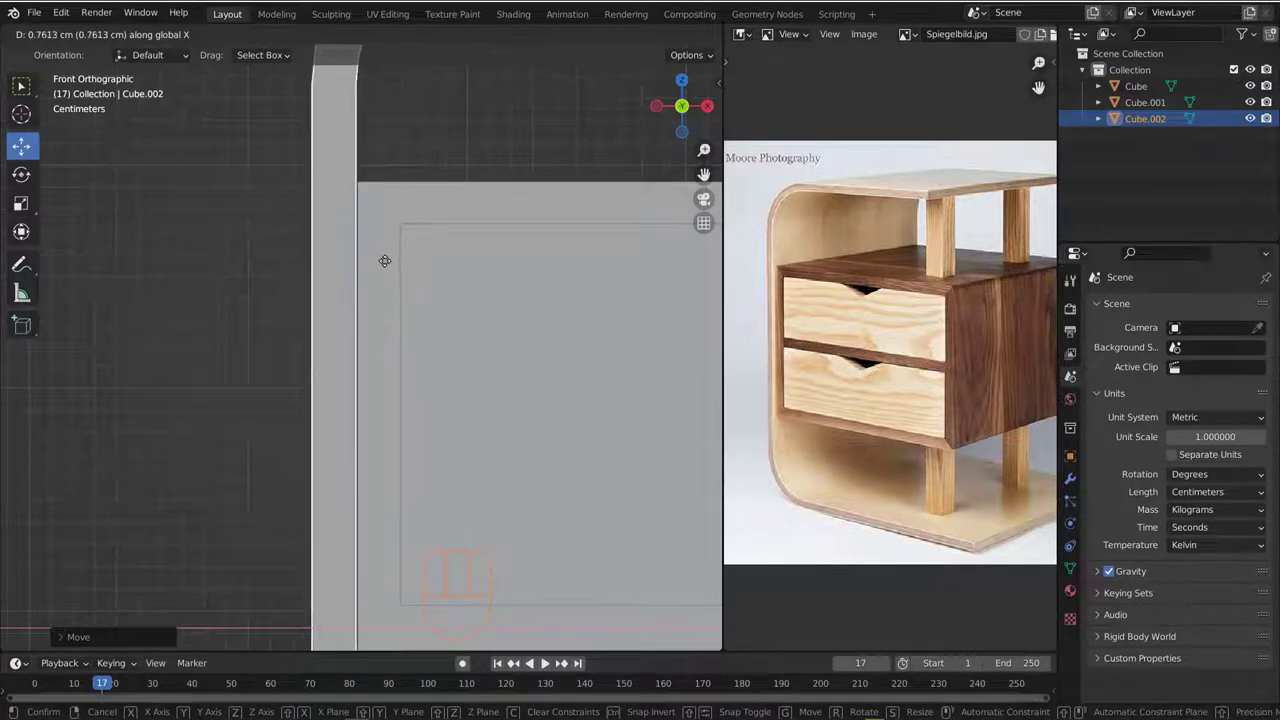
drag(378, 272, 305, 253)
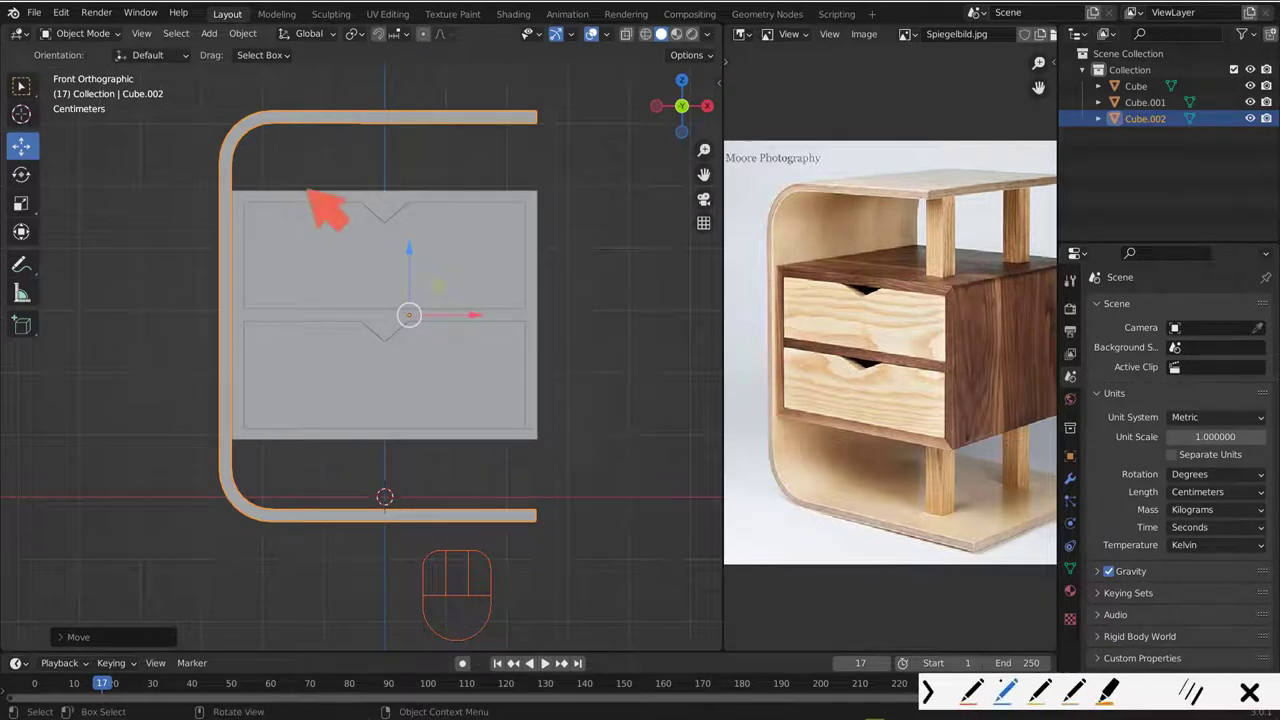
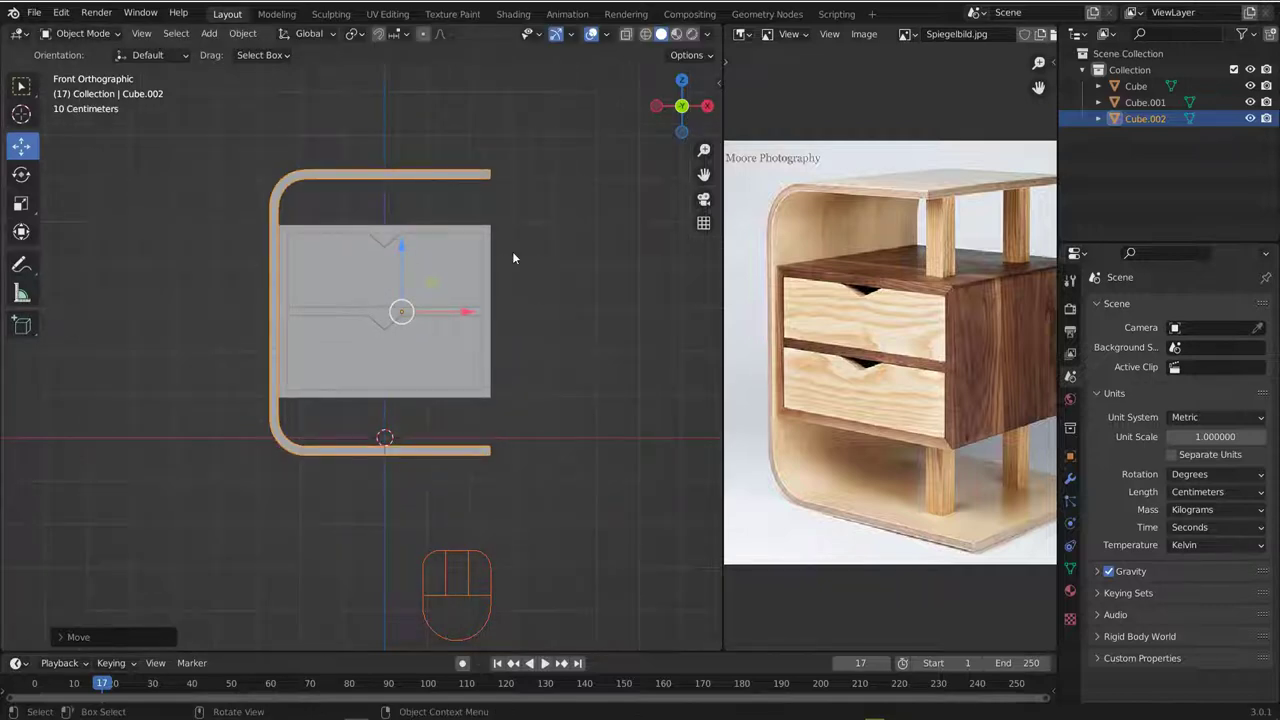
- Orbit around the side table to check the shell and carcass together
drag(518, 253, 489, 277)
drag(467, 272, 410, 297)
middle_click(382, 307)
middle_click(329, 306)
middle_click(359, 227)
middle_click(974, 249)
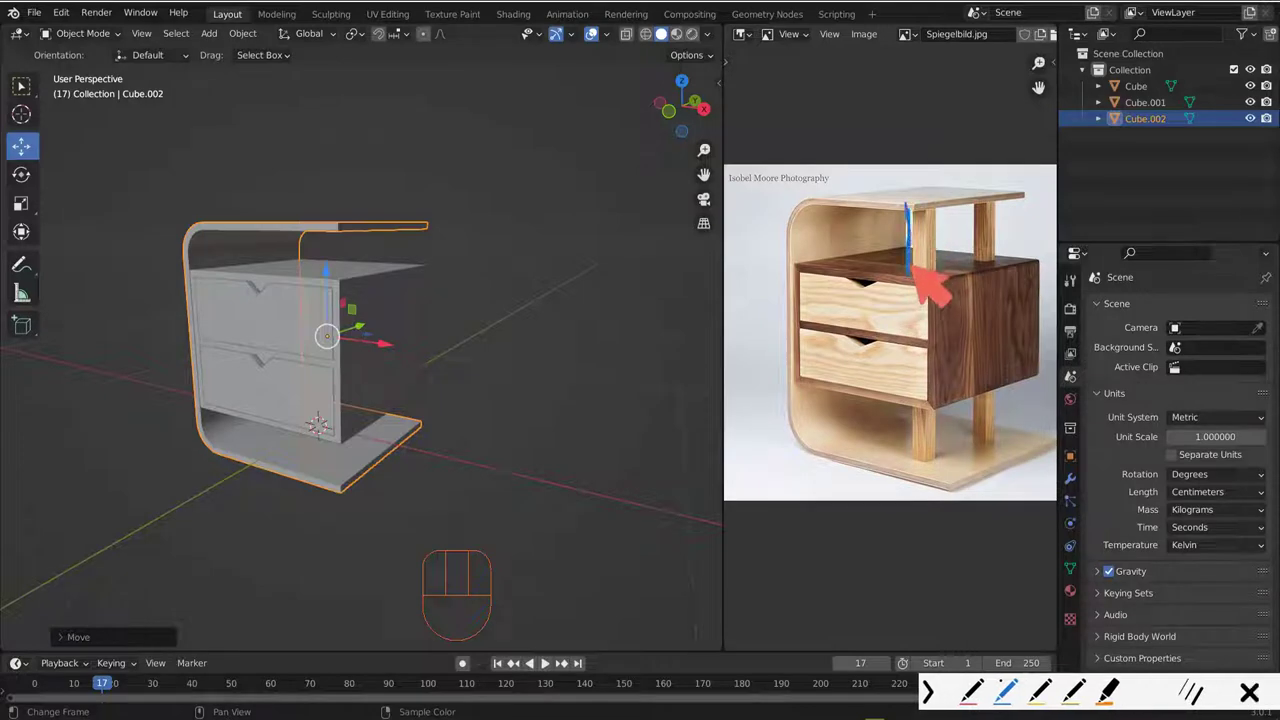
drag(320, 241, 374, 230)
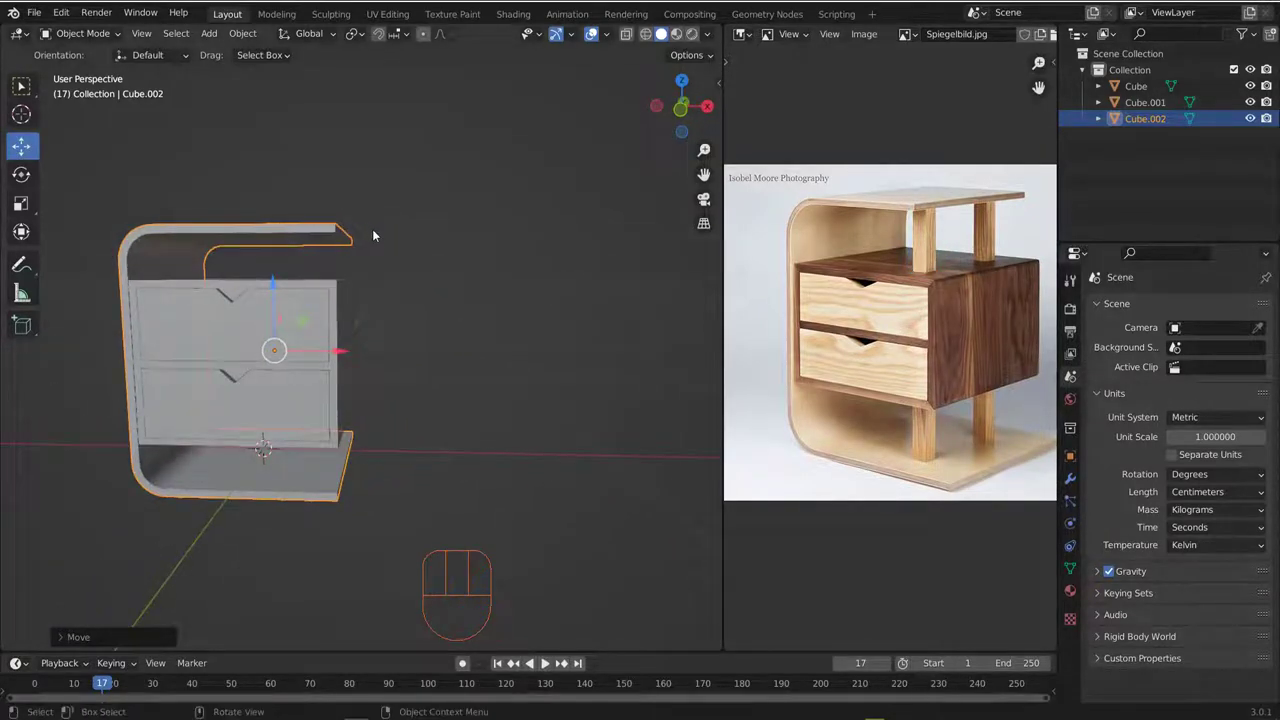
- Stretch the shell's geometry along Y in Edit Mode so it spans the carcass depth, then return to Object Mode
key(KP_1)
drag(382, 220, 460, 205)
key(Tab)
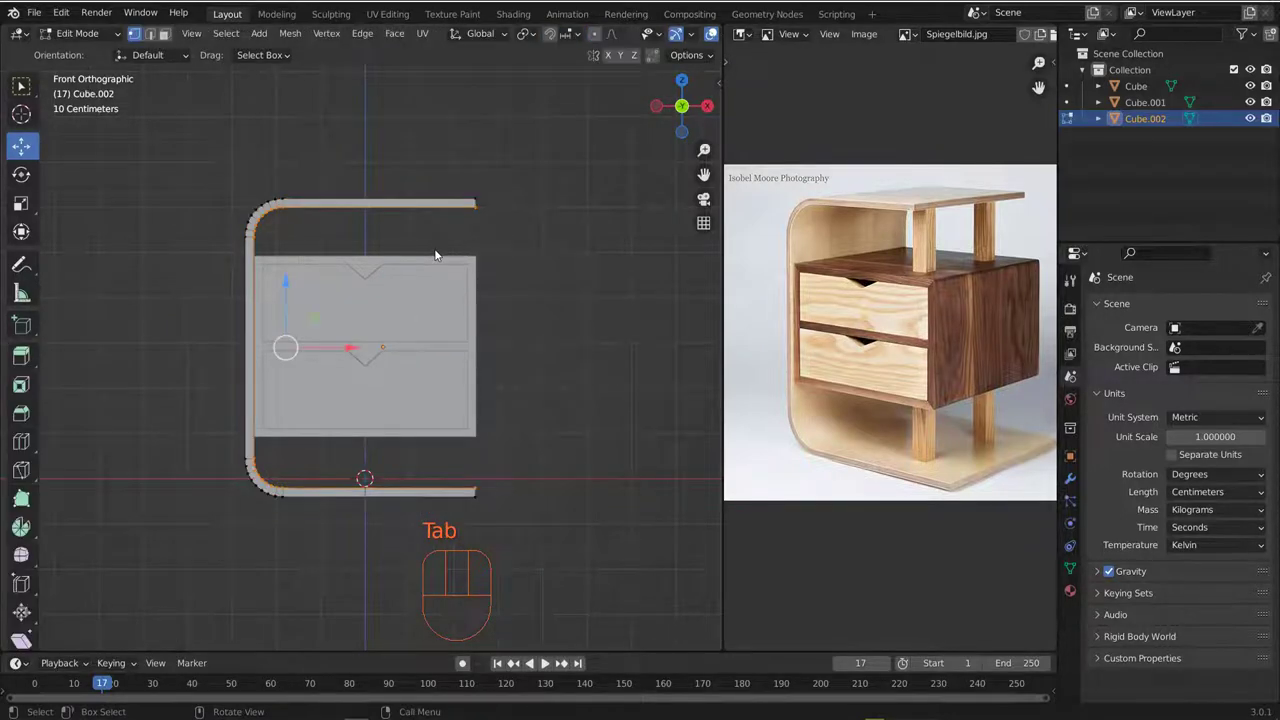
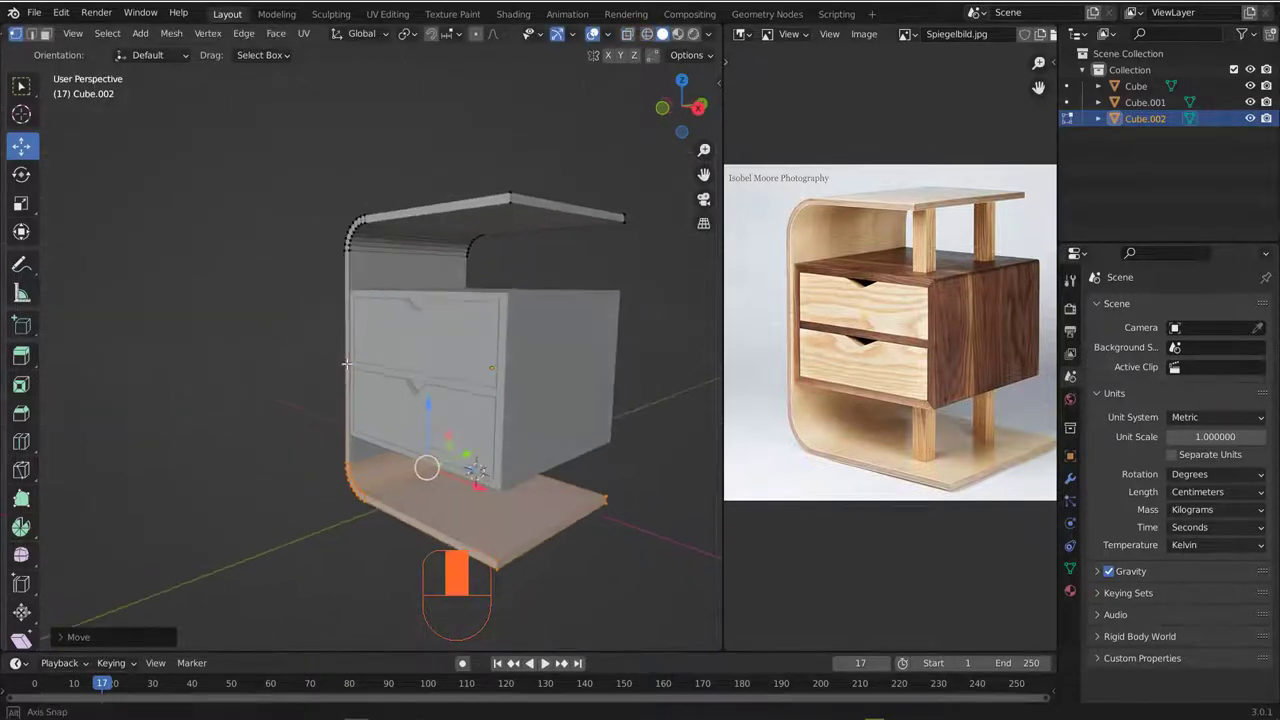
key(Tab)
click(298, 351)
middle_click(306, 352)
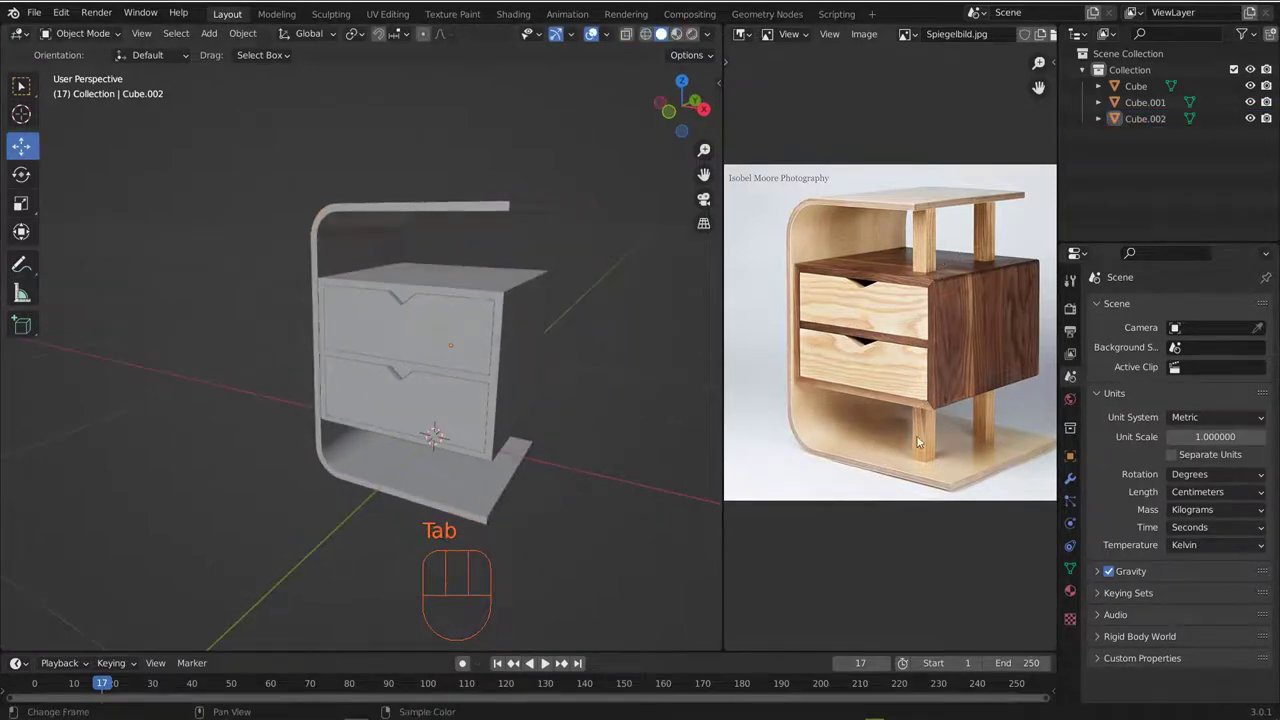
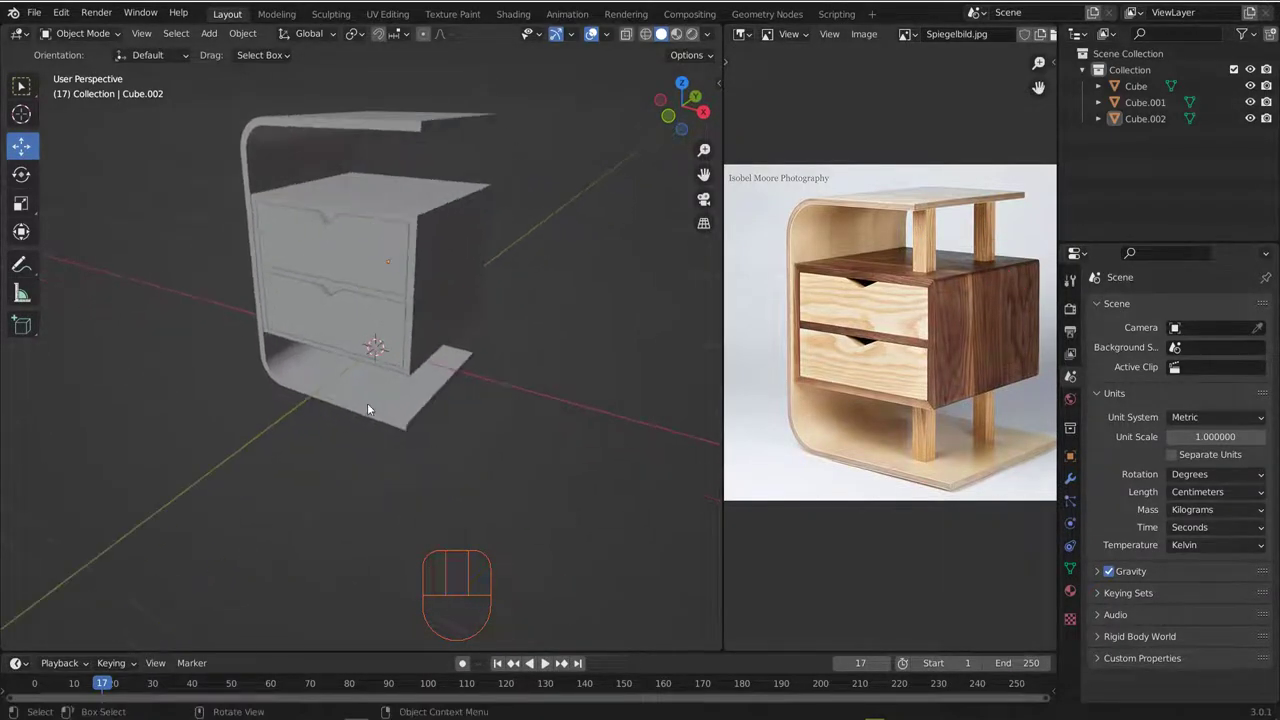
- Add a cube (Cube.003) and scale it down into a thin post under the carcass
key(shift+a)
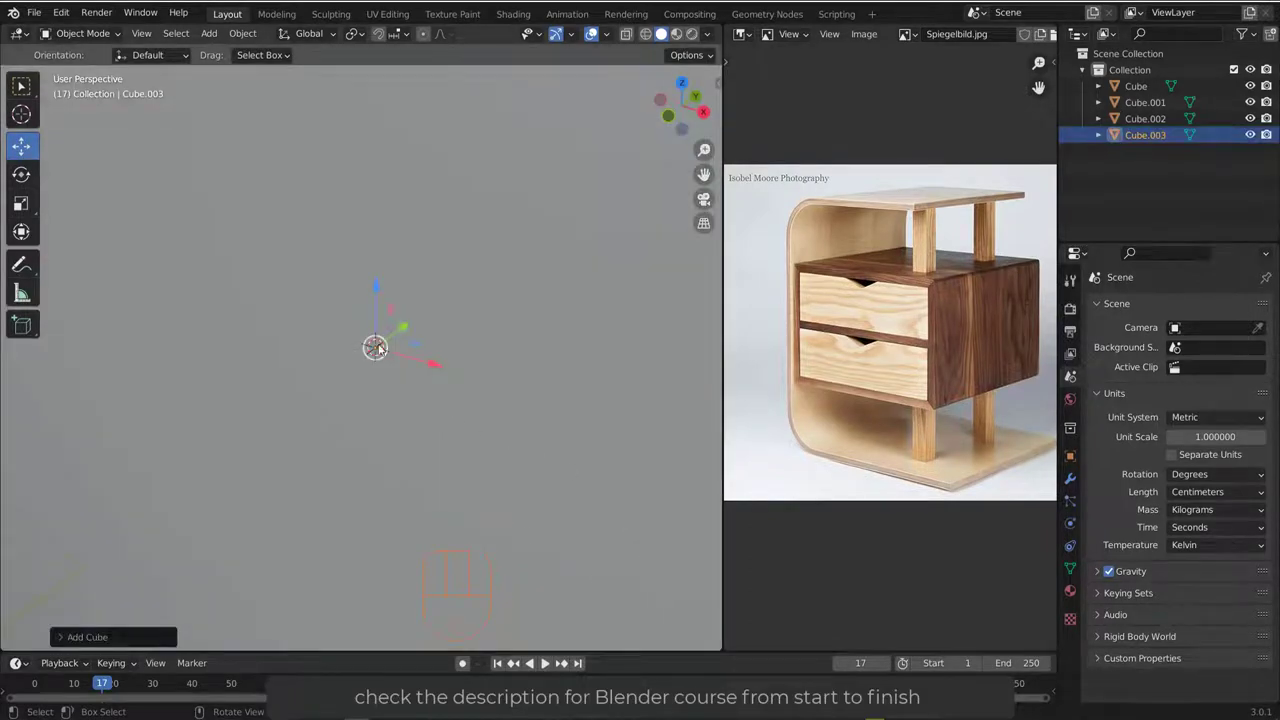
key(s)
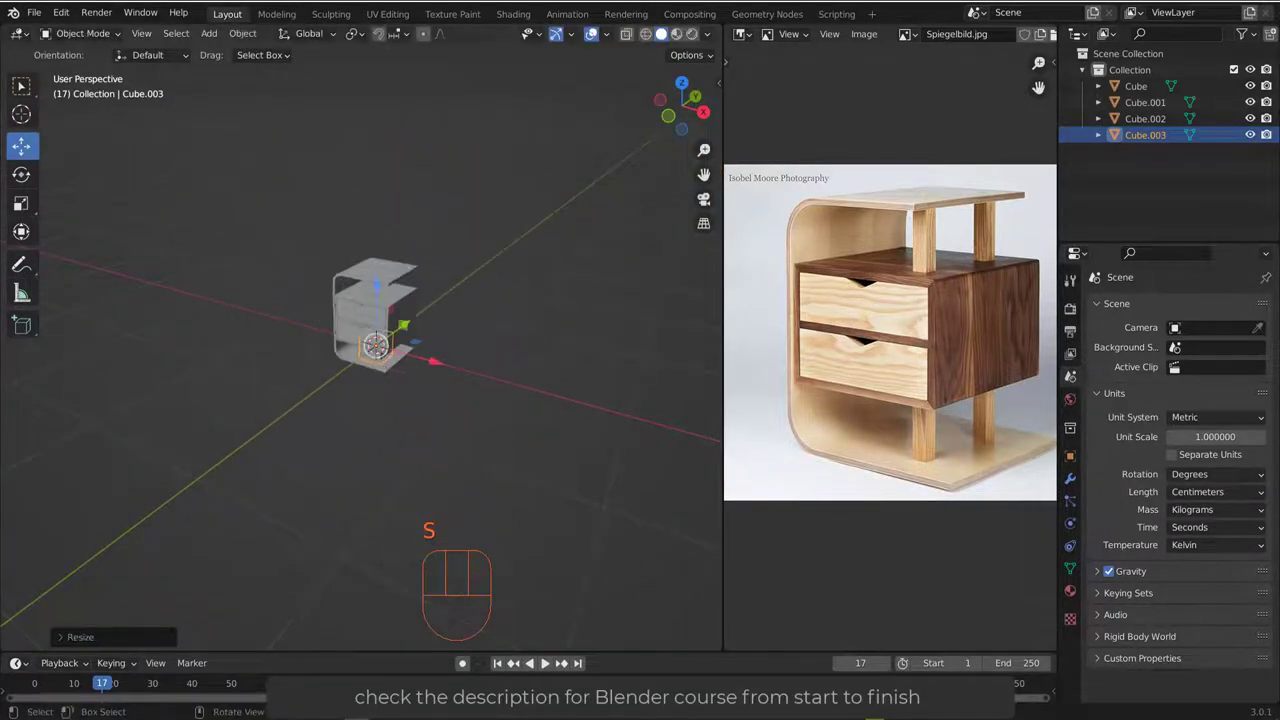
key(s)
drag(431, 331, 381, 413)
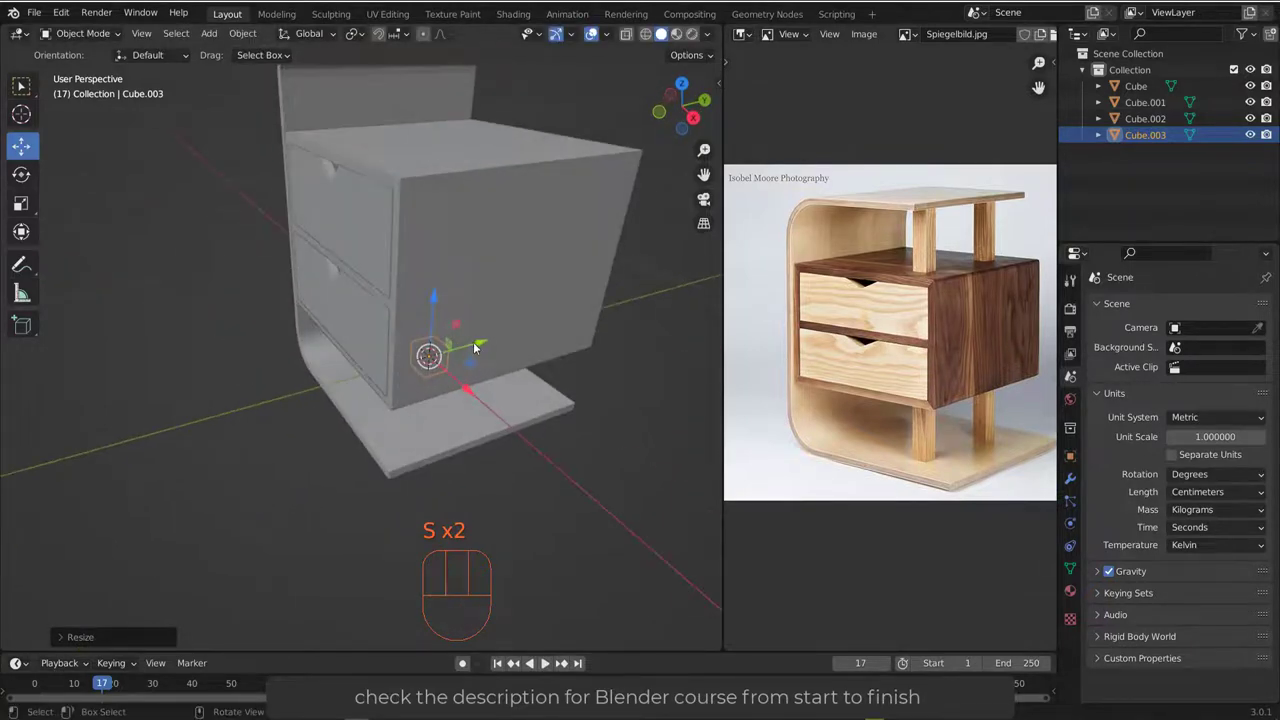
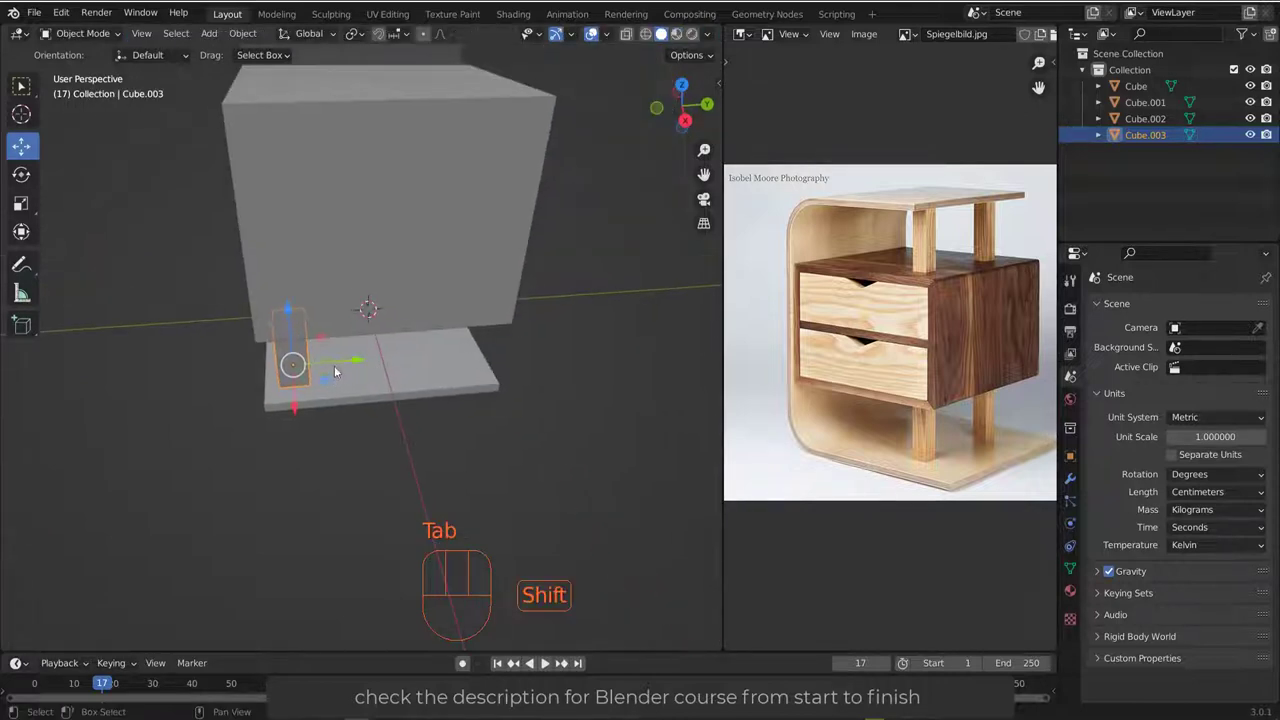
- Duplicate the post into Cube.004, offset about 32 cm along Y
key(shift+d)
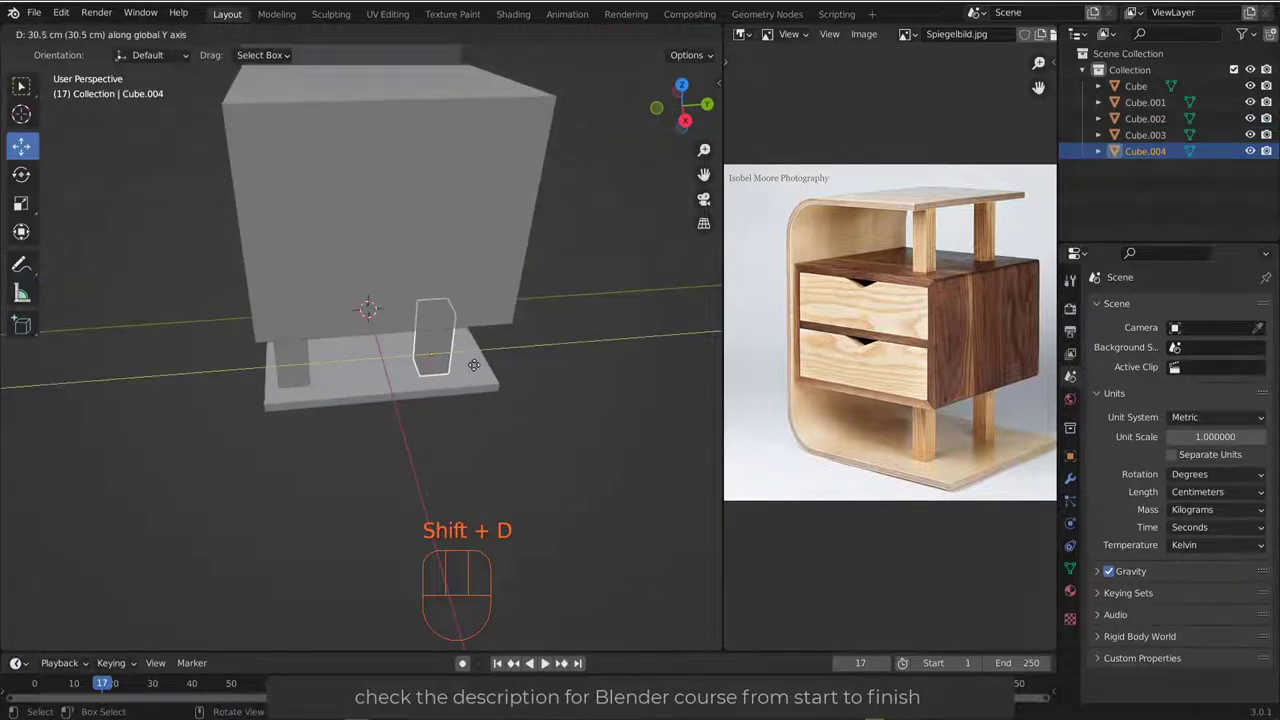
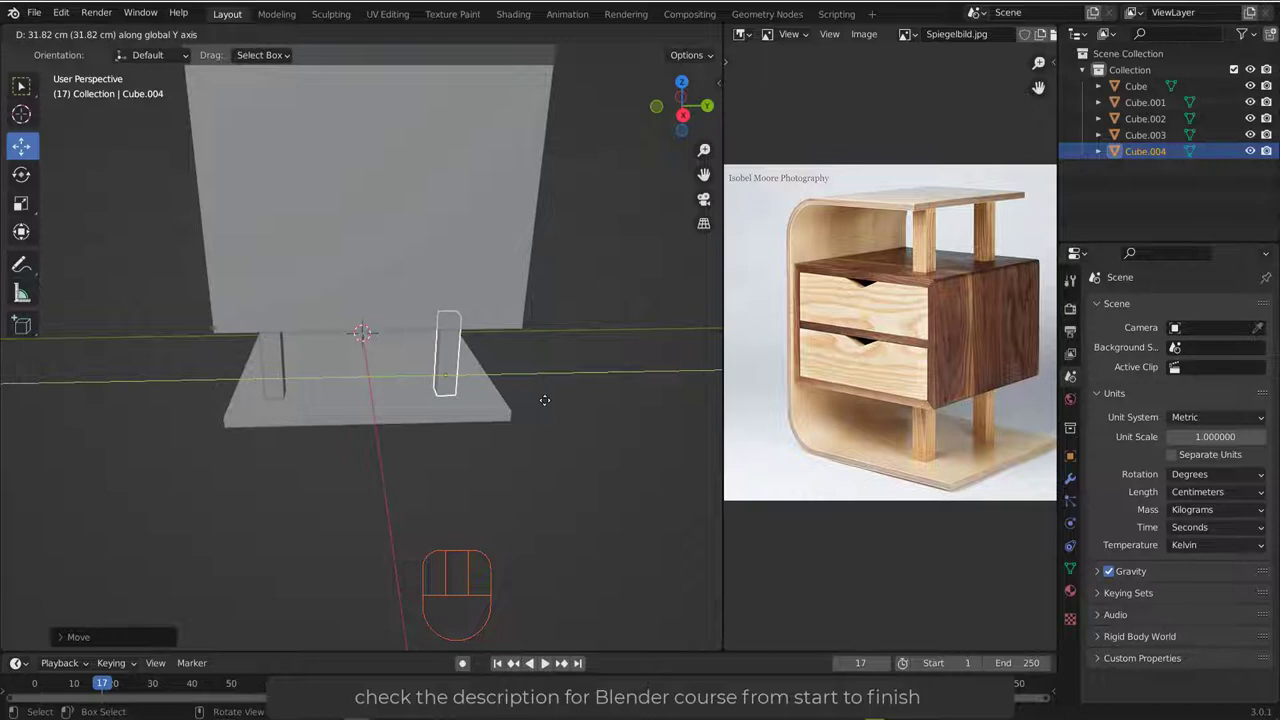
drag(372, 367, 436, 344)
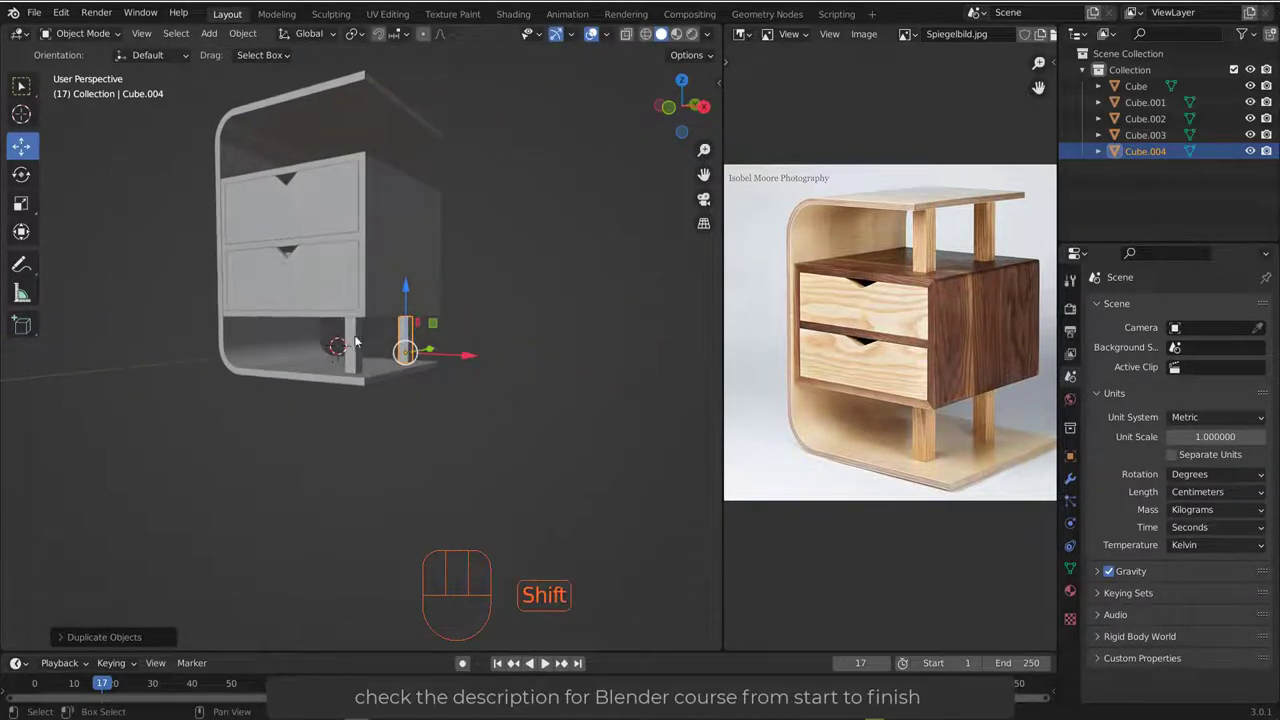
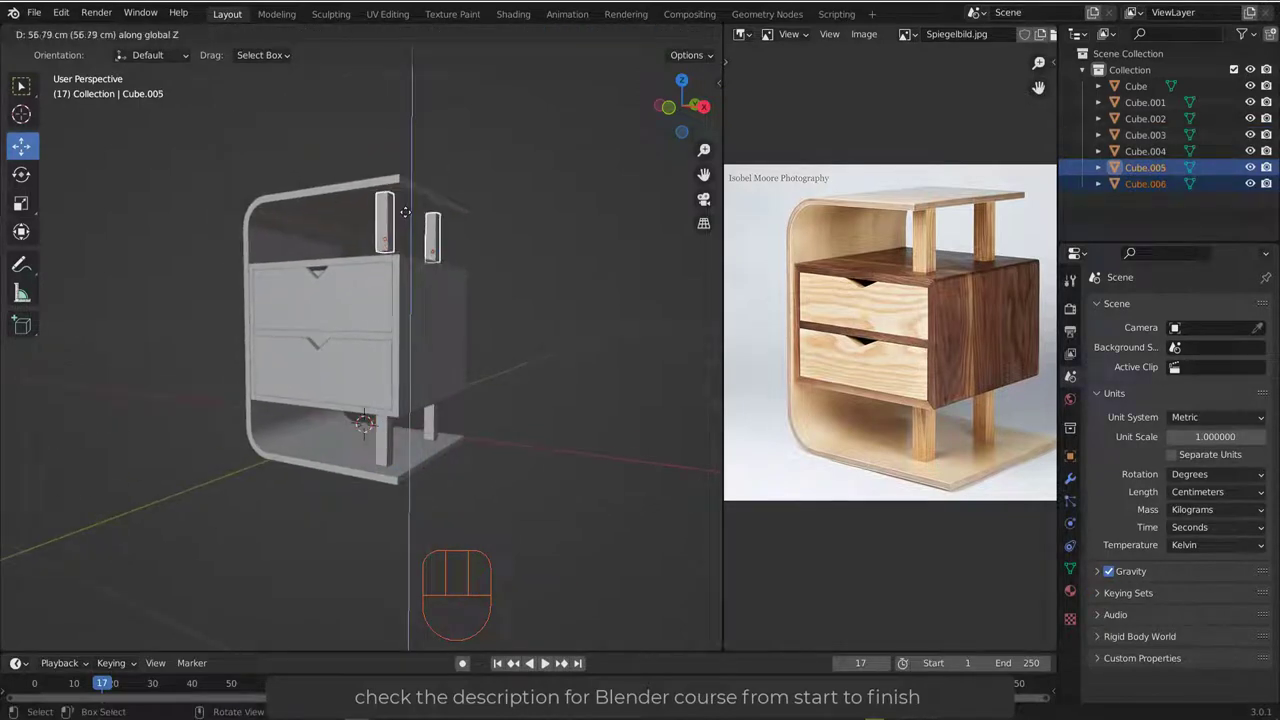
- Confirm placement of the raised post pair about 57 cm above the carcass top
key(KP_1)
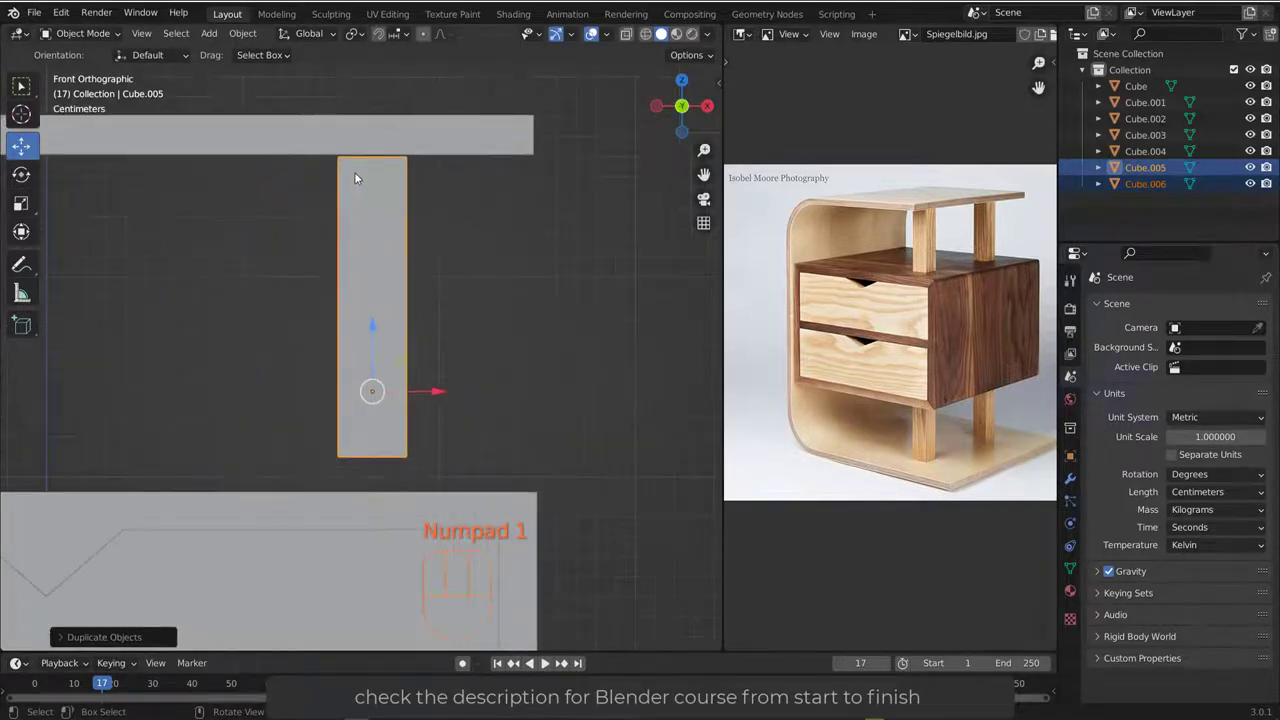
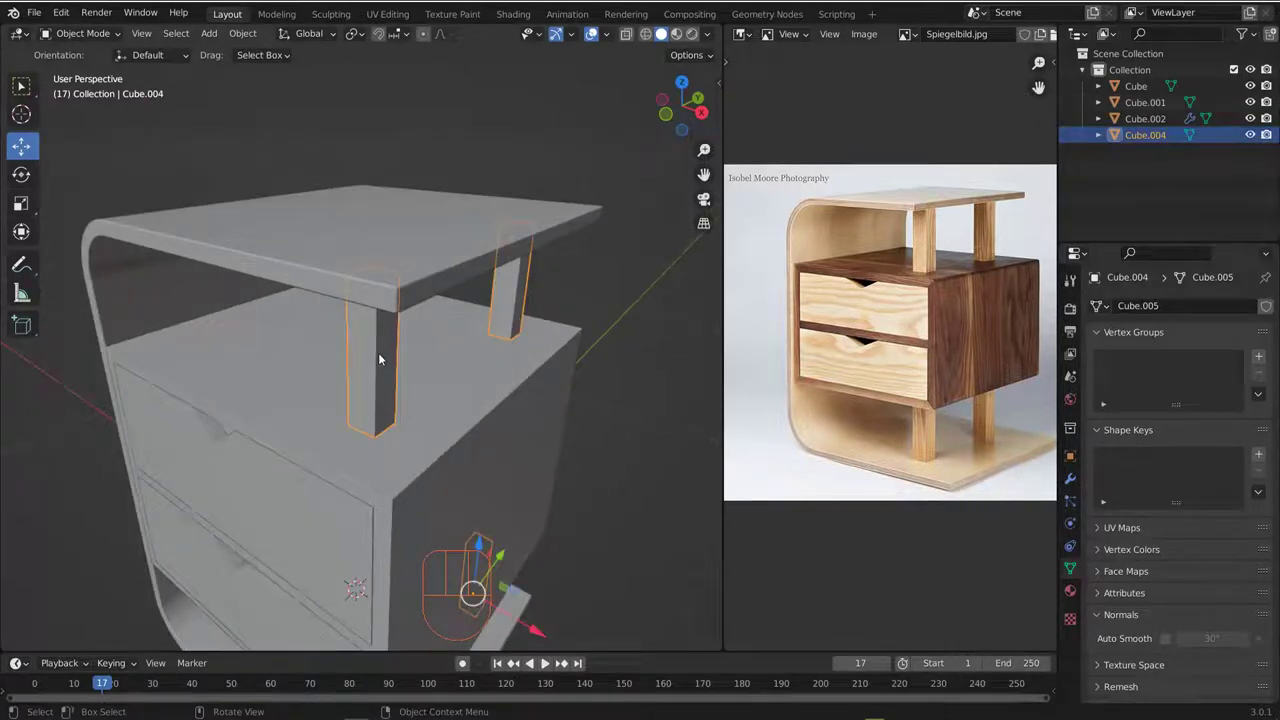
- Shade the joined posts smooth with auto smooth enabled, then add the curved shell to the selection
right_click(386, 338)
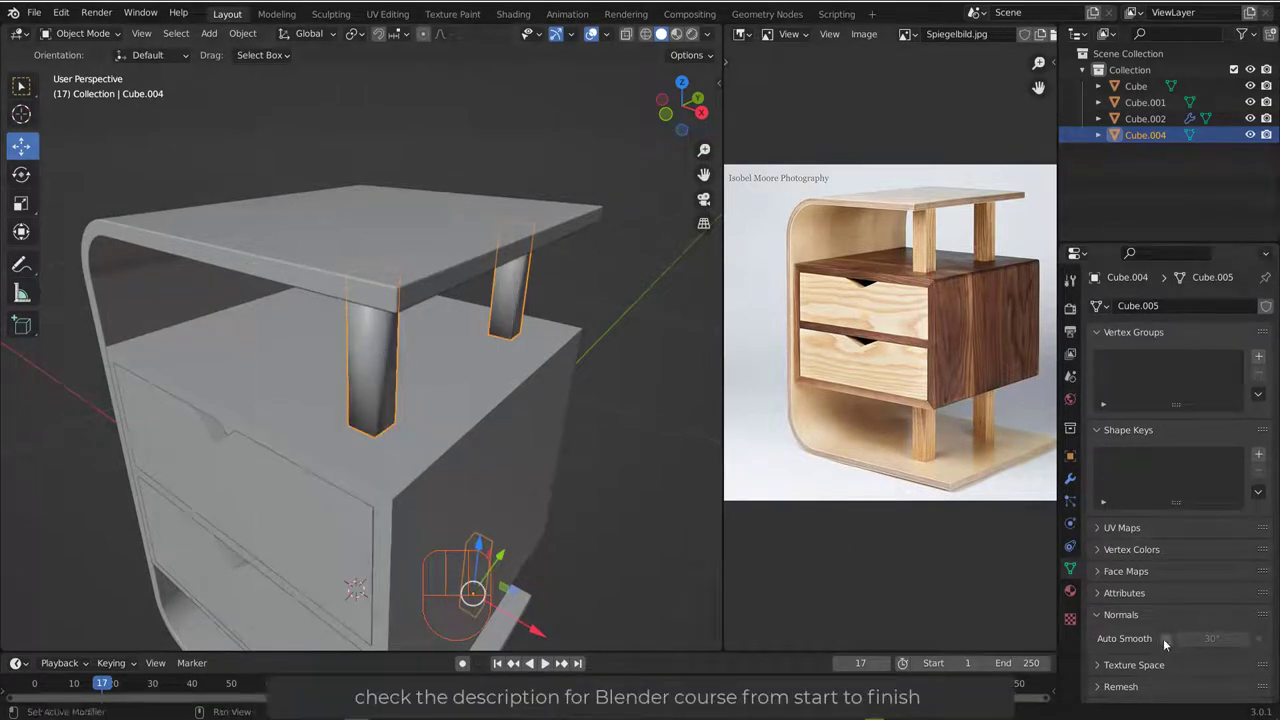
click(1172, 641)
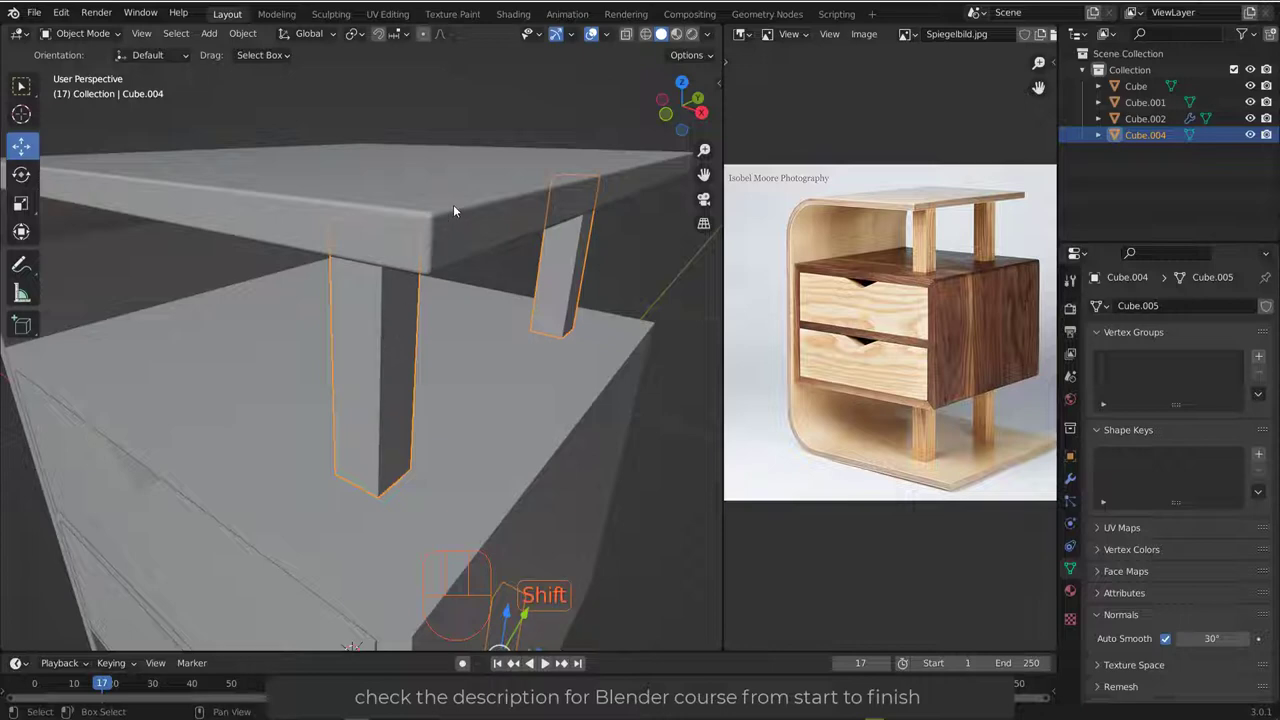
click(463, 209)
- Copy the shell's 0.2 cm, 3-segment Bevel modifier onto the posts and inspect the result
click(1074, 484)
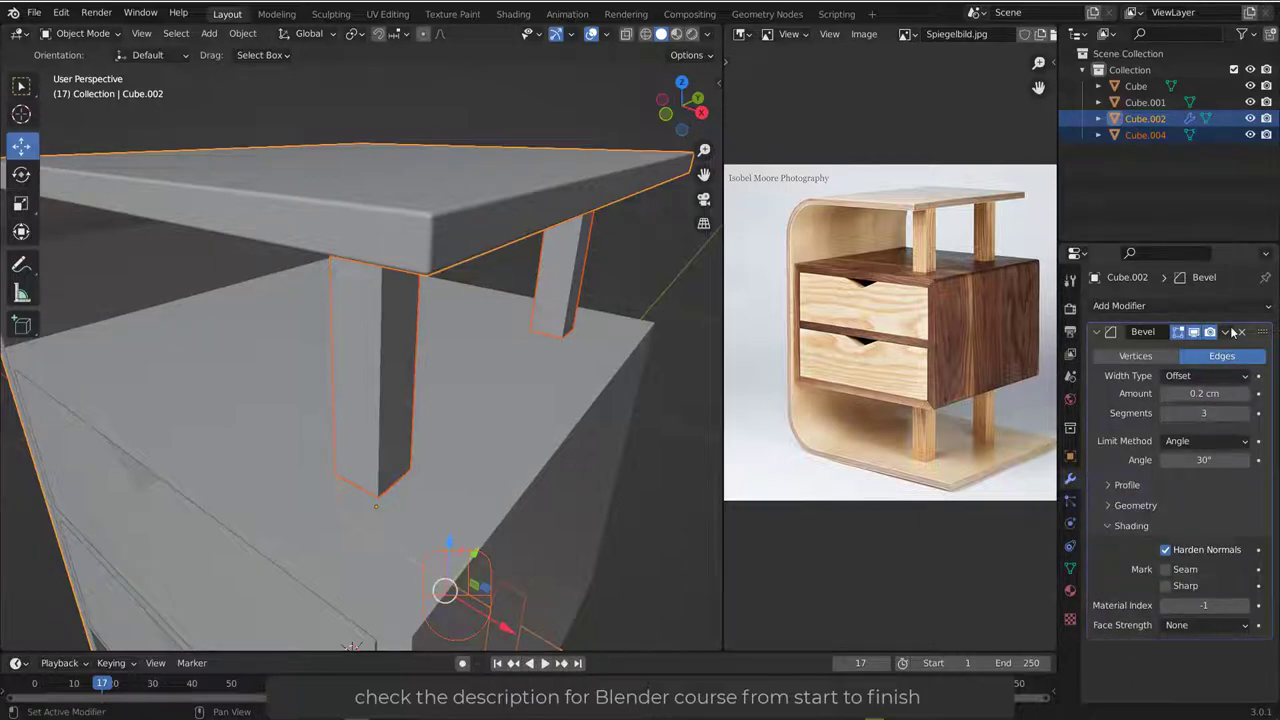
drag(1239, 329, 1171, 389)
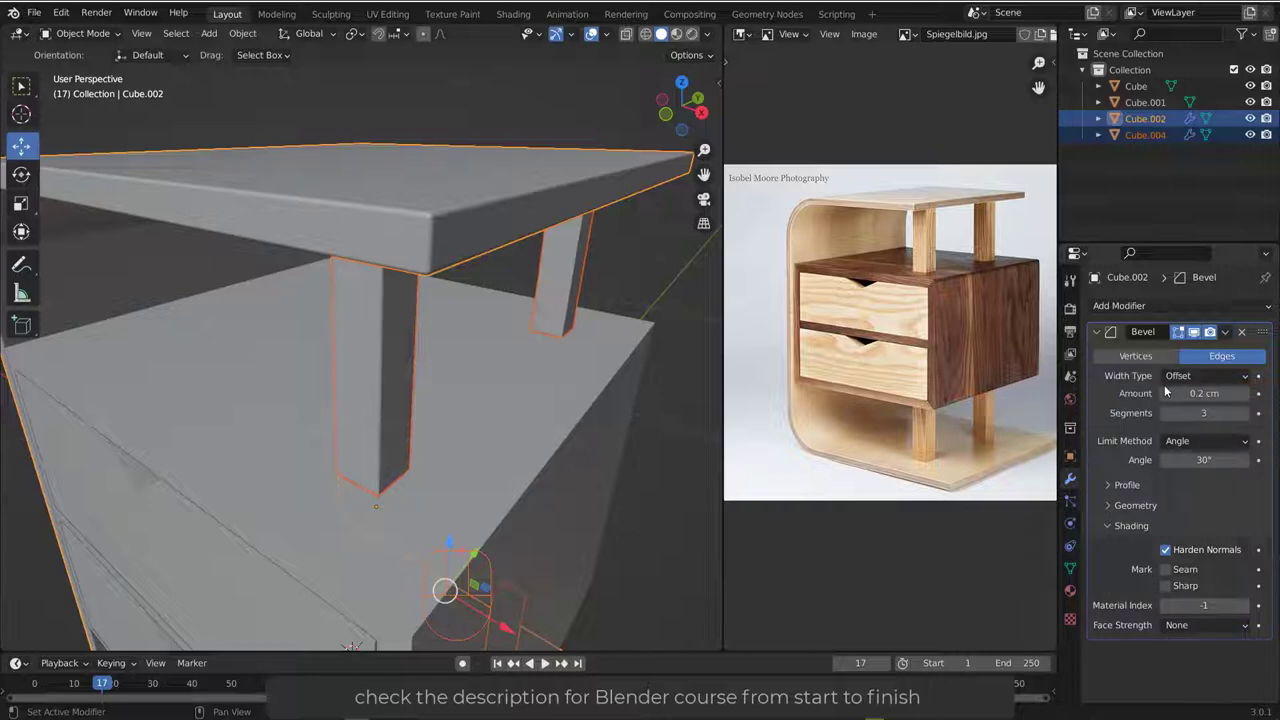
middle_click(379, 283)
middle_click(365, 259)
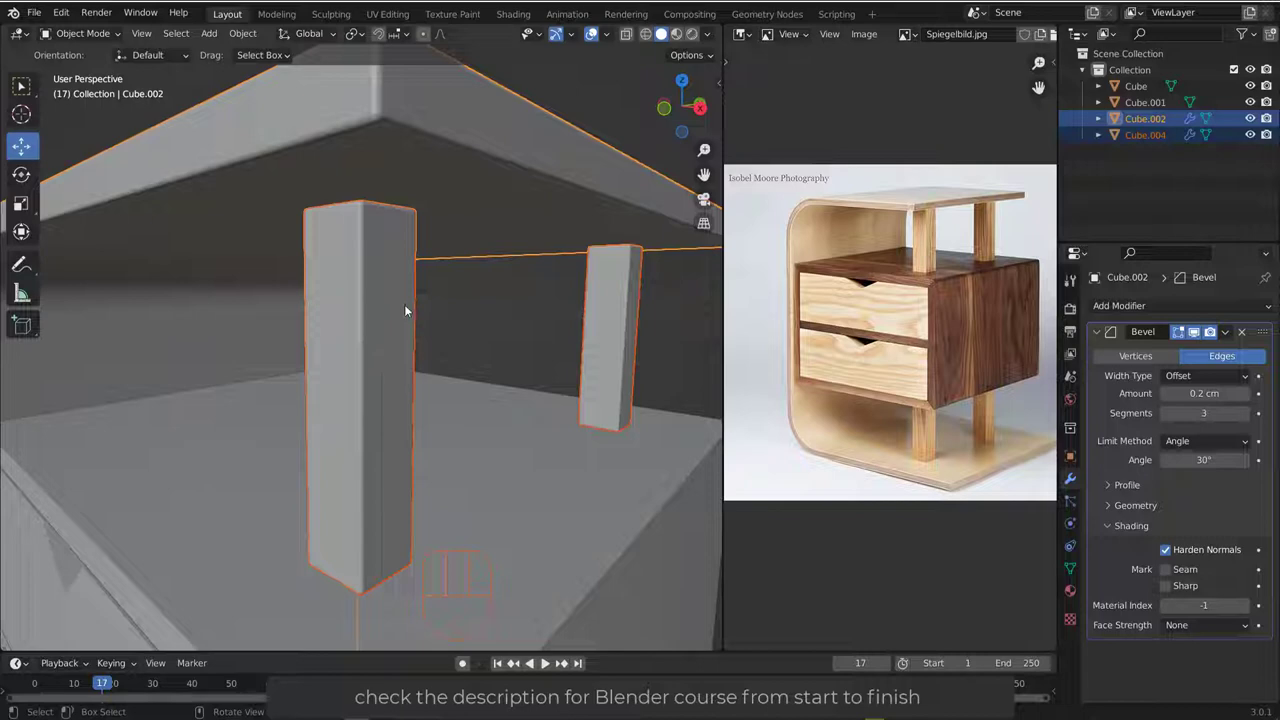
drag(411, 231, 400, 241)
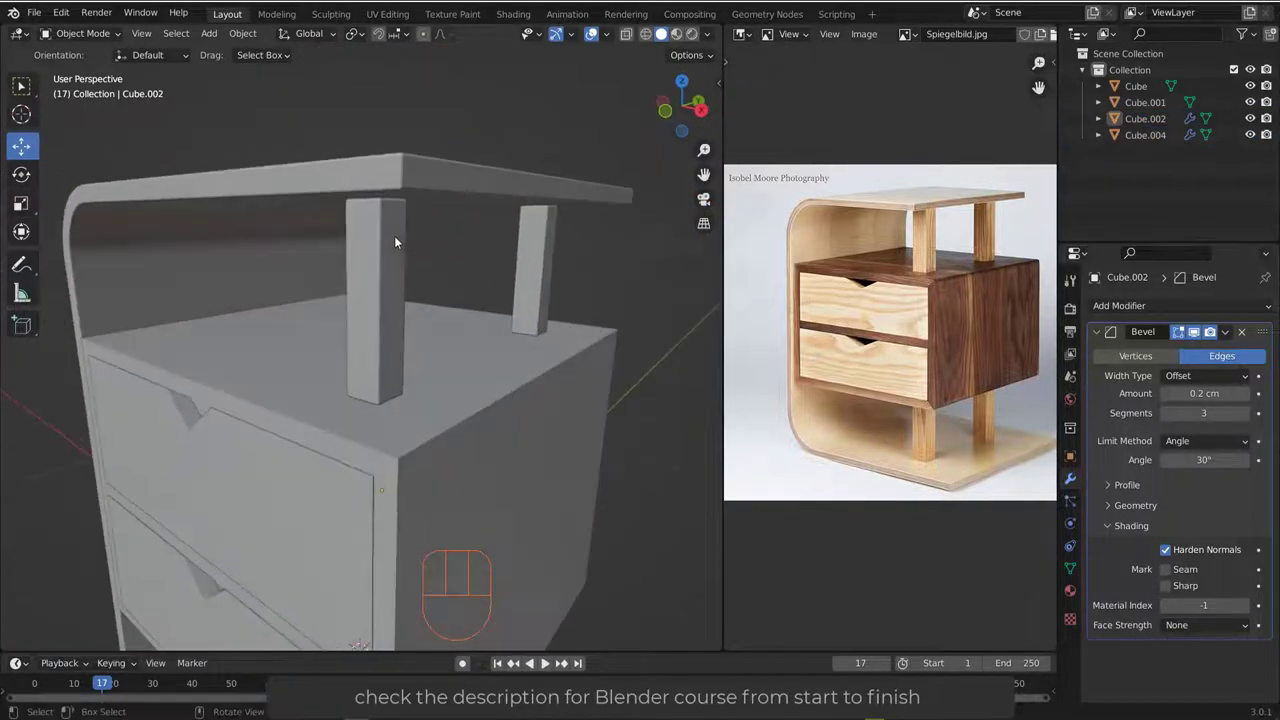
middle_click(386, 326)
drag(400, 326, 390, 344)
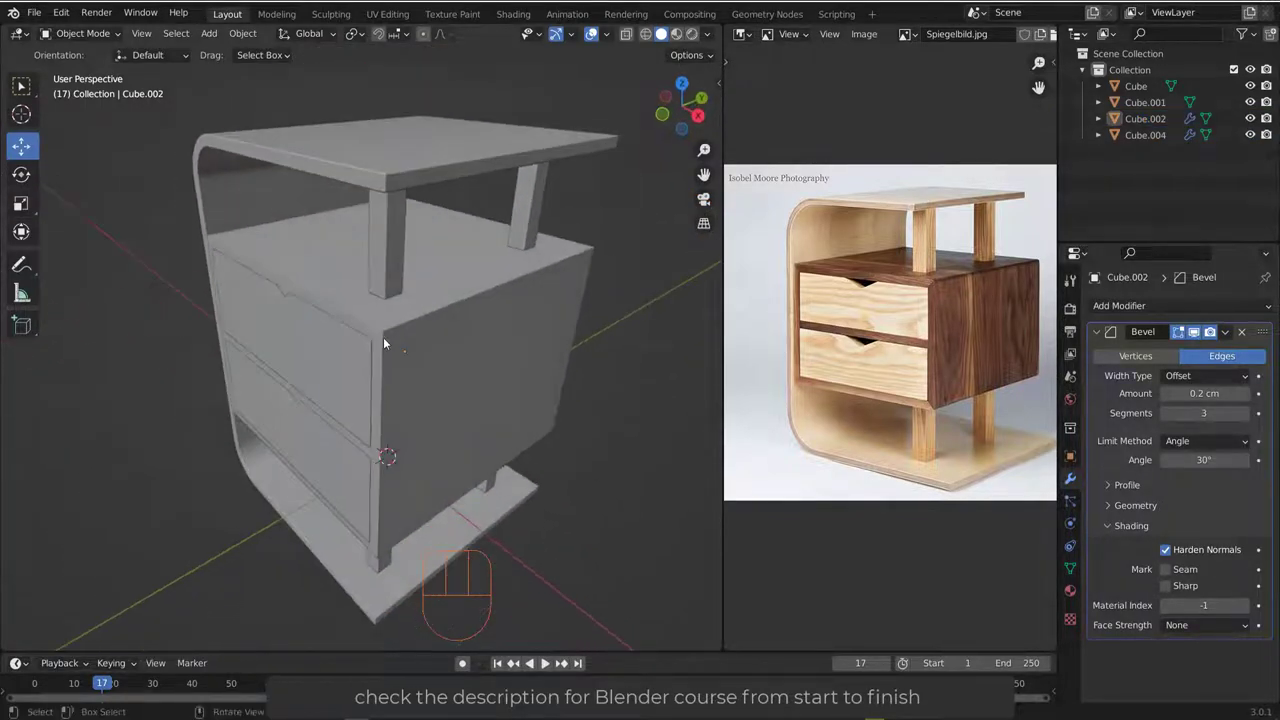
- Give the drawer carcass auto smooth at 30° and copy the shell's bevel onto it, then select the drawers
click(408, 330)
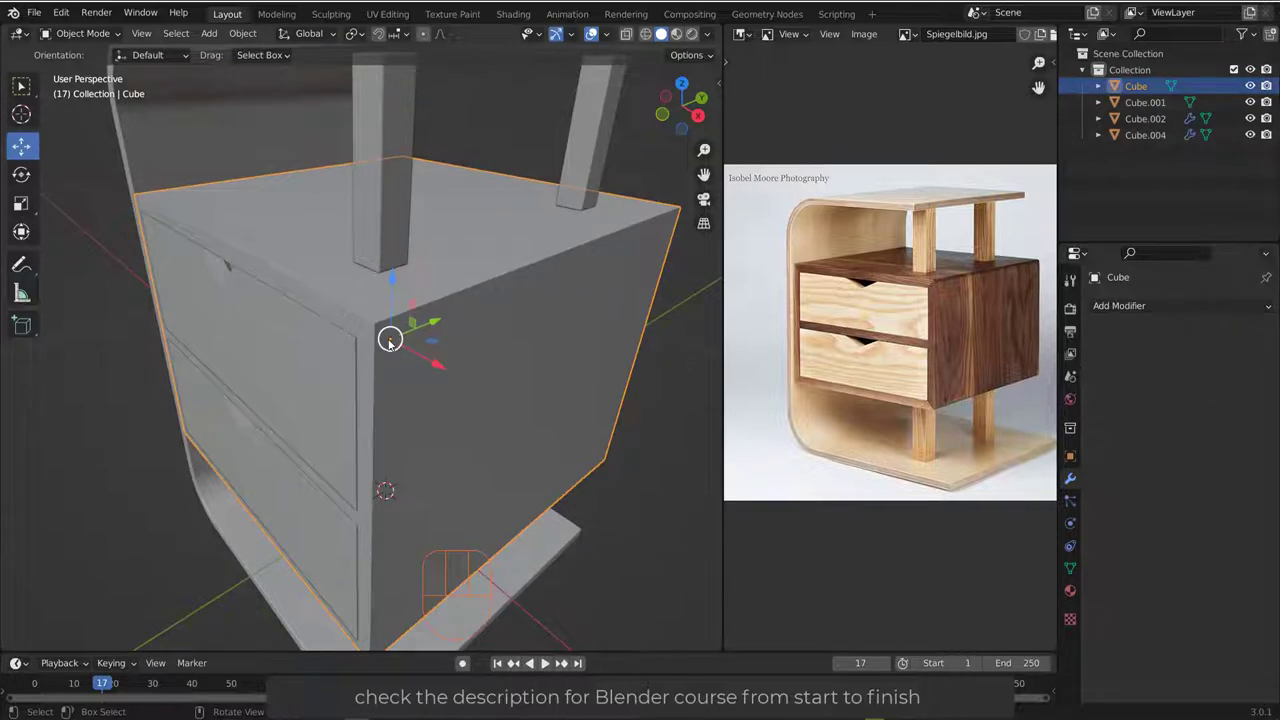
drag(427, 325, 400, 330)
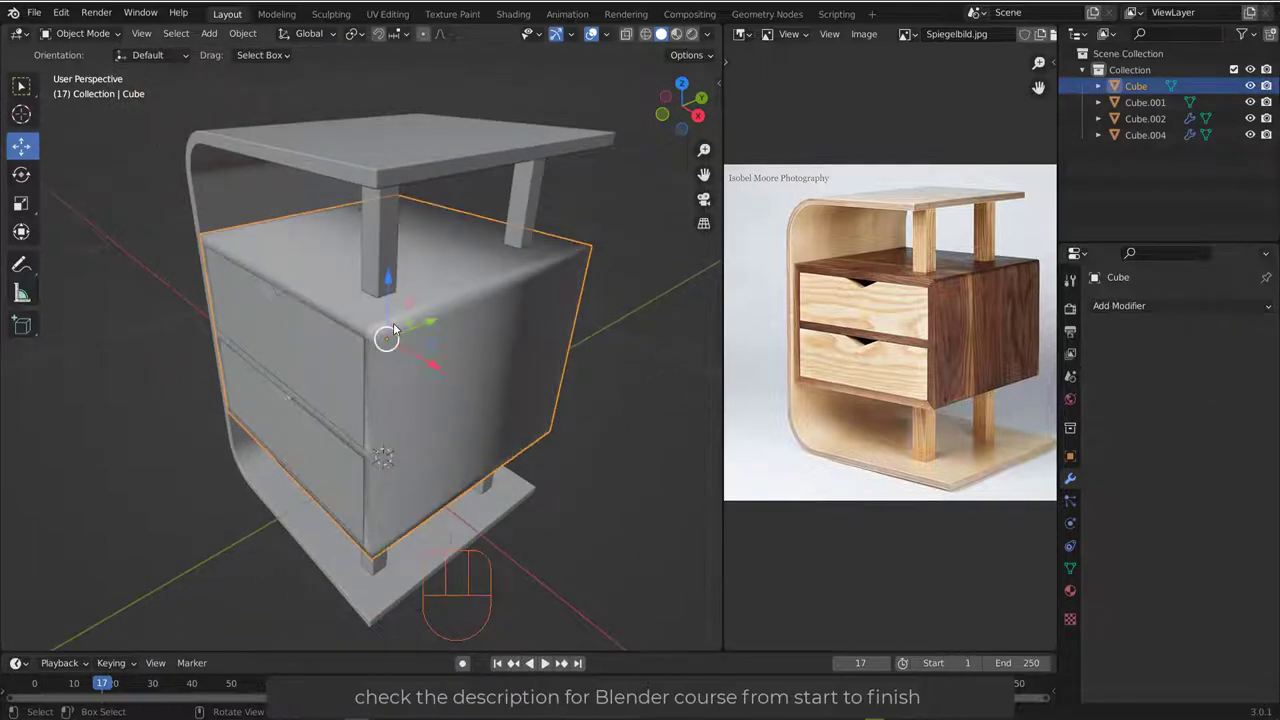
click(1075, 573)
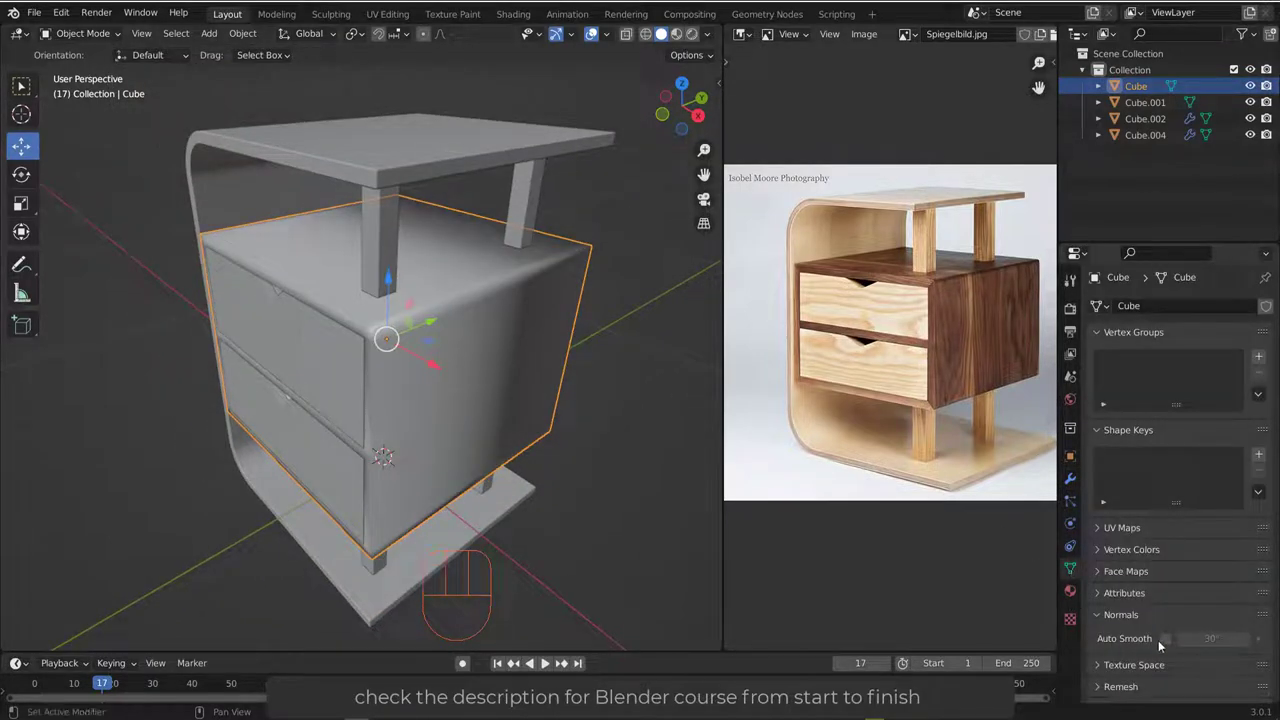
click(1168, 643)
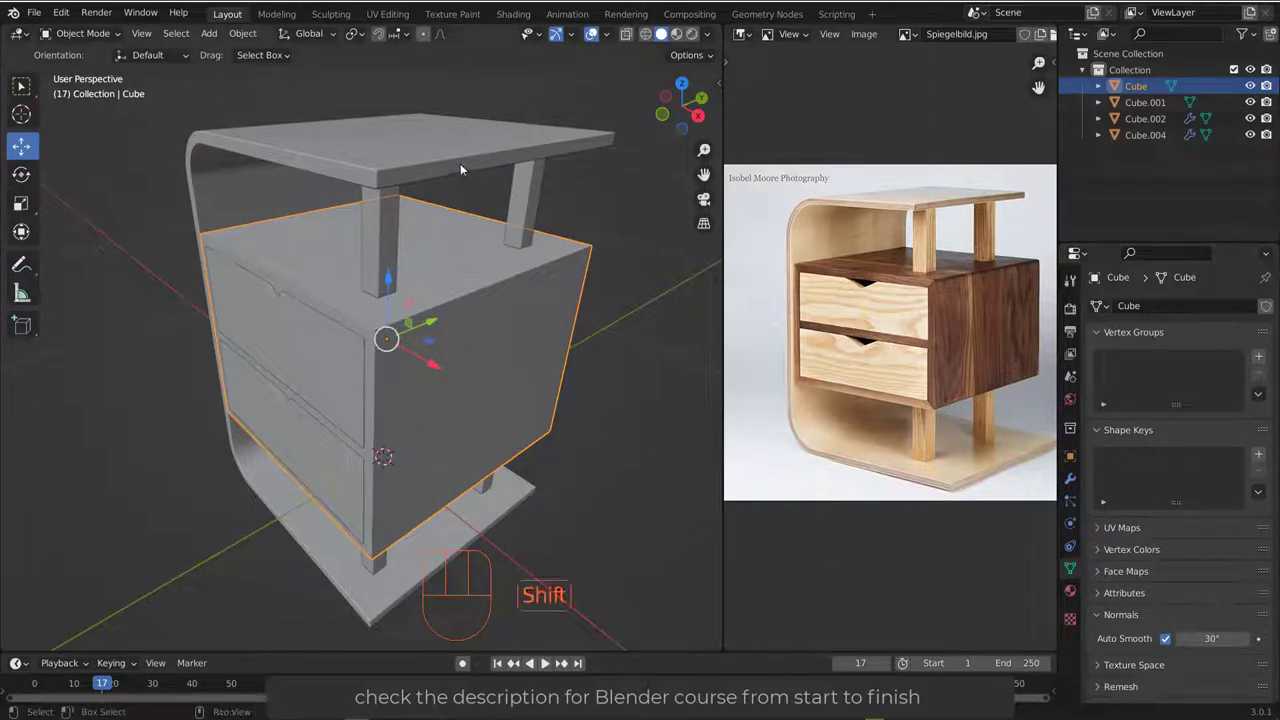
click(463, 160)
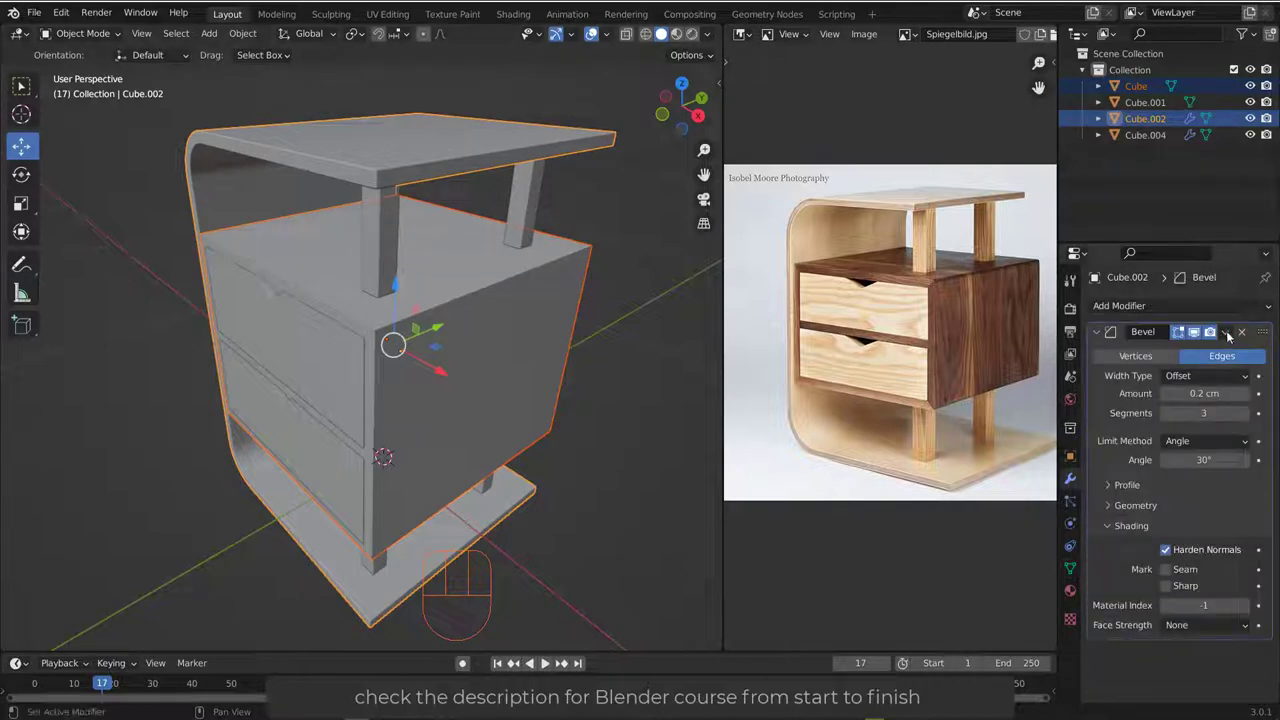
drag(1232, 335, 1190, 388)
drag(360, 353, 359, 356)
click(310, 337)
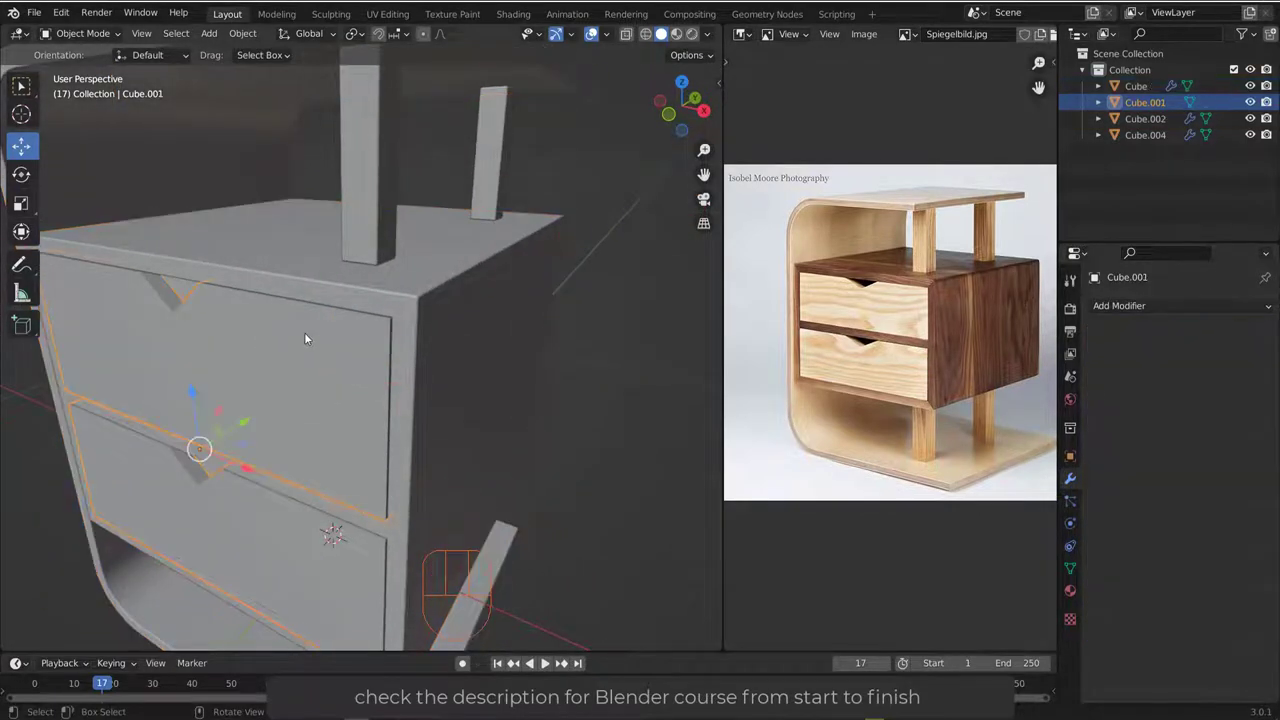
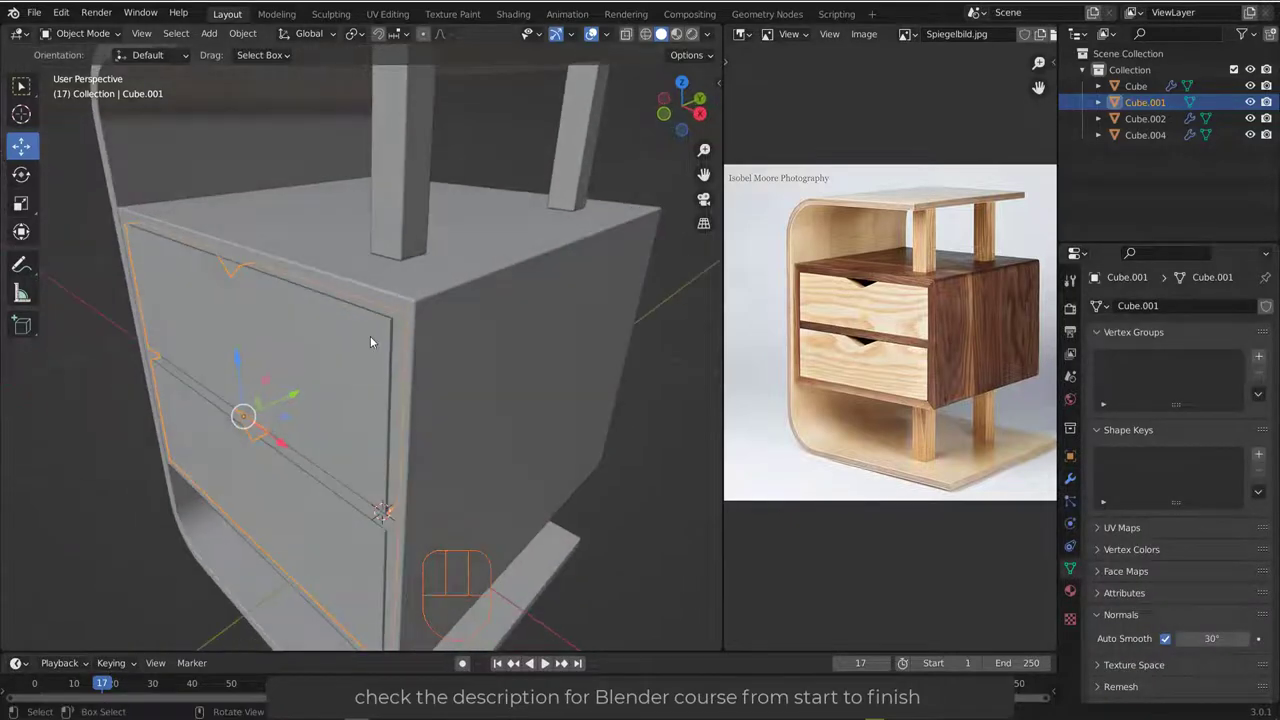
- Copy the carcass's Bevel modifier onto the drawer front Cube.001
click(510, 288)
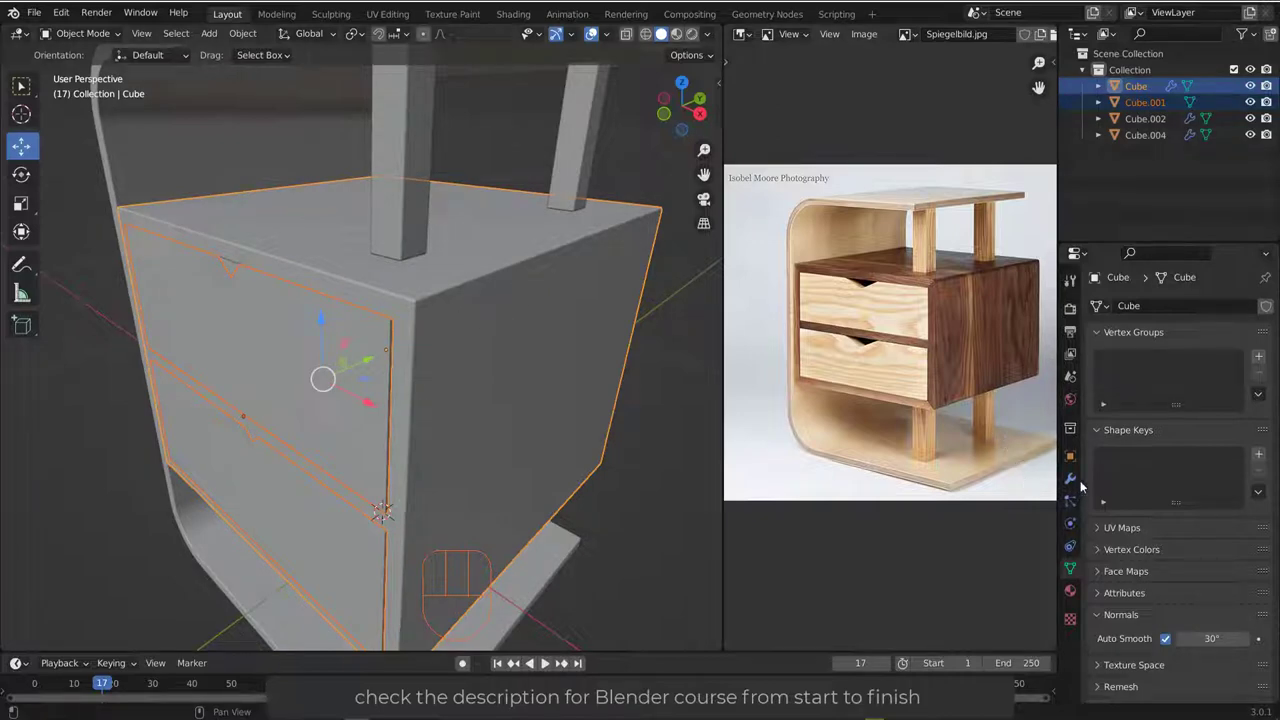
click(1074, 485)
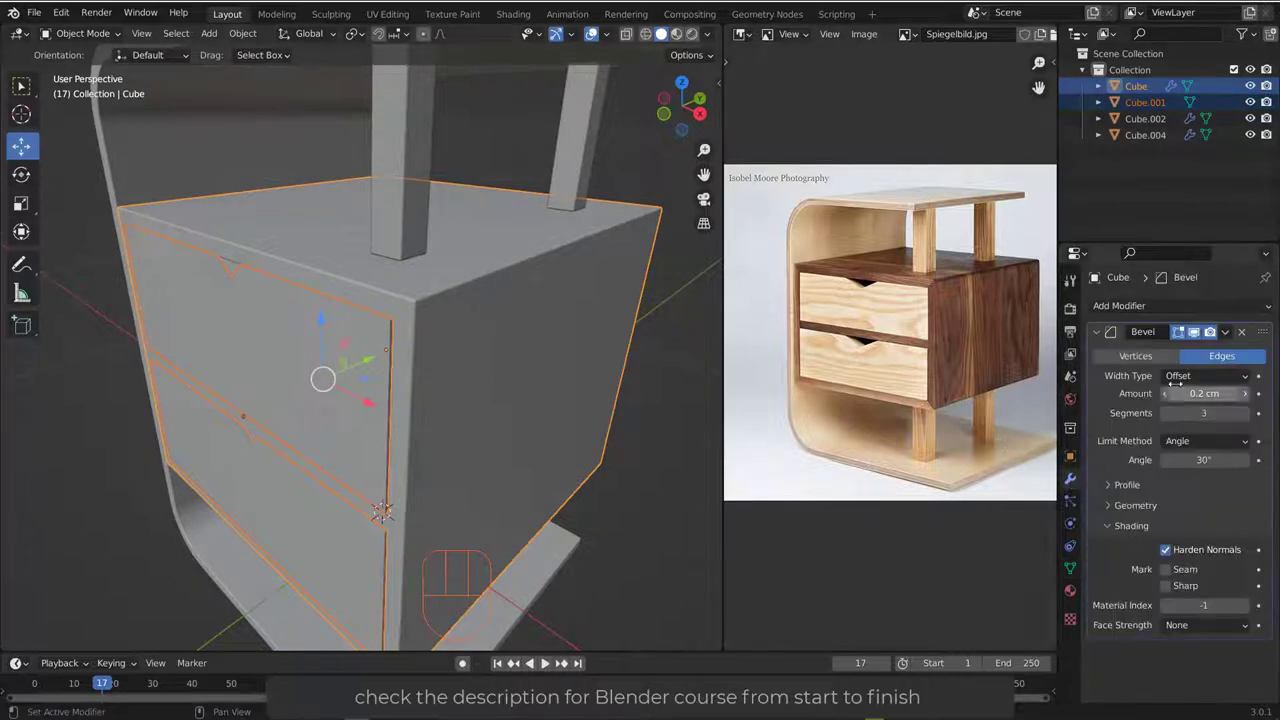
drag(1231, 336, 1192, 386)
click(512, 148)
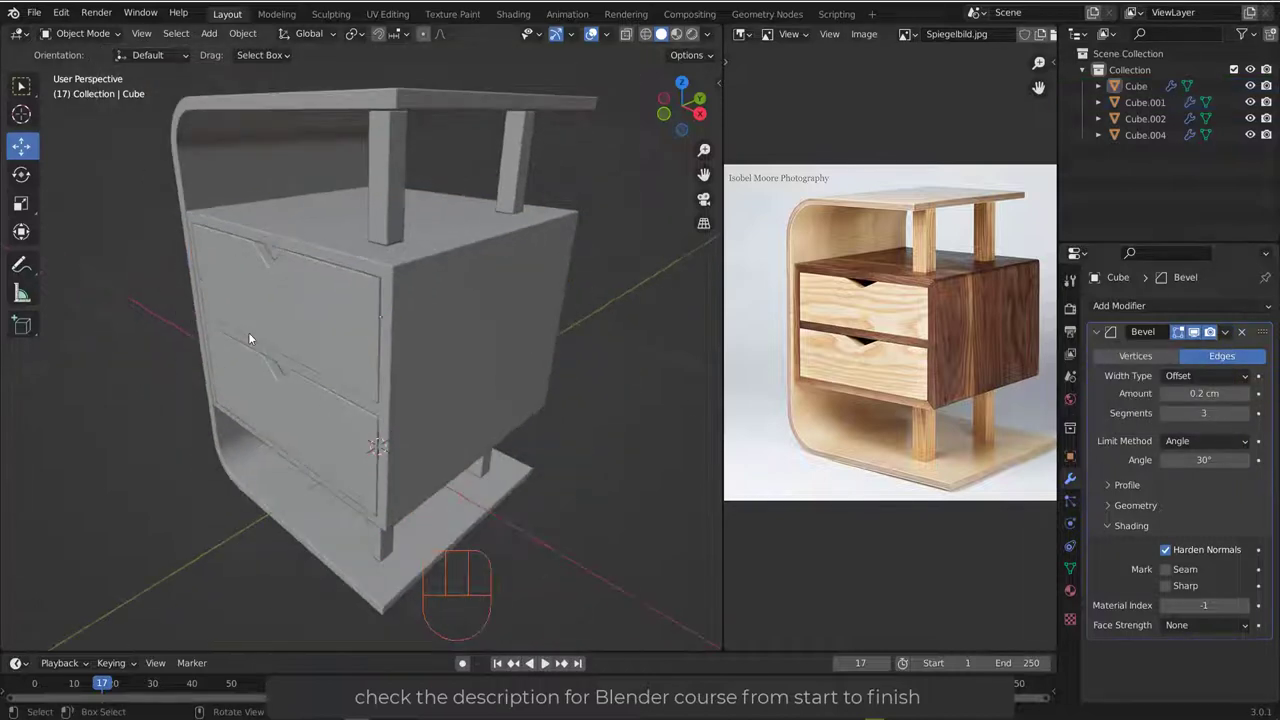
- Orbit and zoom out to frame the whole beveled side table
drag(289, 328, 263, 349)
drag(328, 335, 336, 345)
drag(316, 353, 438, 342)
drag(471, 336, 340, 377)
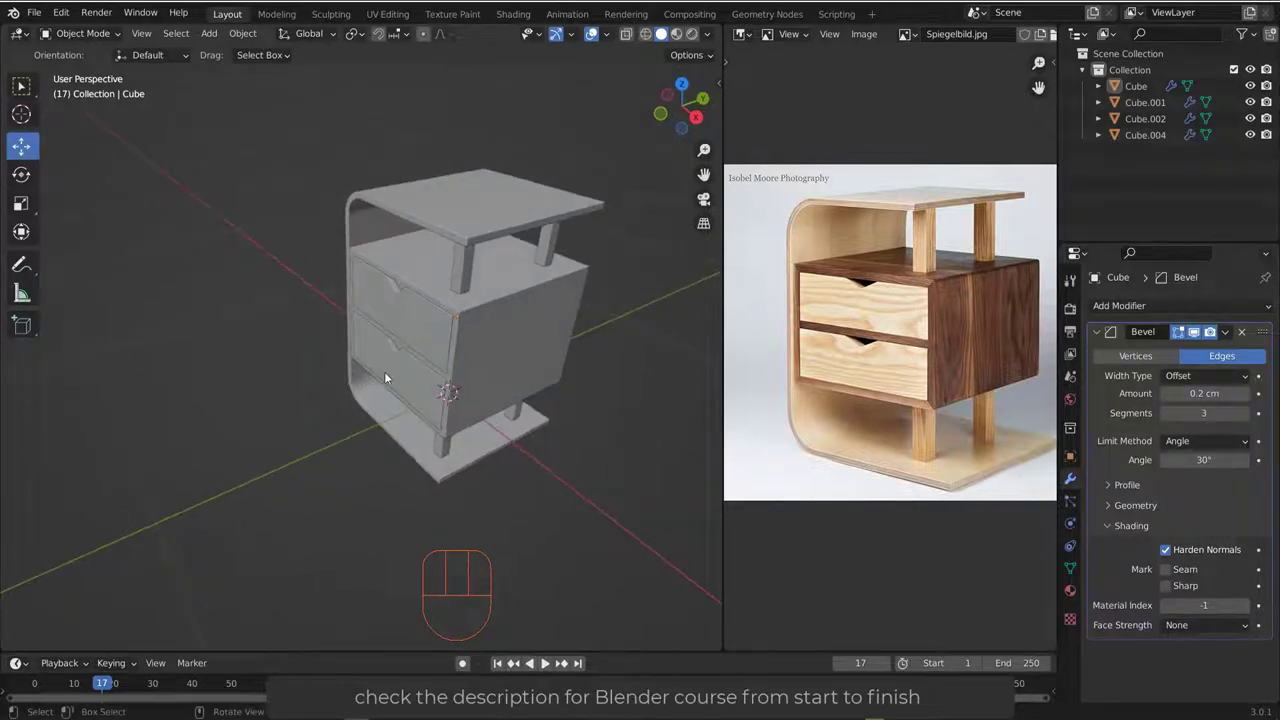
- Zoom in on the drawers' V-notches in the reference photo
middle_click(395, 366)
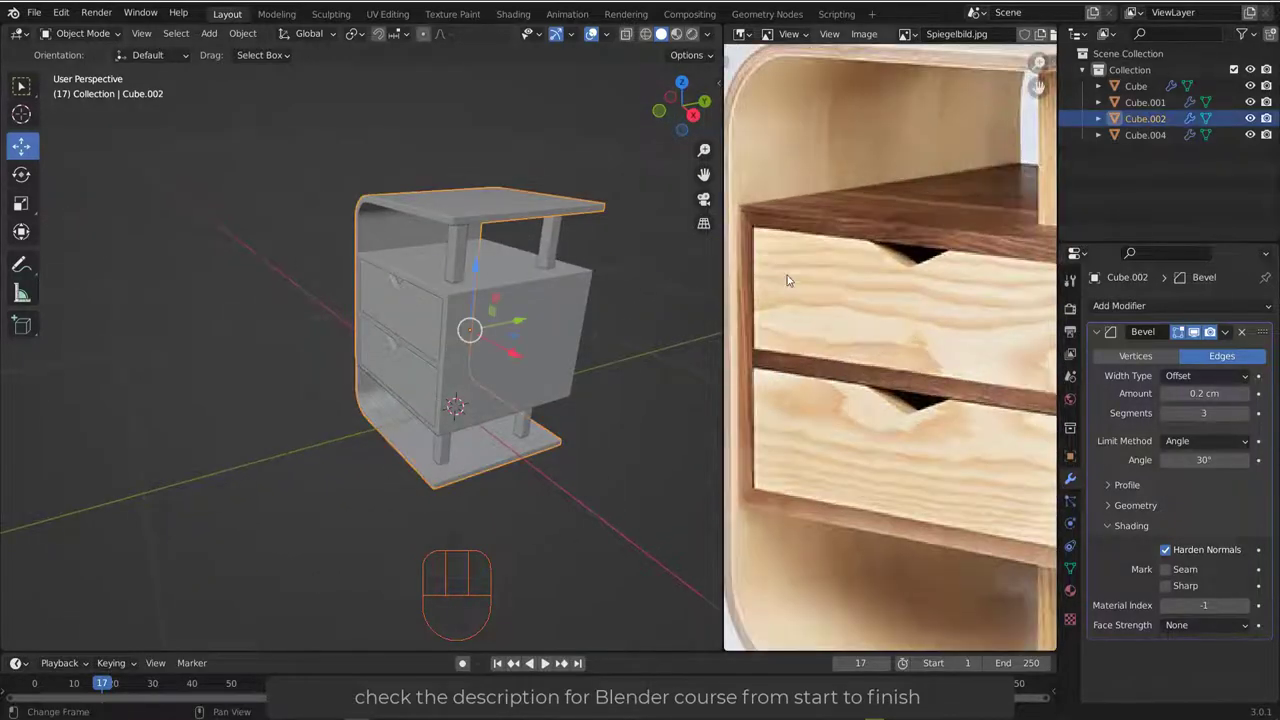
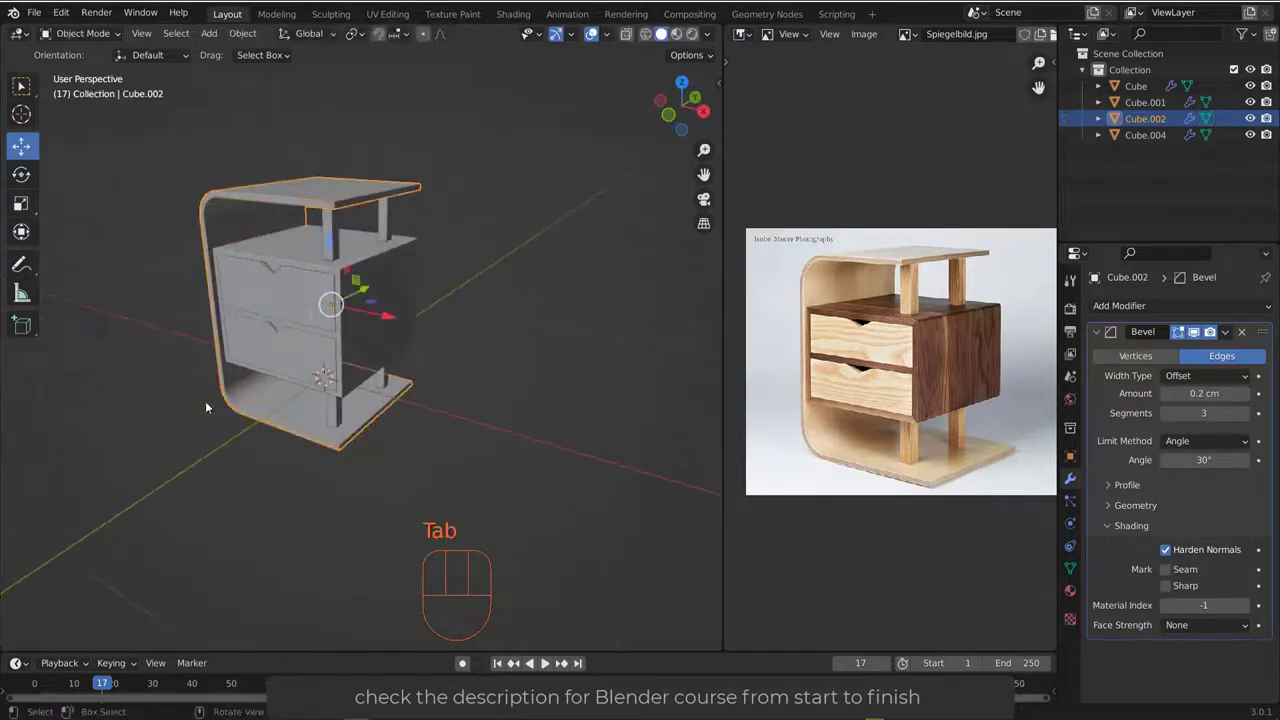
- Orbit to view the front of the drawers after the shell edit
middle_click(278, 316)
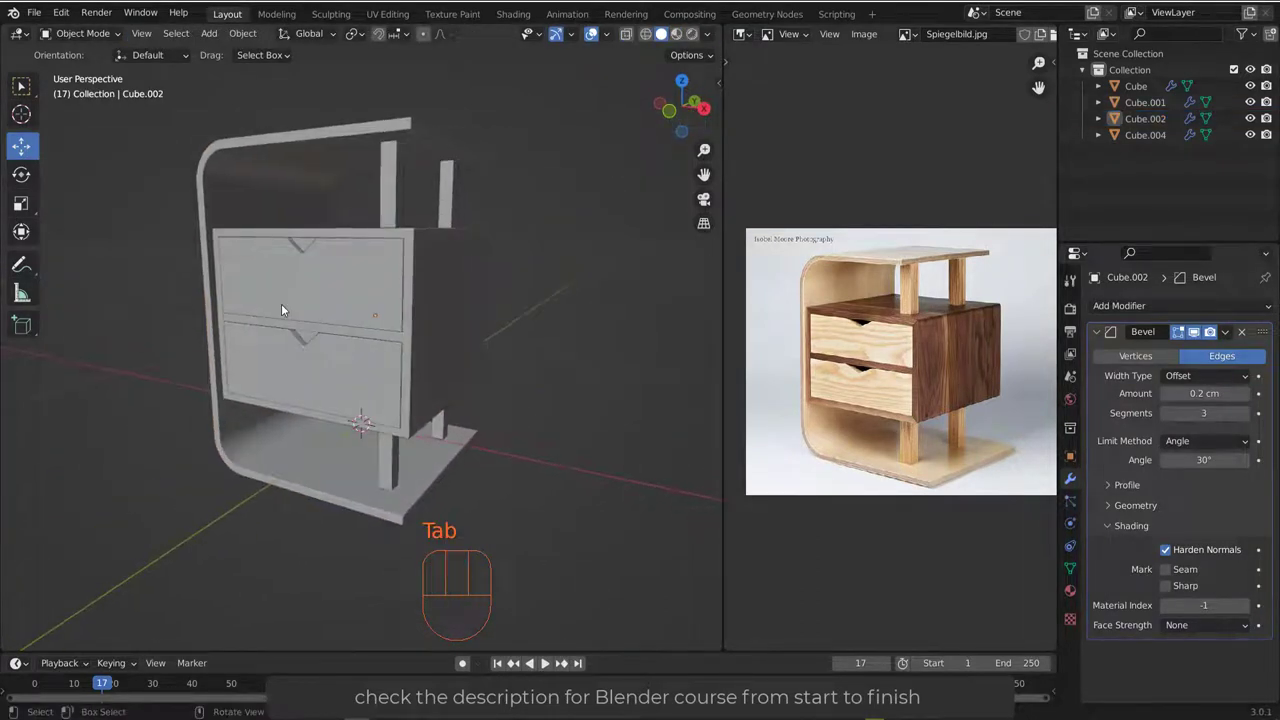